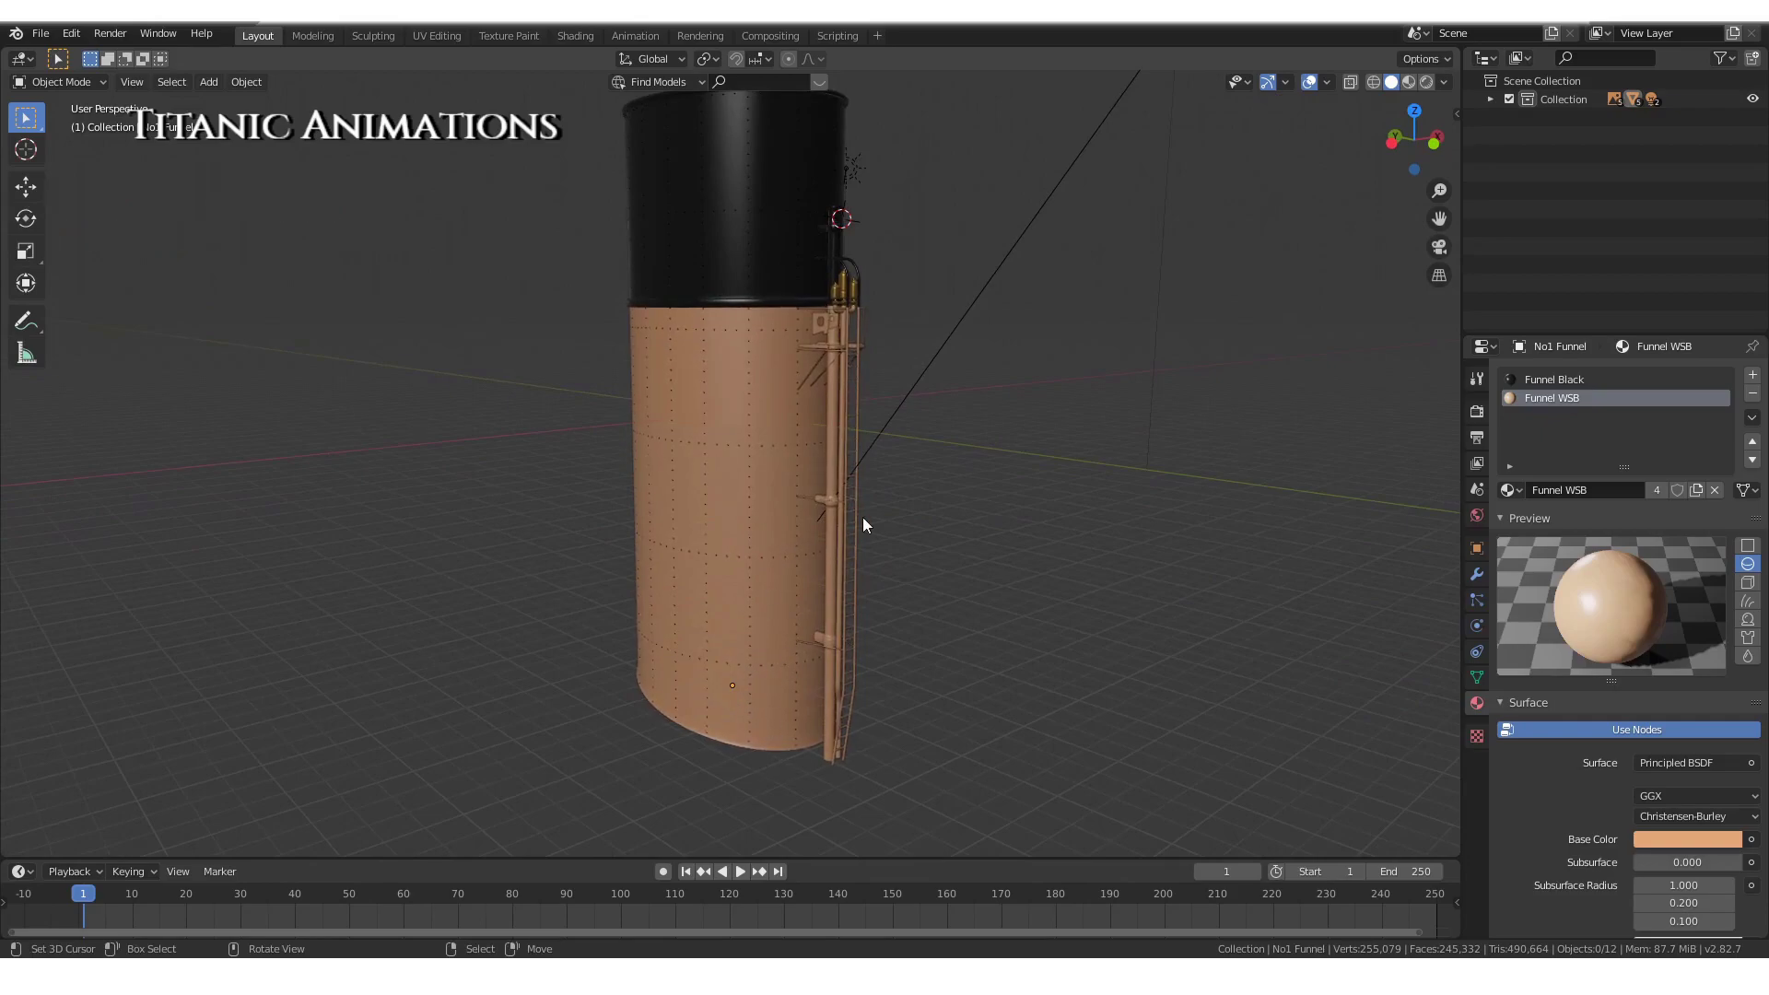
# Add a plane at the 3D cursor by the funnel shell and move it into a new collection
pyautogui.middleClick(825, 595)
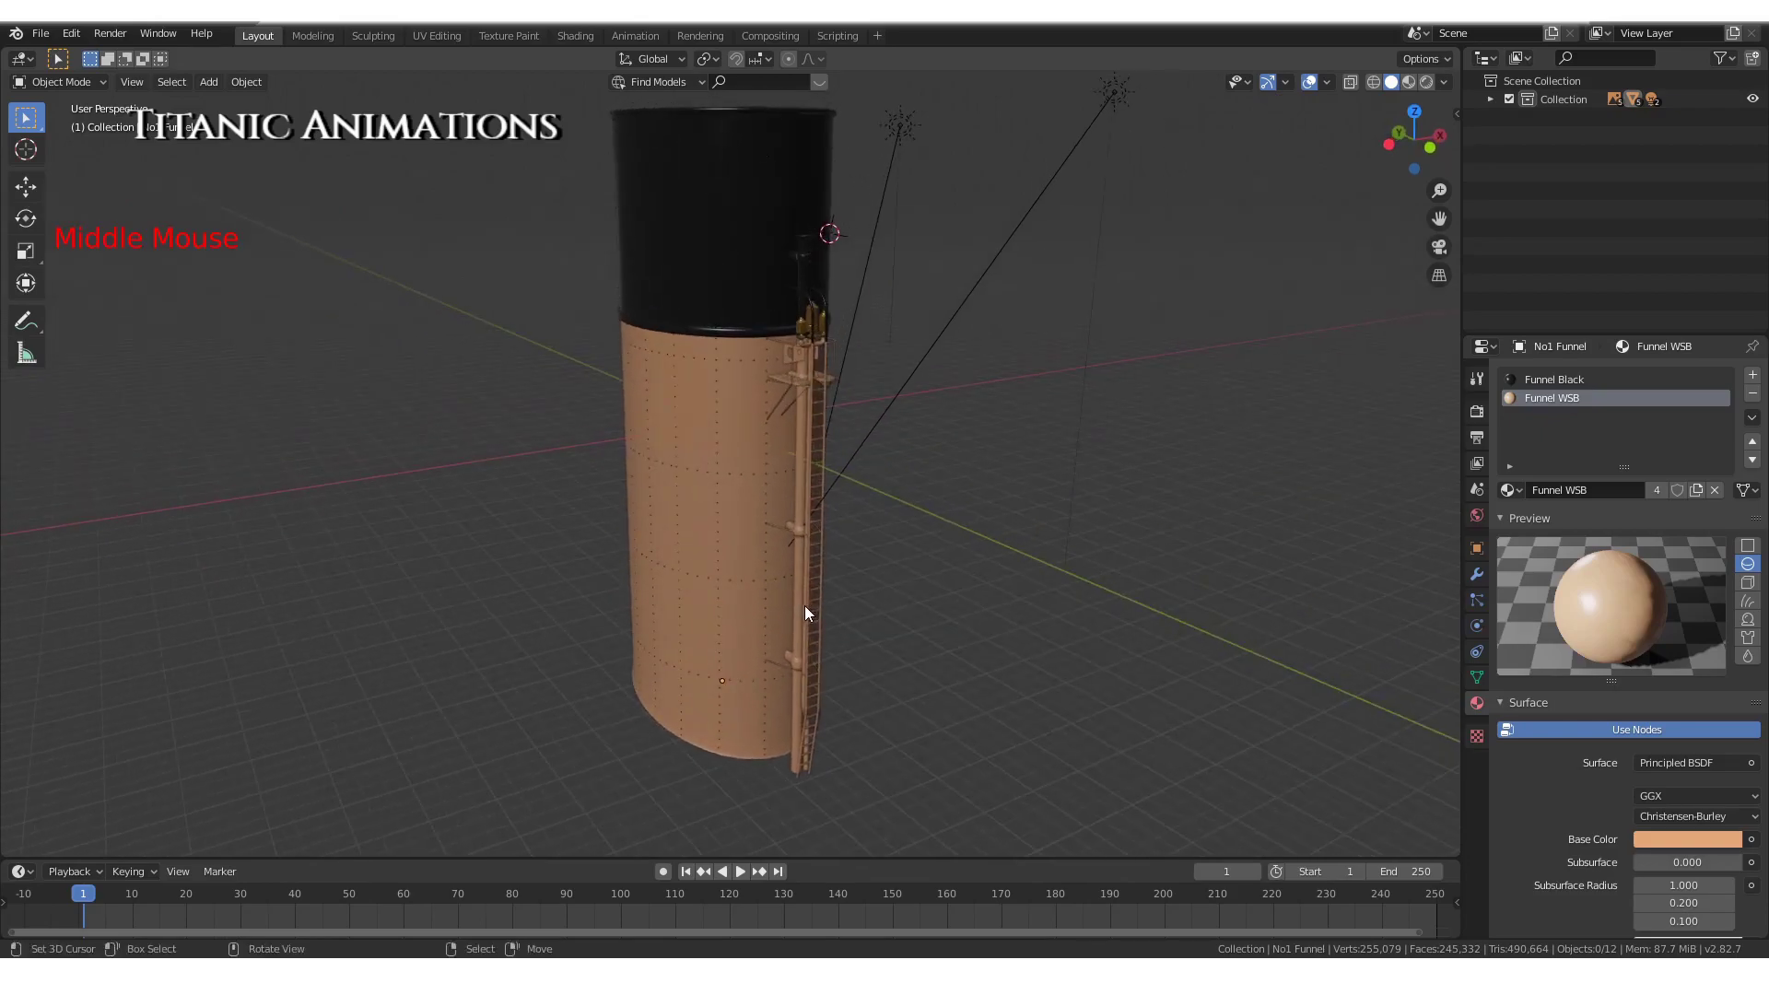
pyautogui.rightClick(737, 618)
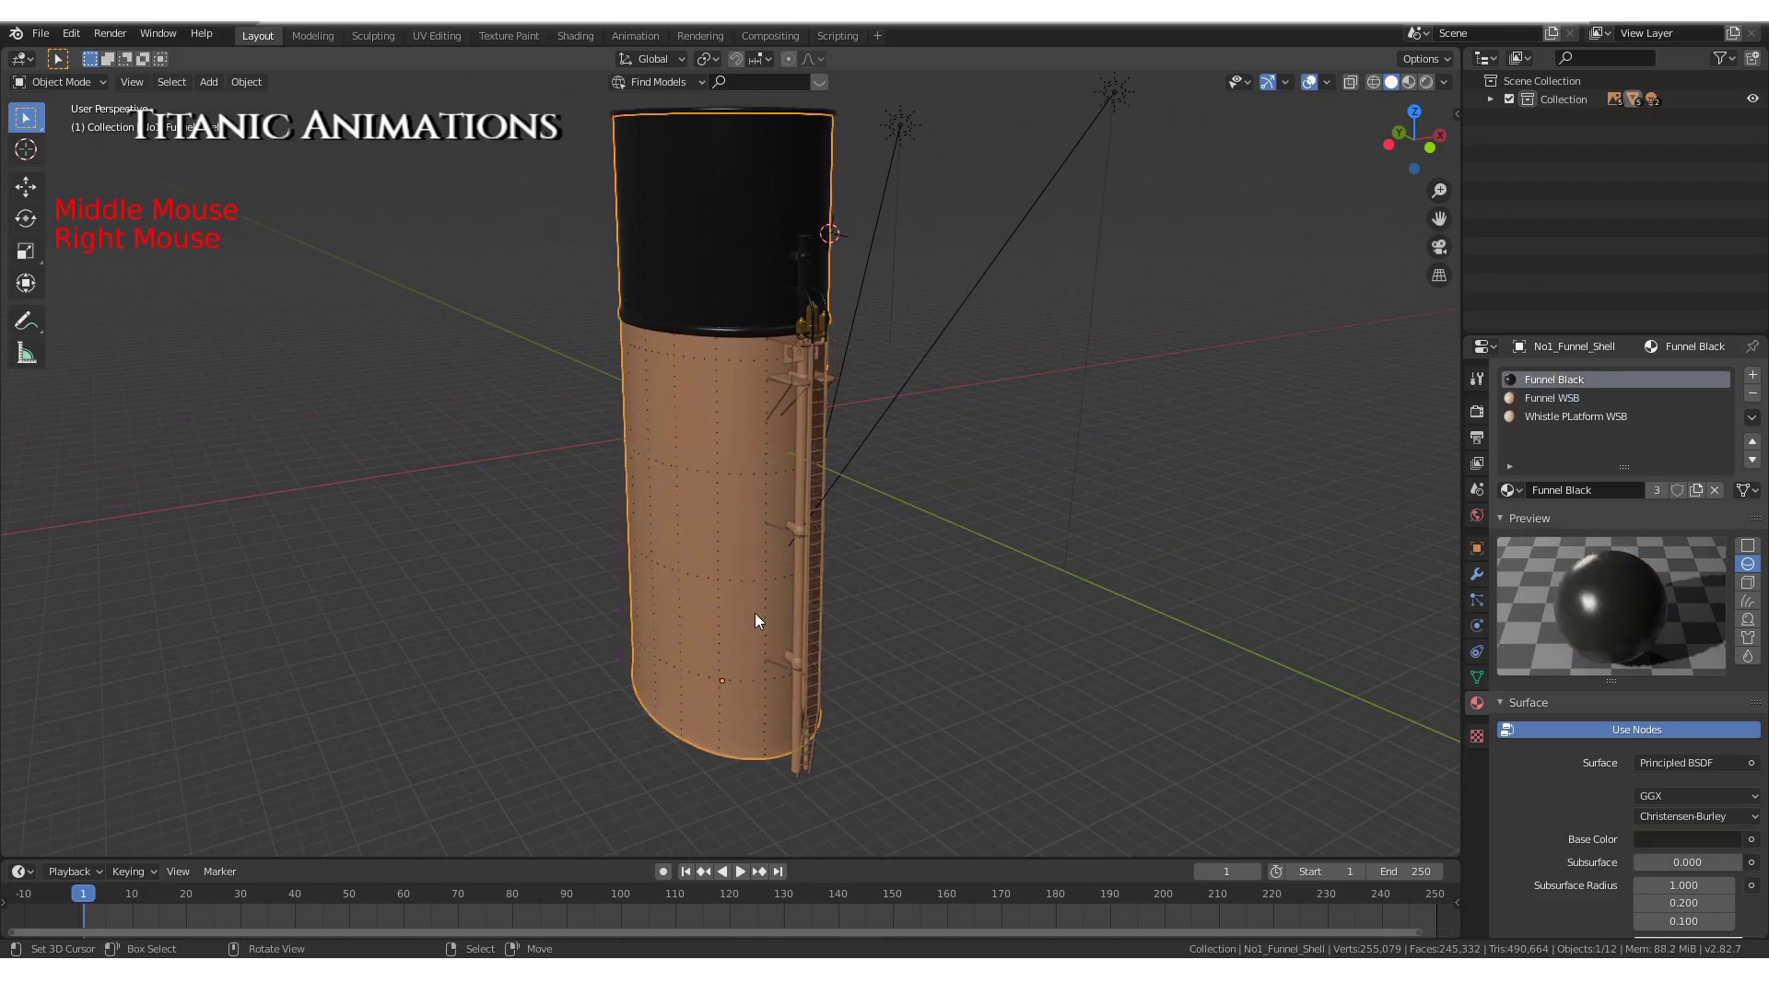
pyautogui.press('shift+s')
pyautogui.middleClick(752, 683)
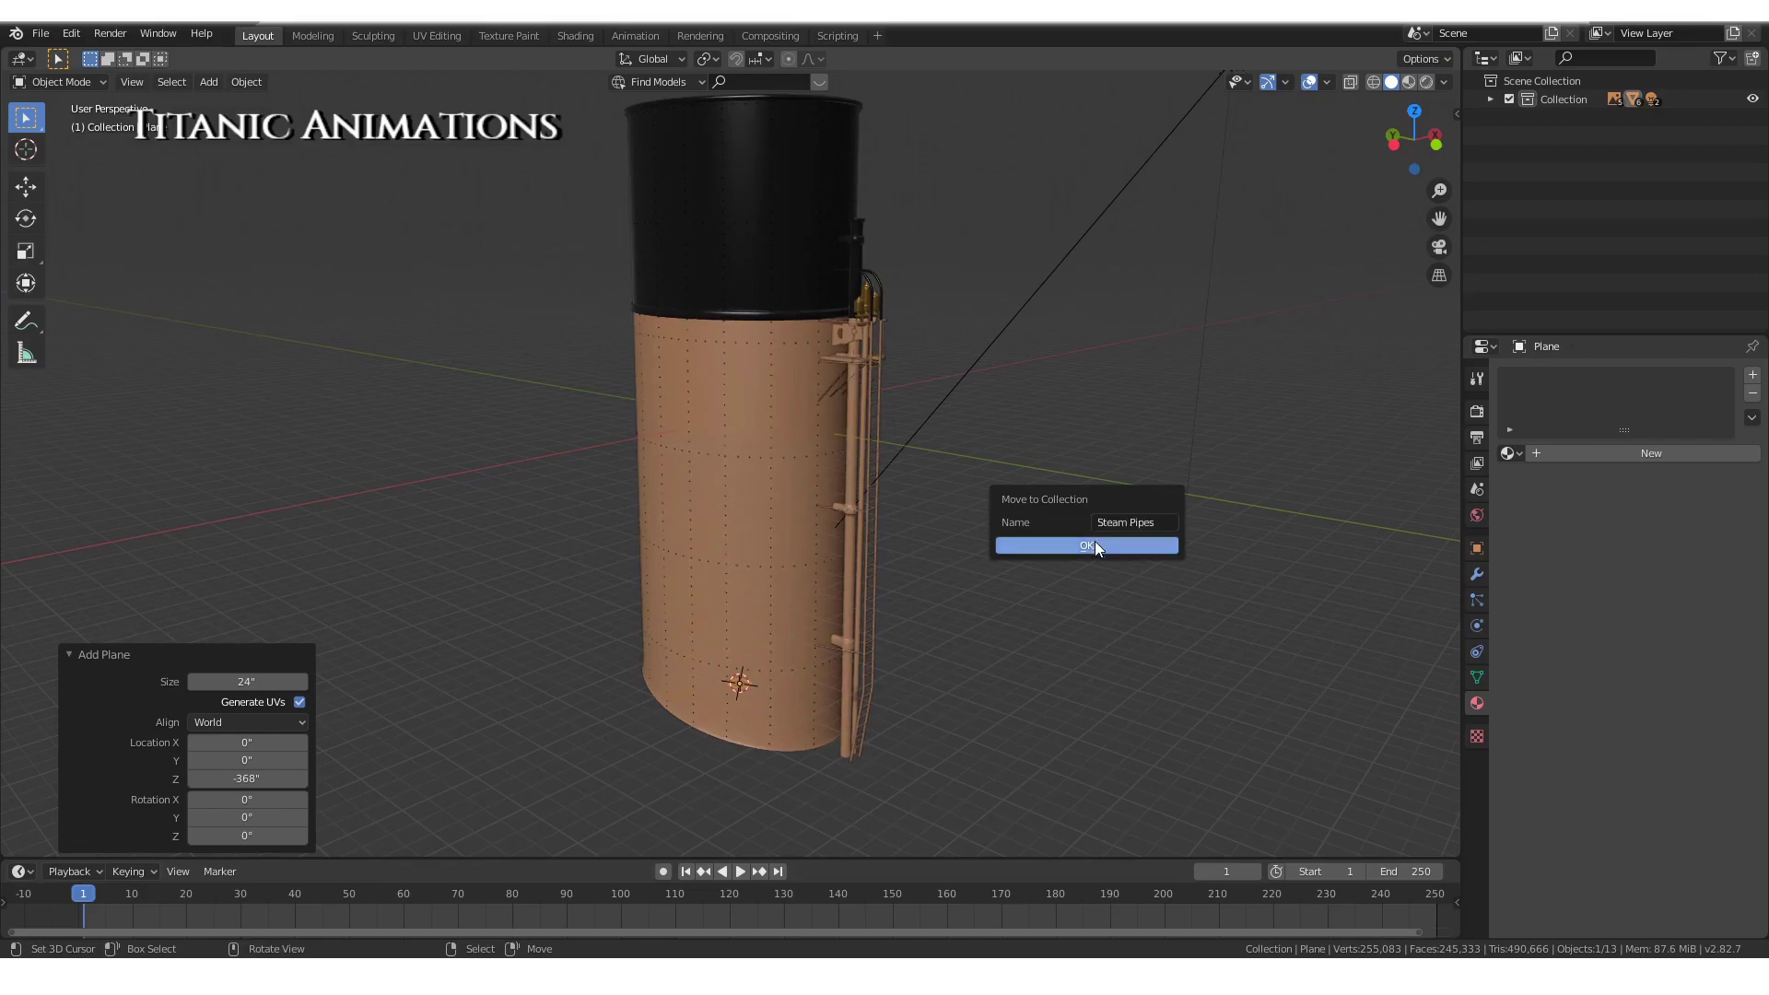
# Confirm the new 'Steam Pipes' collection and select the Plane inside it in the Outliner
pyautogui.click(1558, 121)
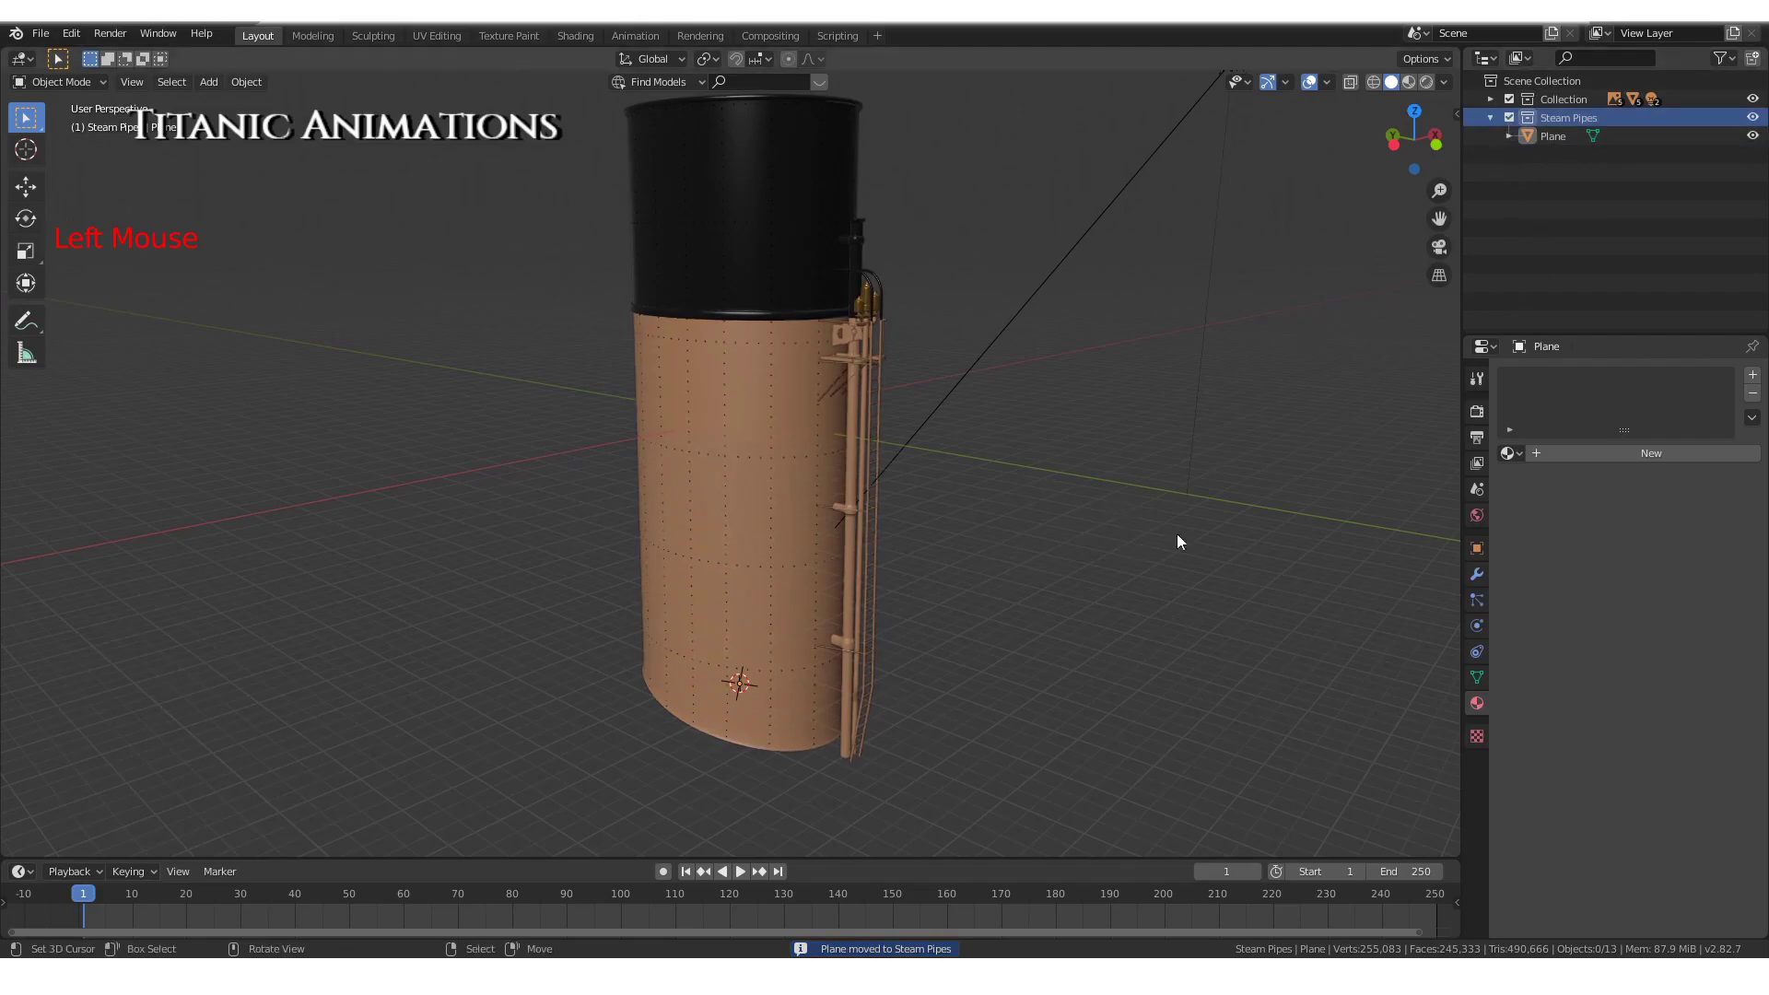
pyautogui.click(1563, 135)
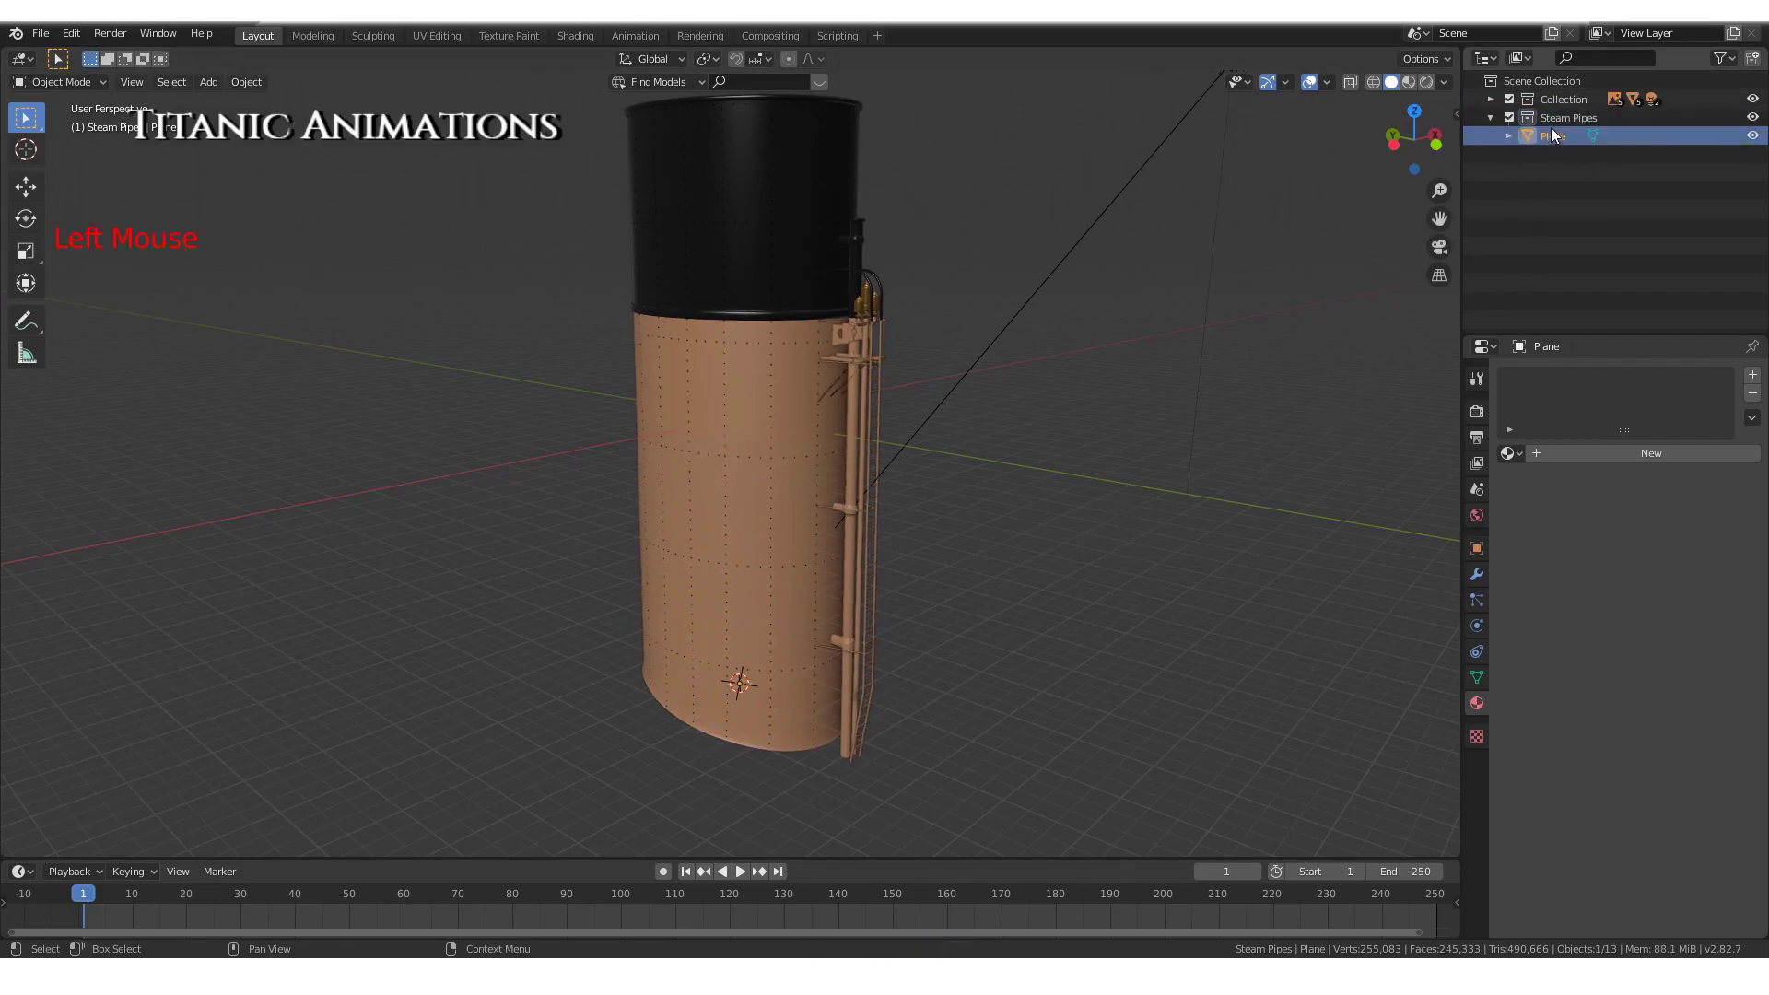
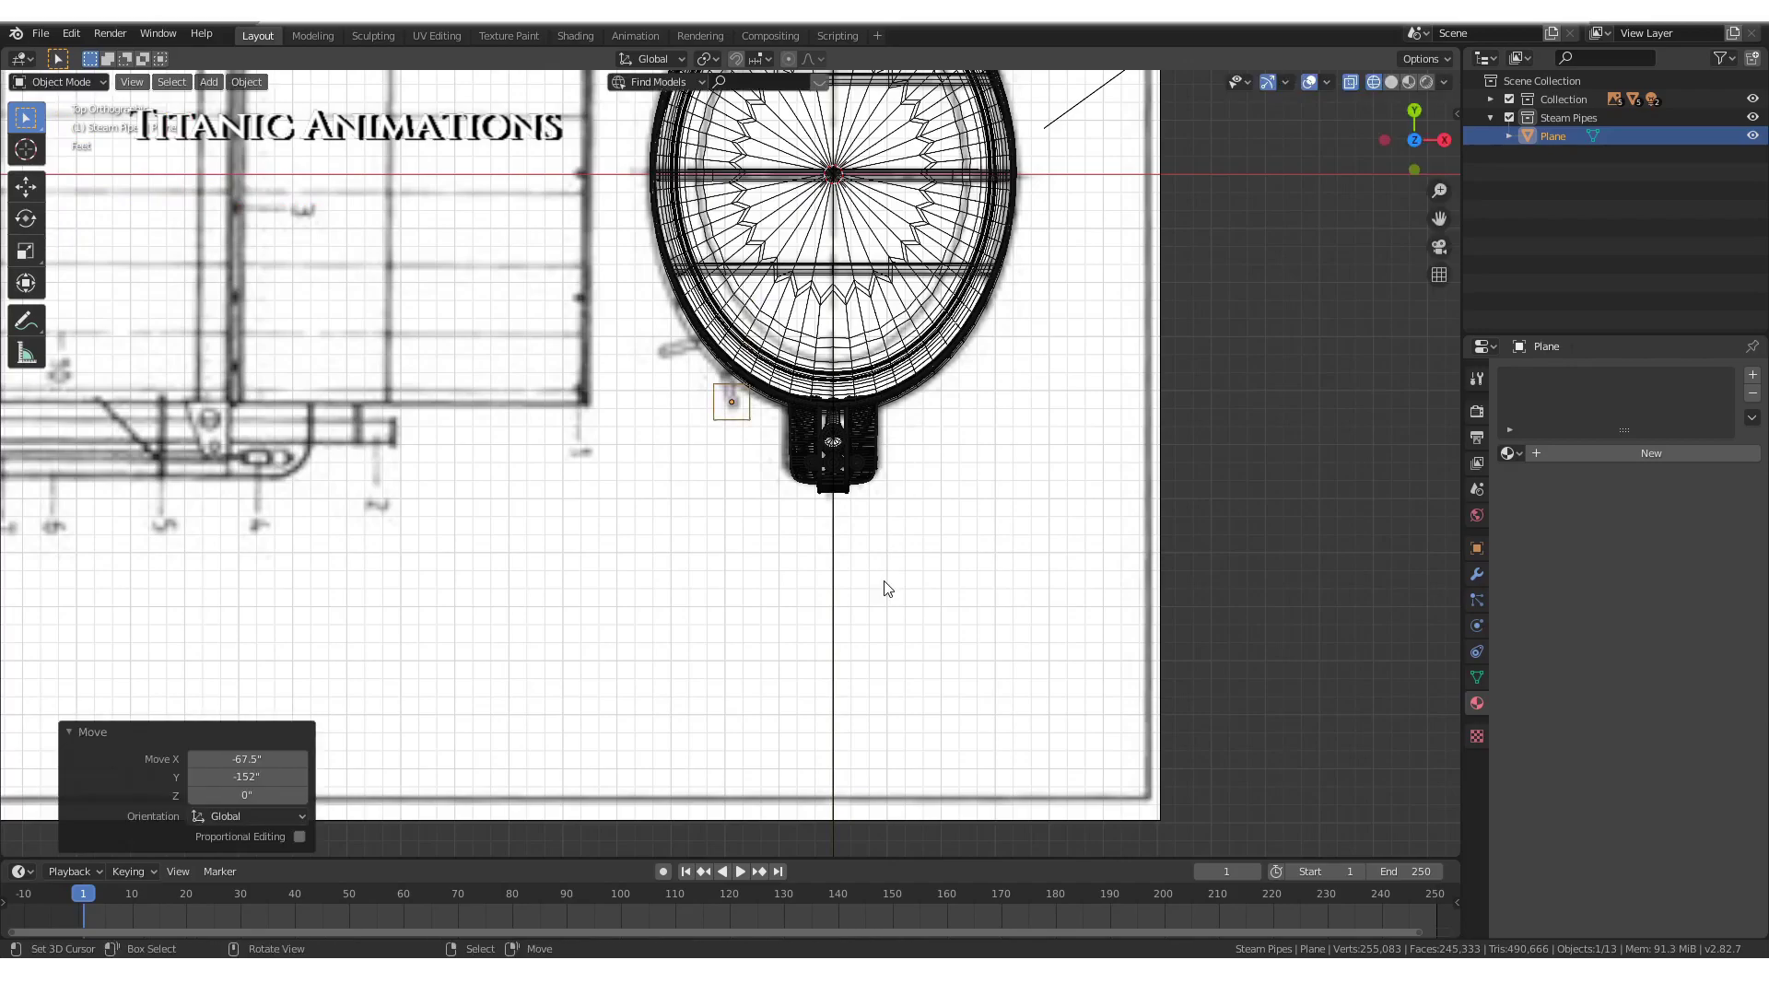
# Slide the plane along X in front view so it sits beneath the funnel beside the ladder and pipe
pyautogui.press('KP_1')
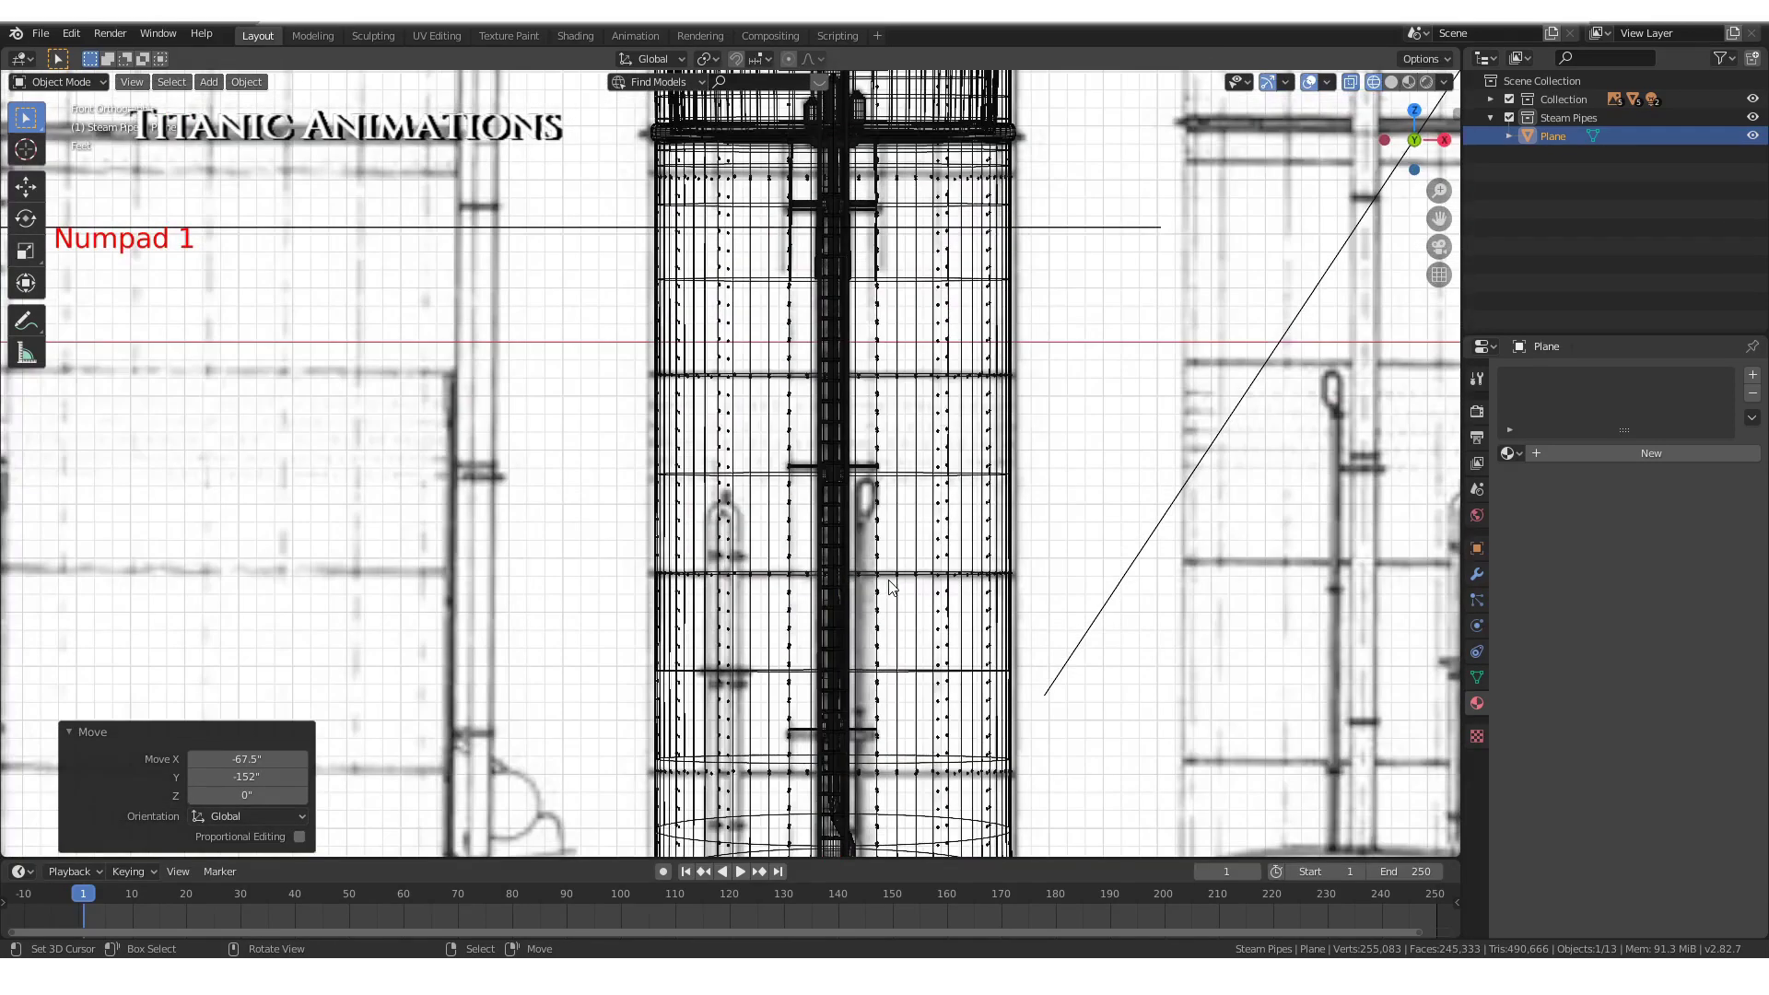
pyautogui.scroll(-3)
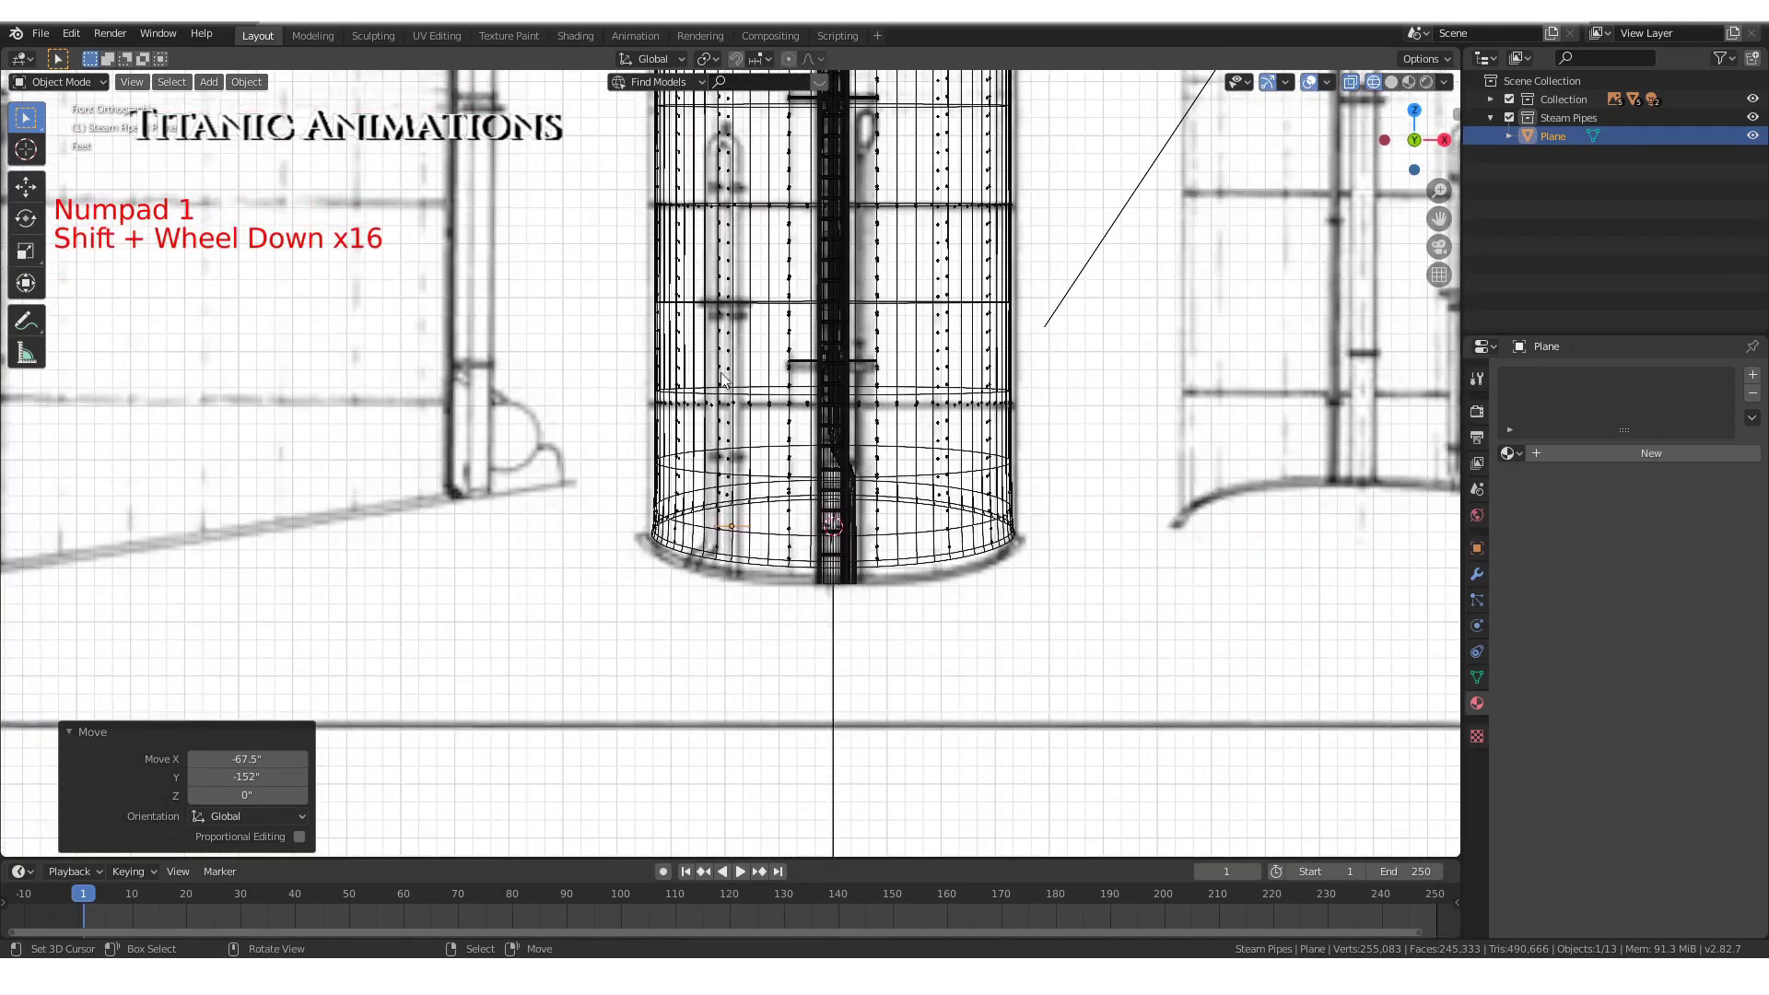
pyautogui.scroll(3)
pyautogui.press('g')
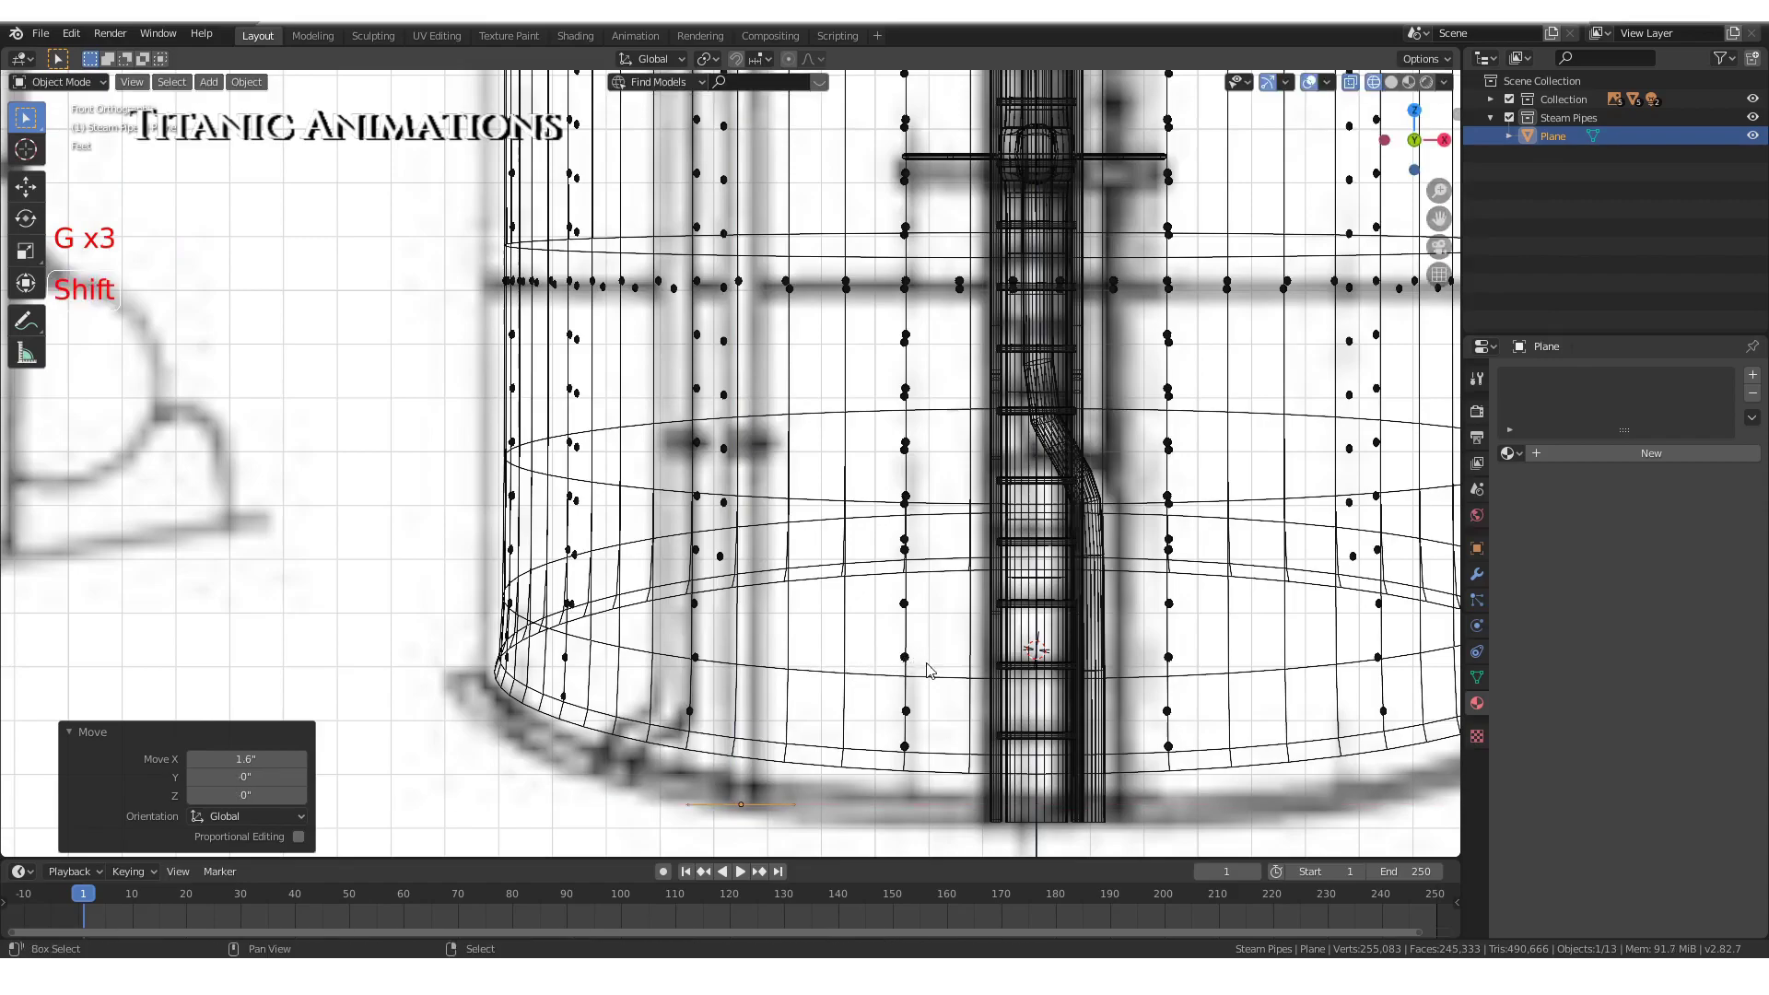
pyautogui.scroll(-3)
# Check the plane from below in solid shading and switch it into Edit Mode
pyautogui.middleClick(883, 655)
pyautogui.press('z')
pyautogui.middleClick(817, 668)
pyautogui.scroll(-3)
pyautogui.scroll(3)
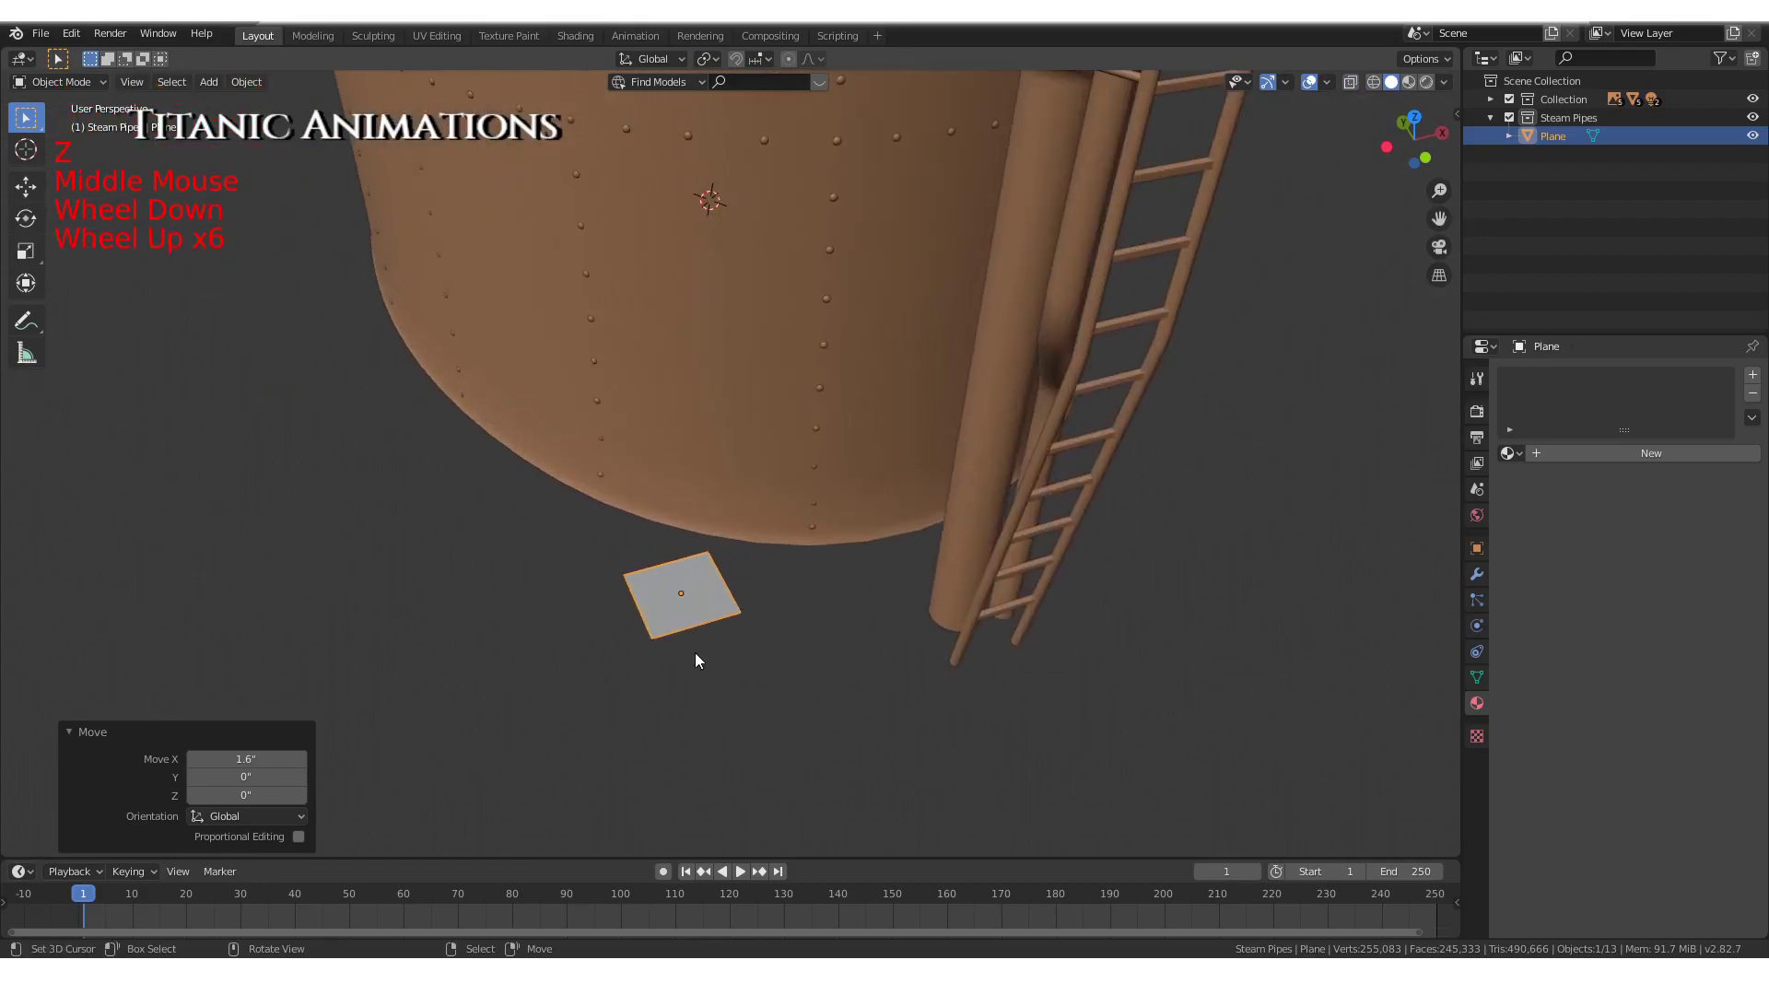
pyautogui.scroll(3)
pyautogui.press('Tab')
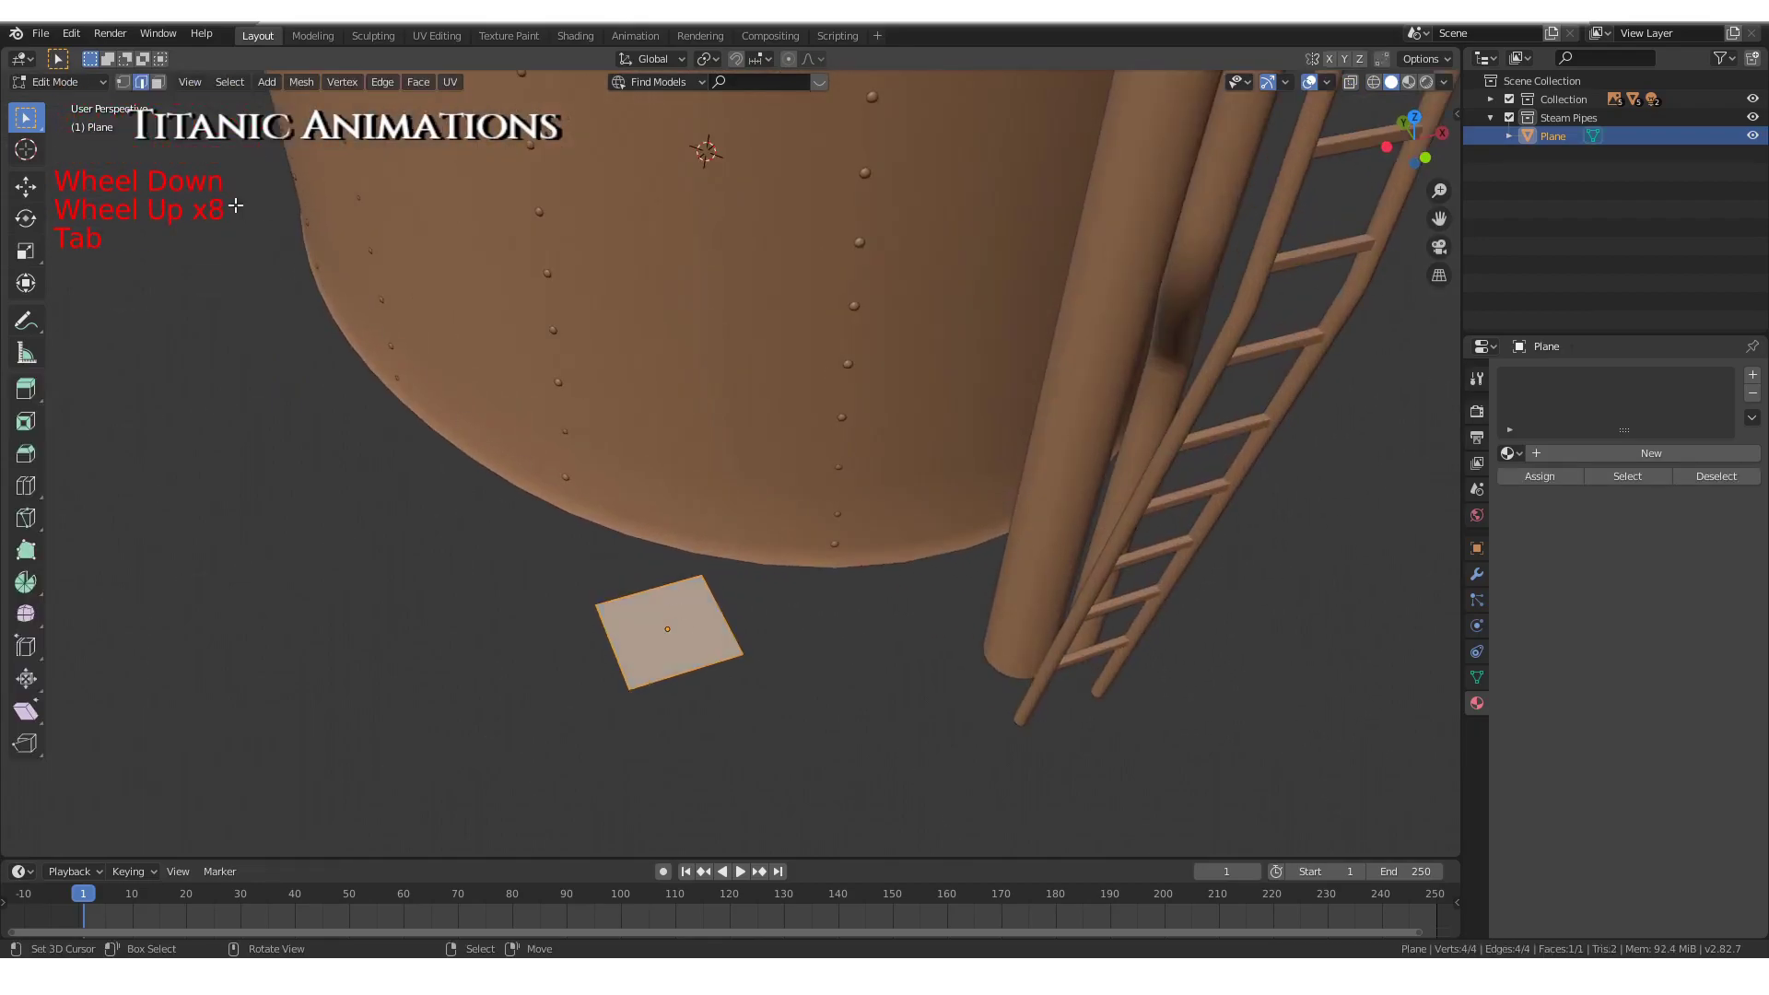
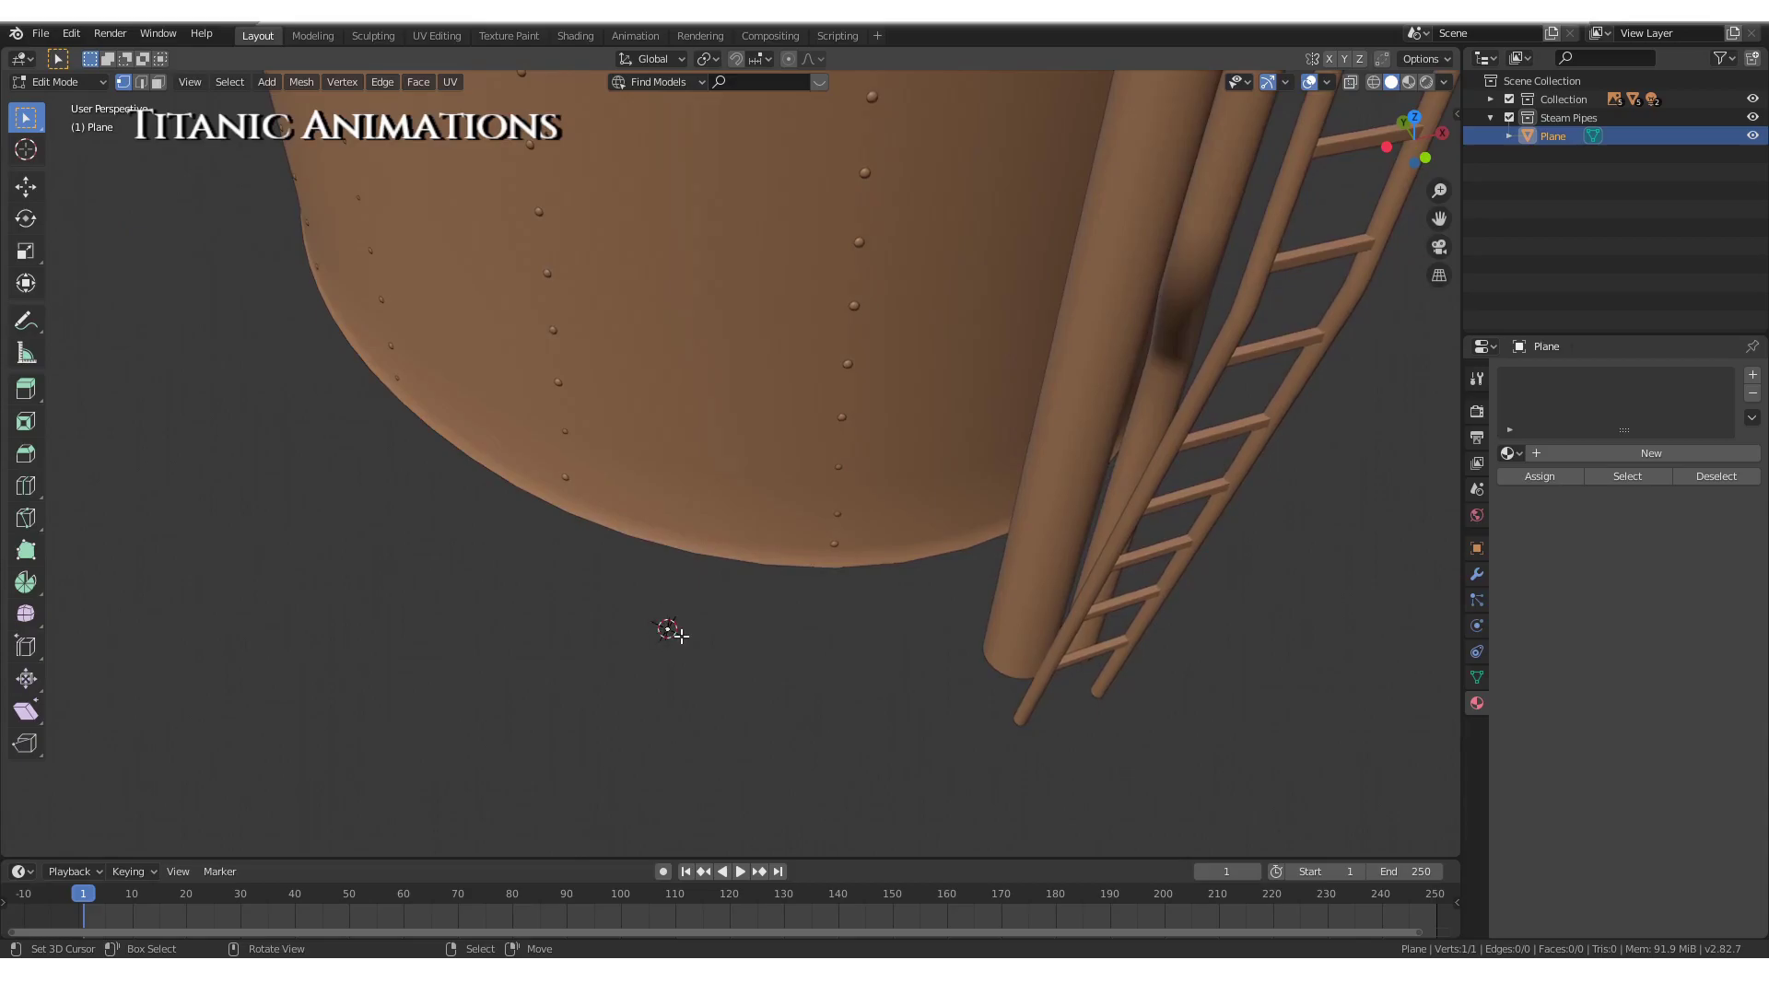
# Line up the merged single vertex against the reference drawing in front X-ray view at the funnel's foot
pyautogui.press('KP_7')
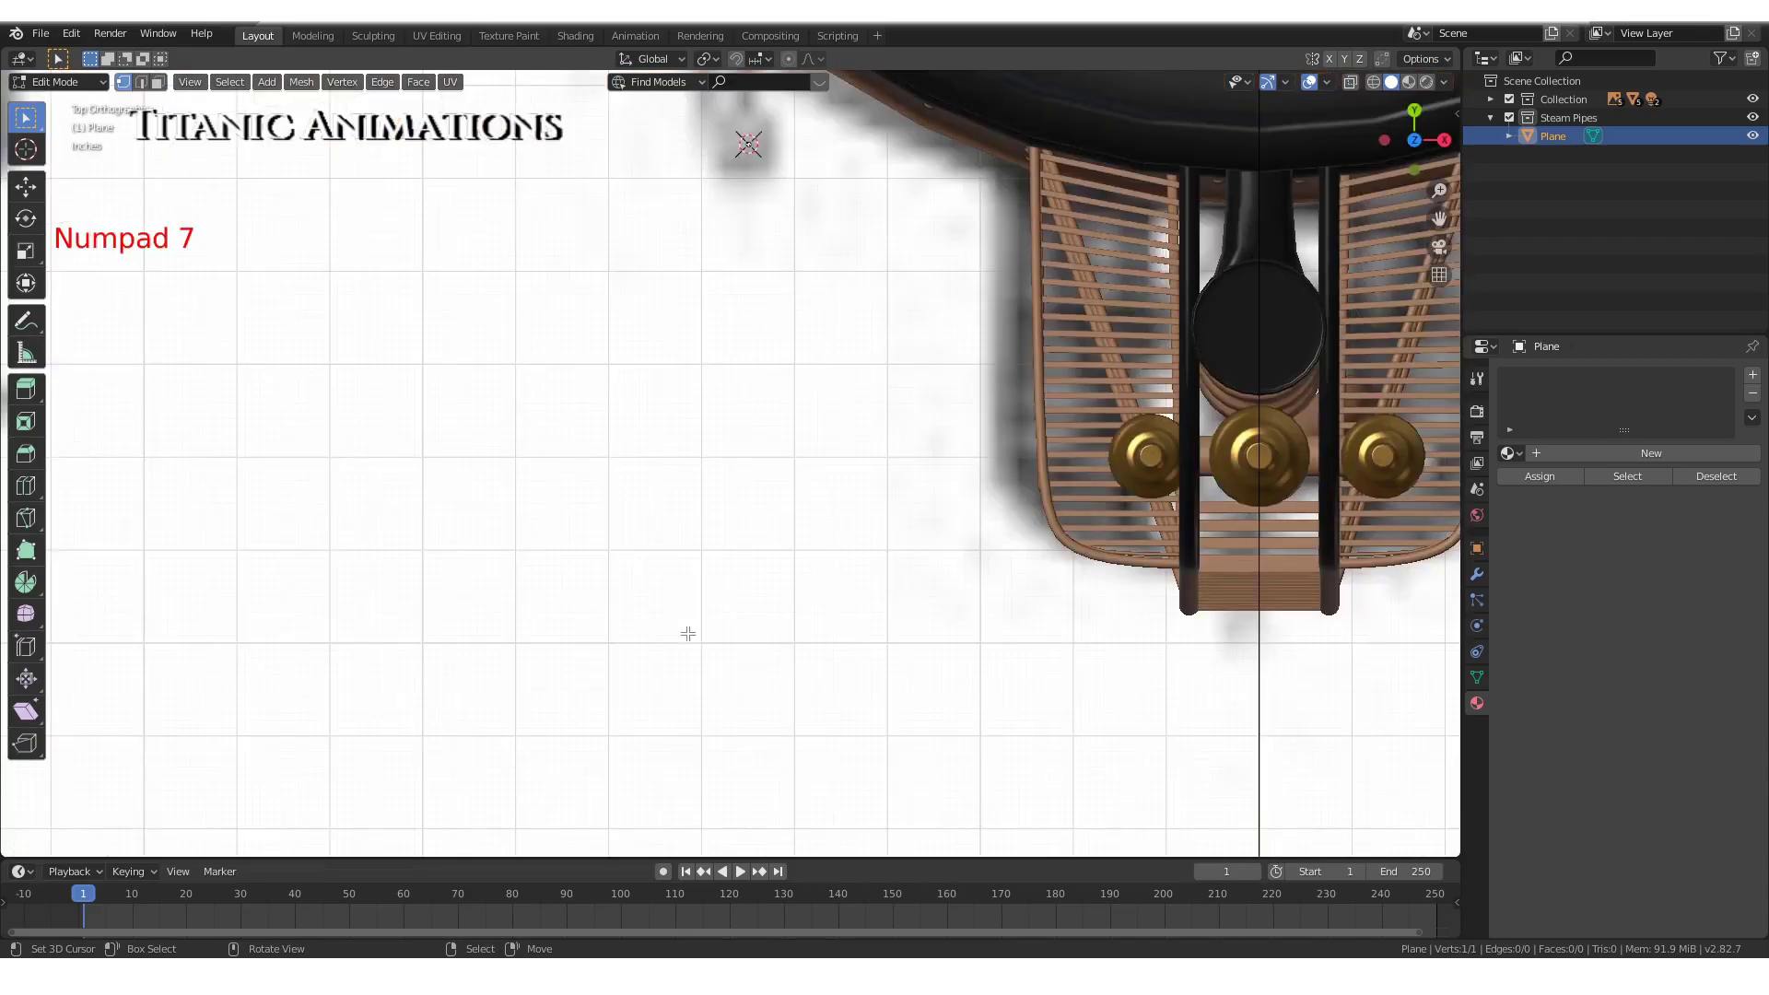
pyautogui.press('KP_1')
pyautogui.press('z')
pyautogui.scroll(-3)
pyautogui.scroll(-3)
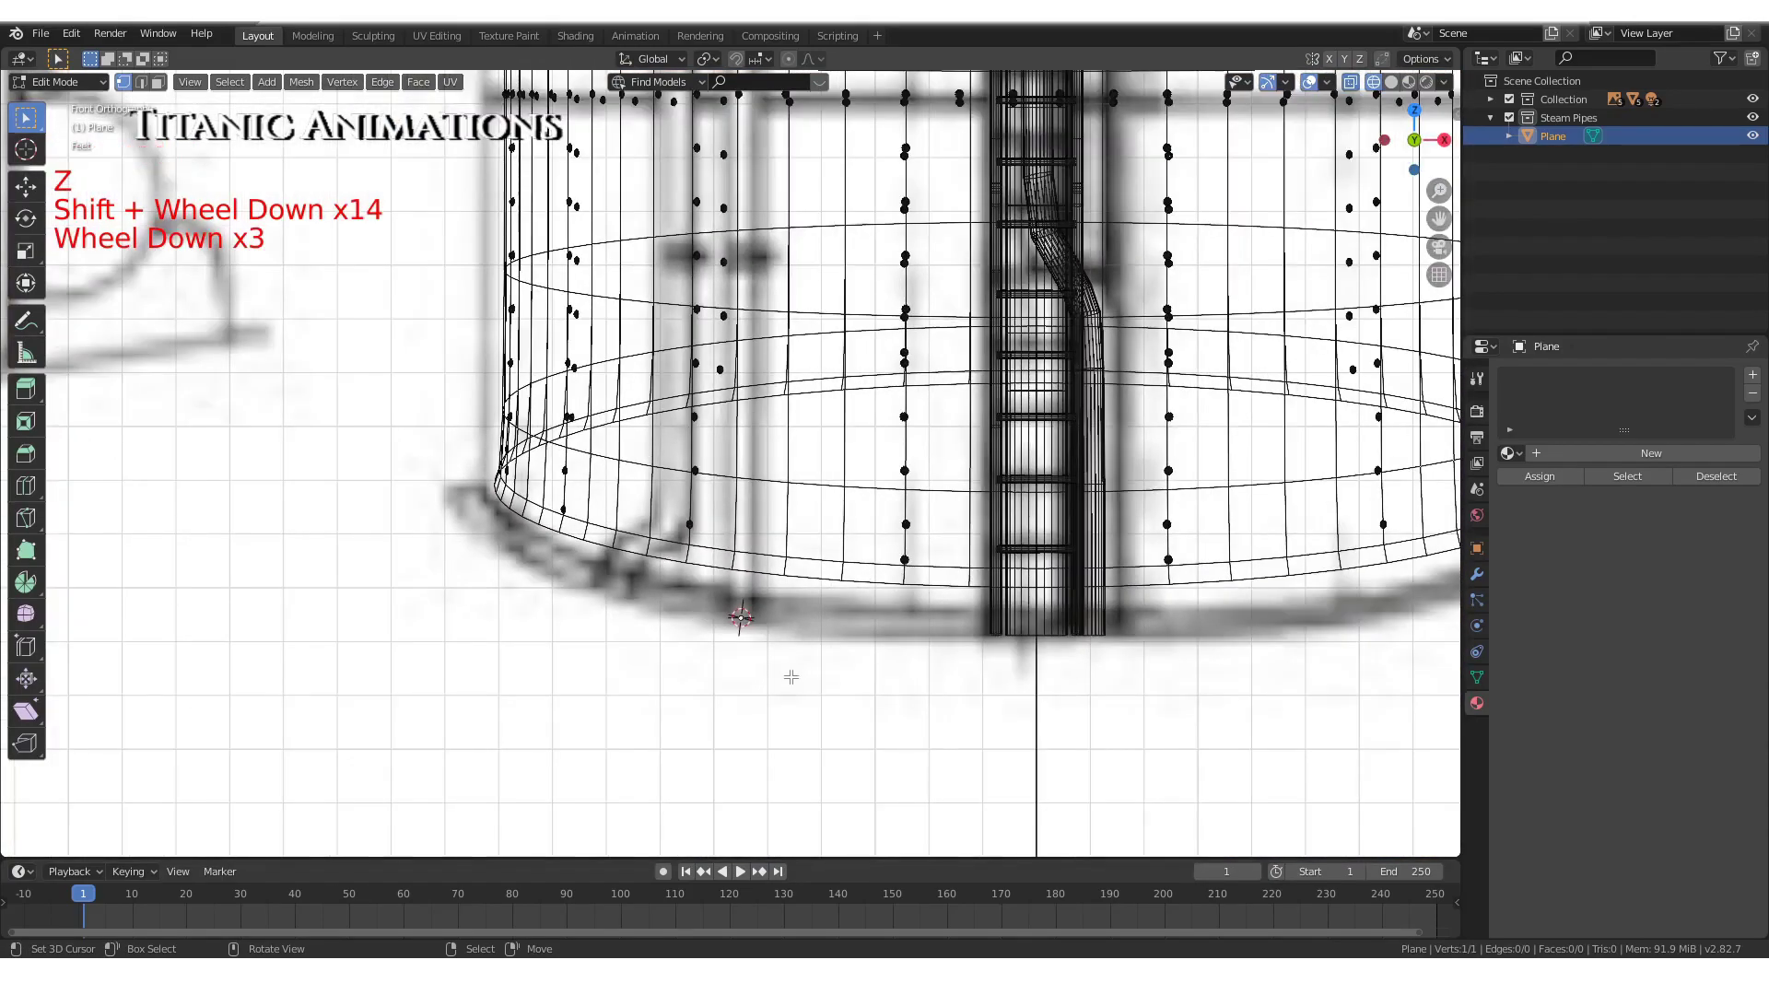
pyautogui.scroll(-3)
pyautogui.scroll(3)
pyautogui.scroll(3)
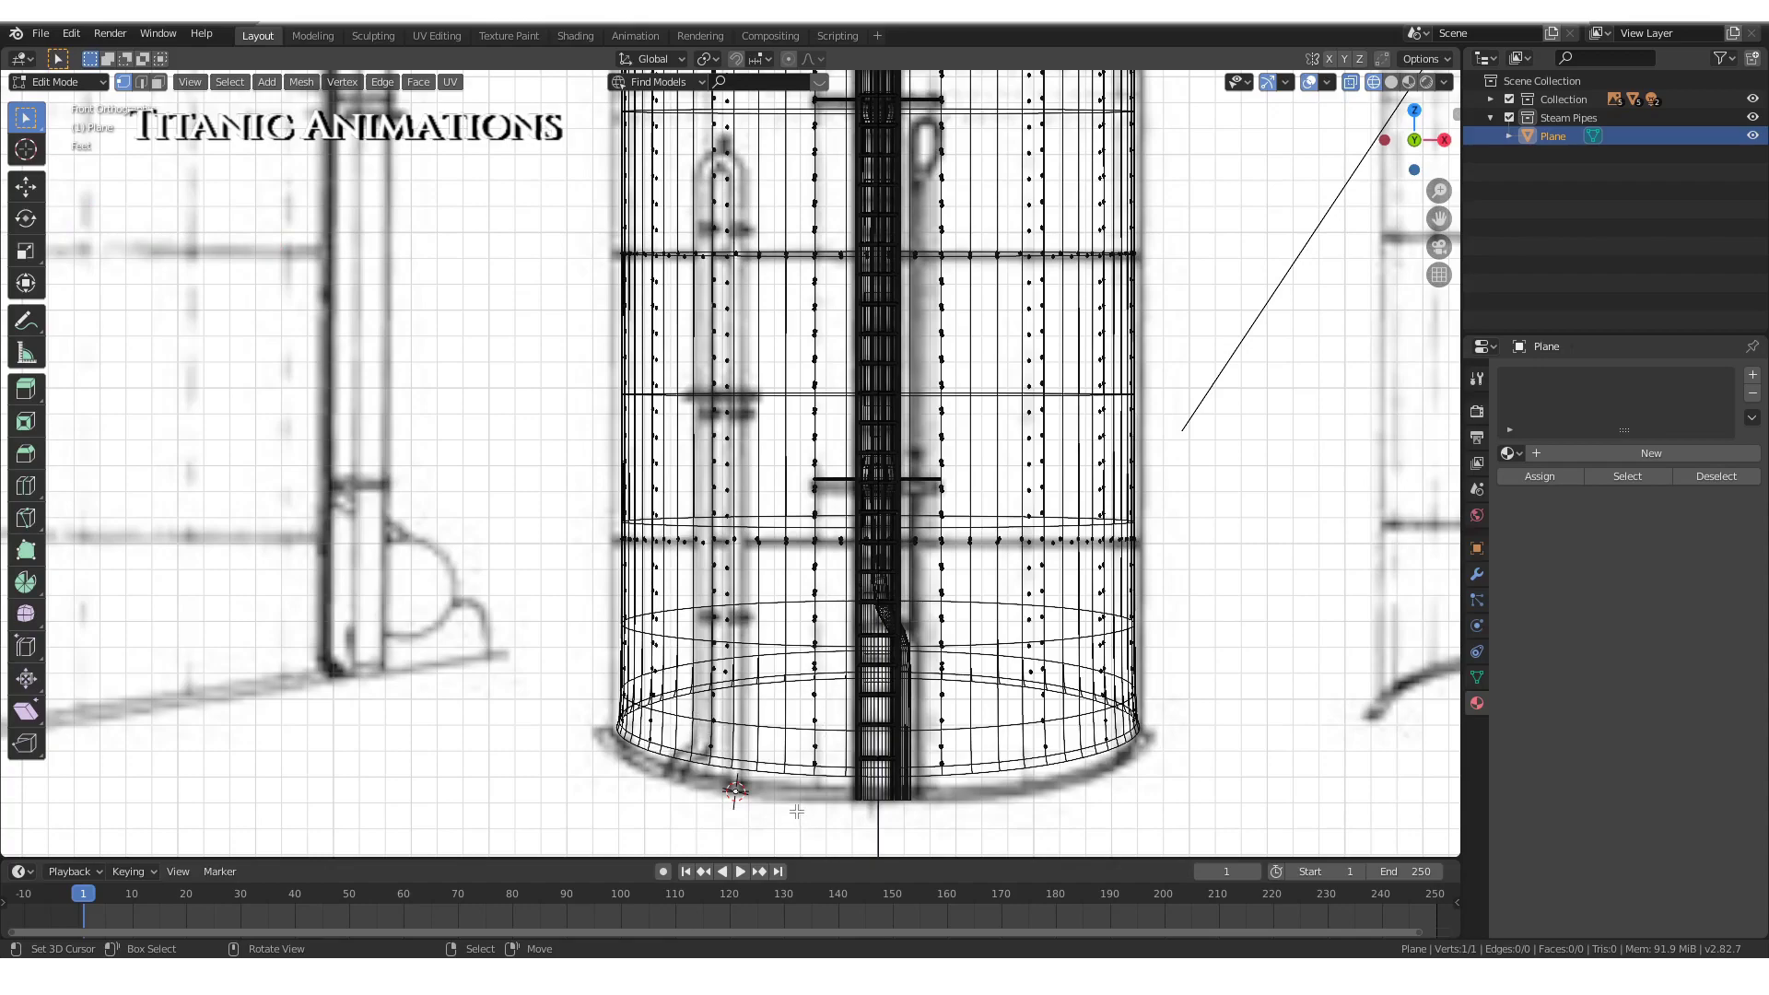
# Extrude a first edge from the start vertex and check it in side X-ray view
pyautogui.press('e')
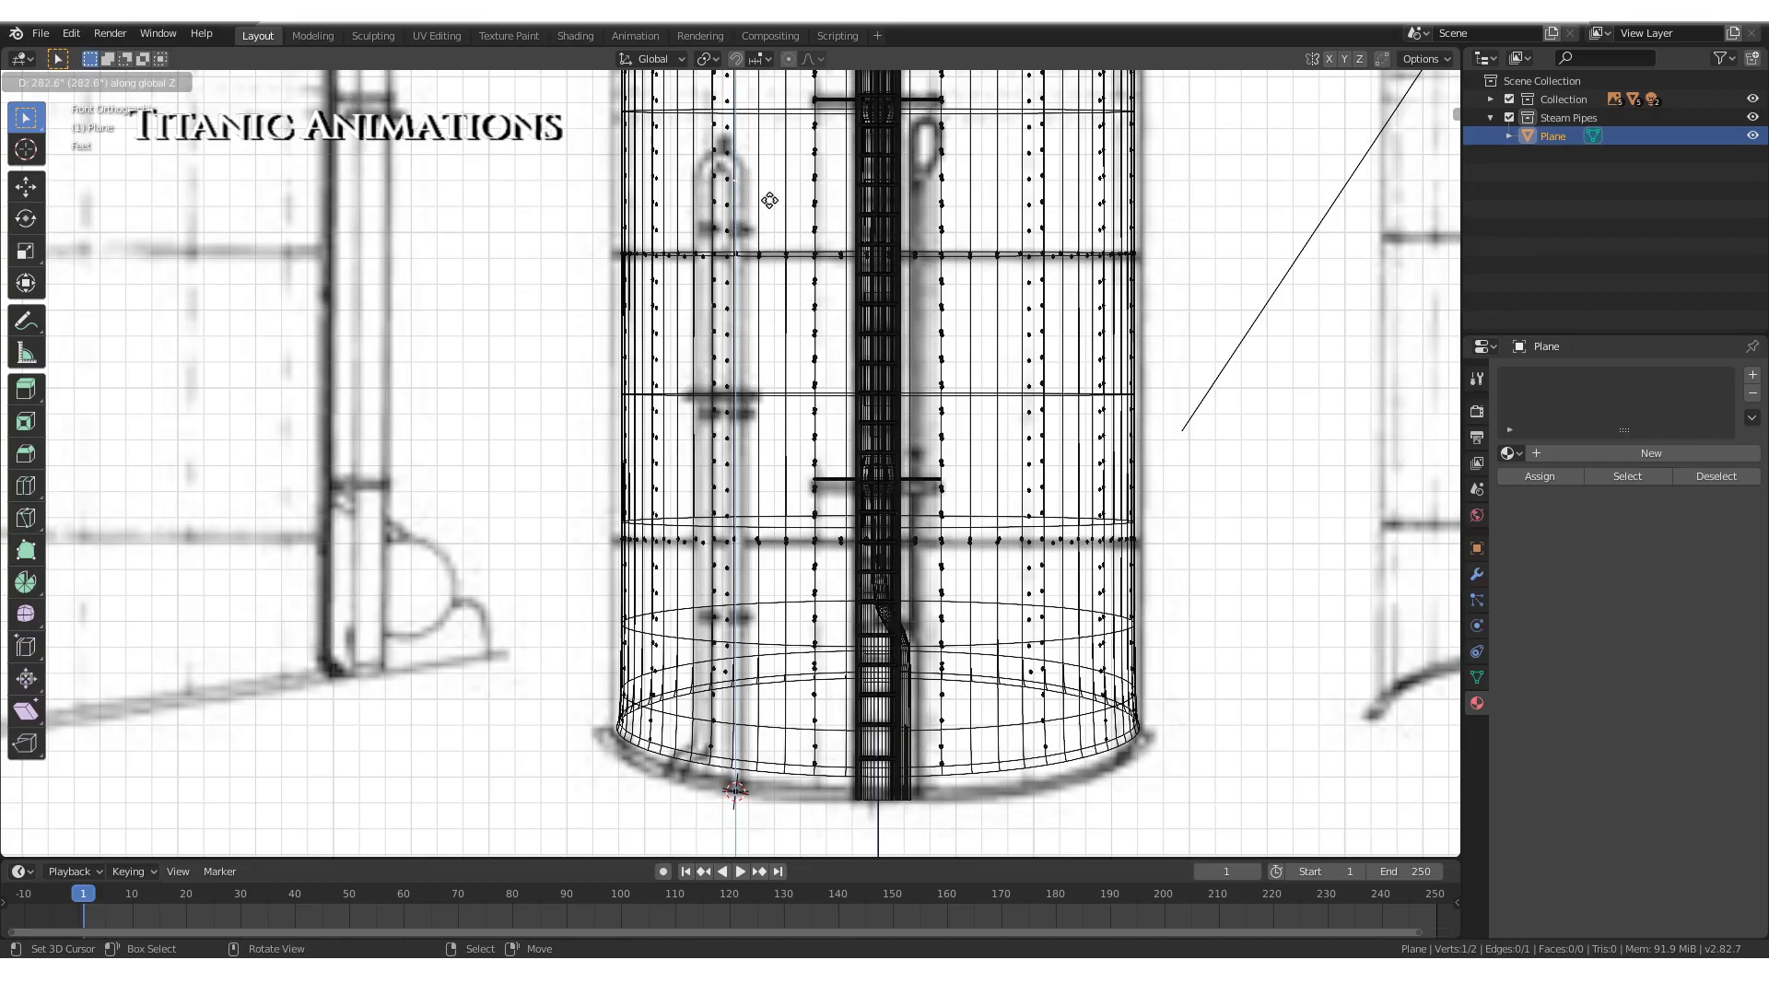
pyautogui.scroll(3)
pyautogui.scroll(-3)
pyautogui.press('ctrl+KP_3')
pyautogui.press('z')
pyautogui.scroll(3)
pyautogui.scroll(-3)
pyautogui.scroll(3)
# Move the new point along Y onto the pipe's position beside the funnel
pyautogui.press('g')
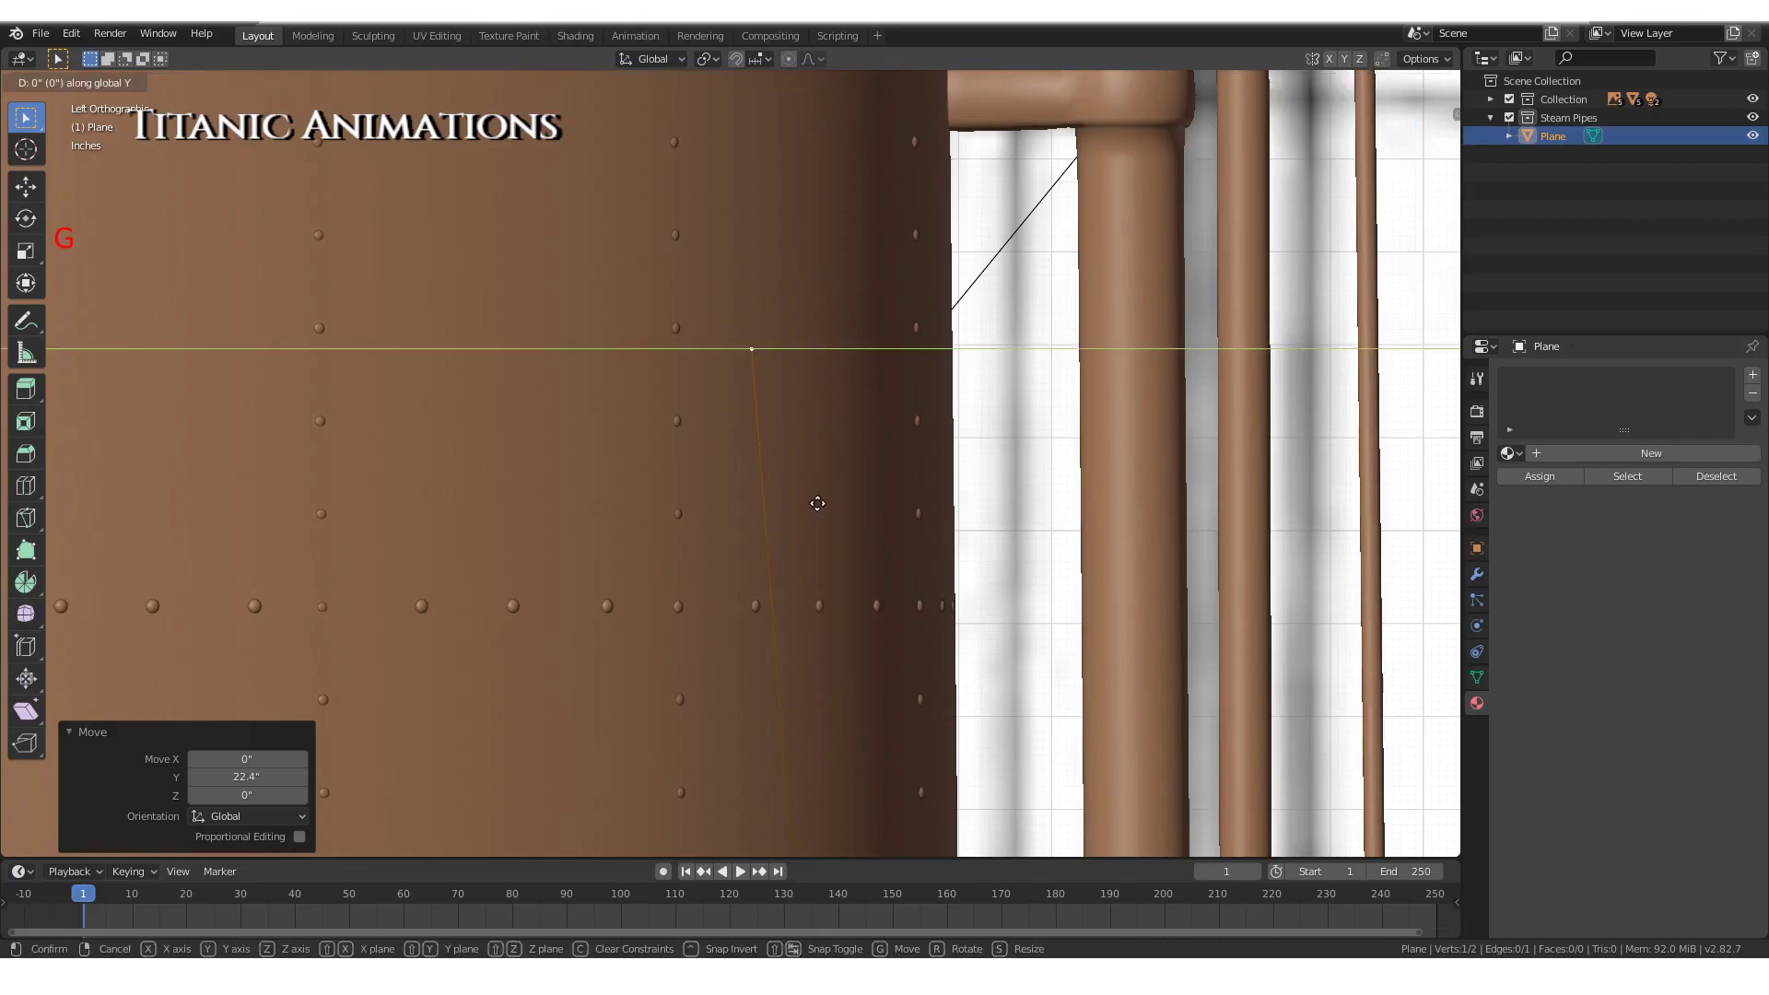
pyautogui.scroll(-3)
pyautogui.scroll(-3)
pyautogui.press('z')
pyautogui.scroll(-3)
pyautogui.scroll(-3)
pyautogui.scroll(3)
# Add two loop cuts to the edge and slide the points into a four-vertex chain below the funnel base
pyautogui.press('ctrl+r')
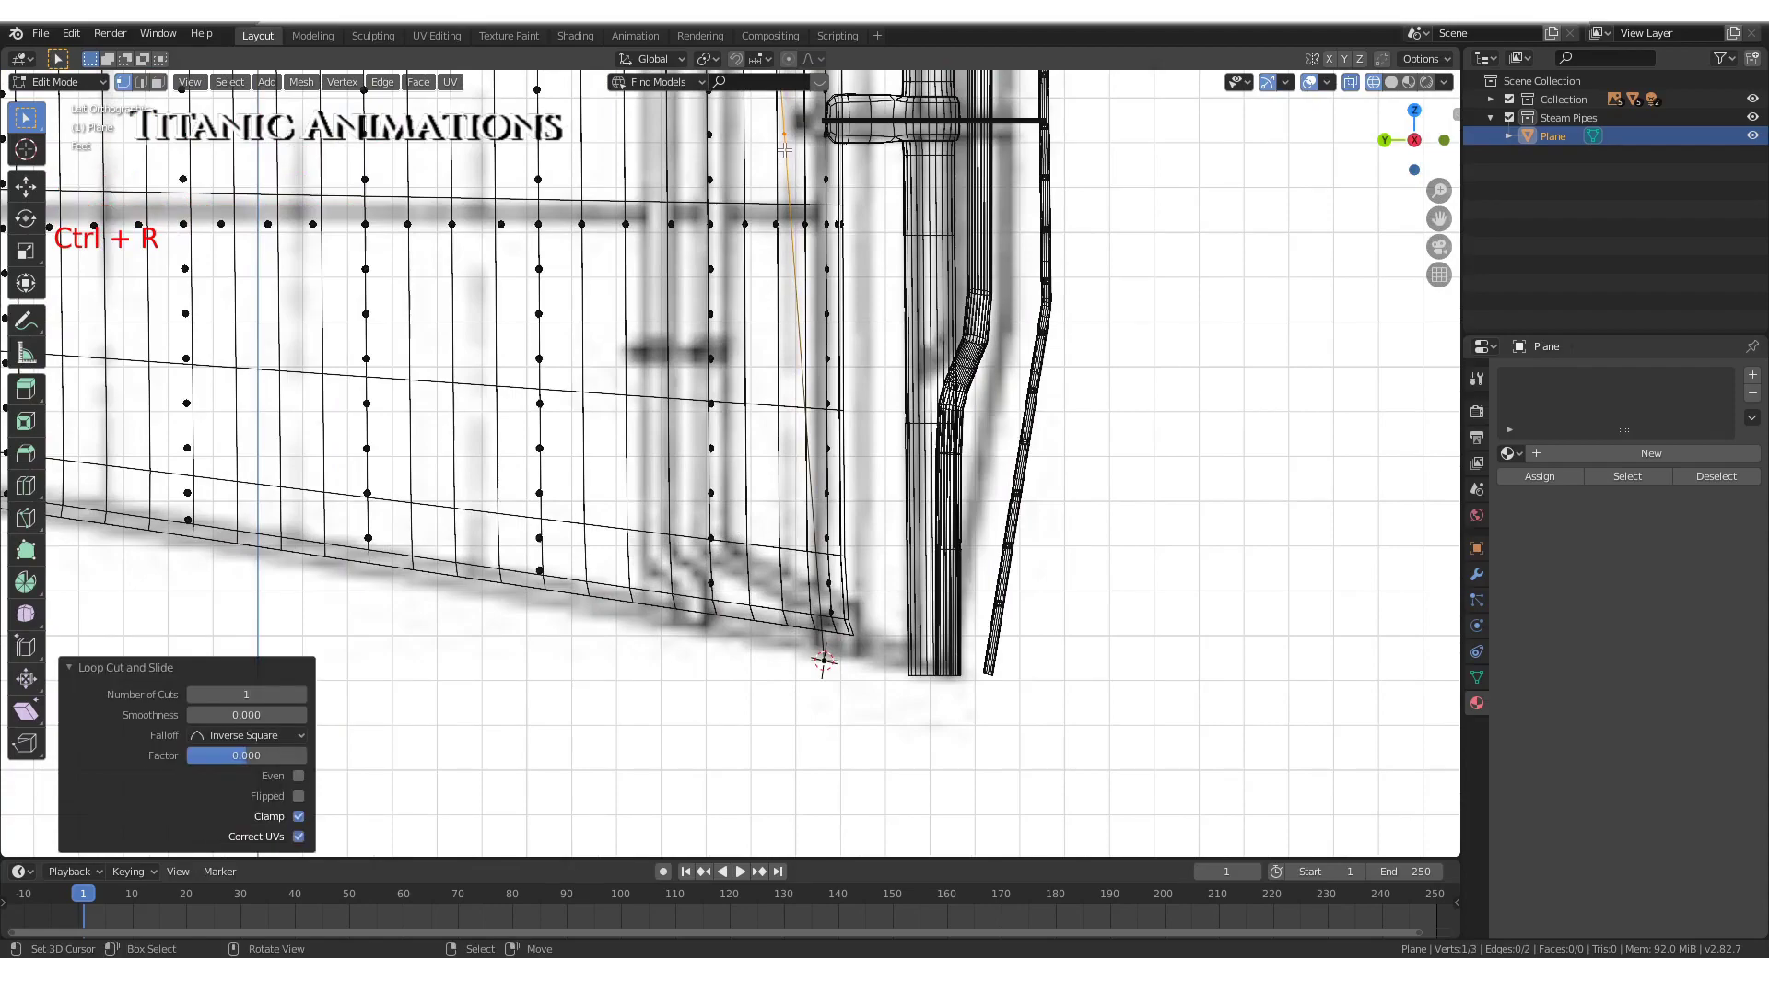
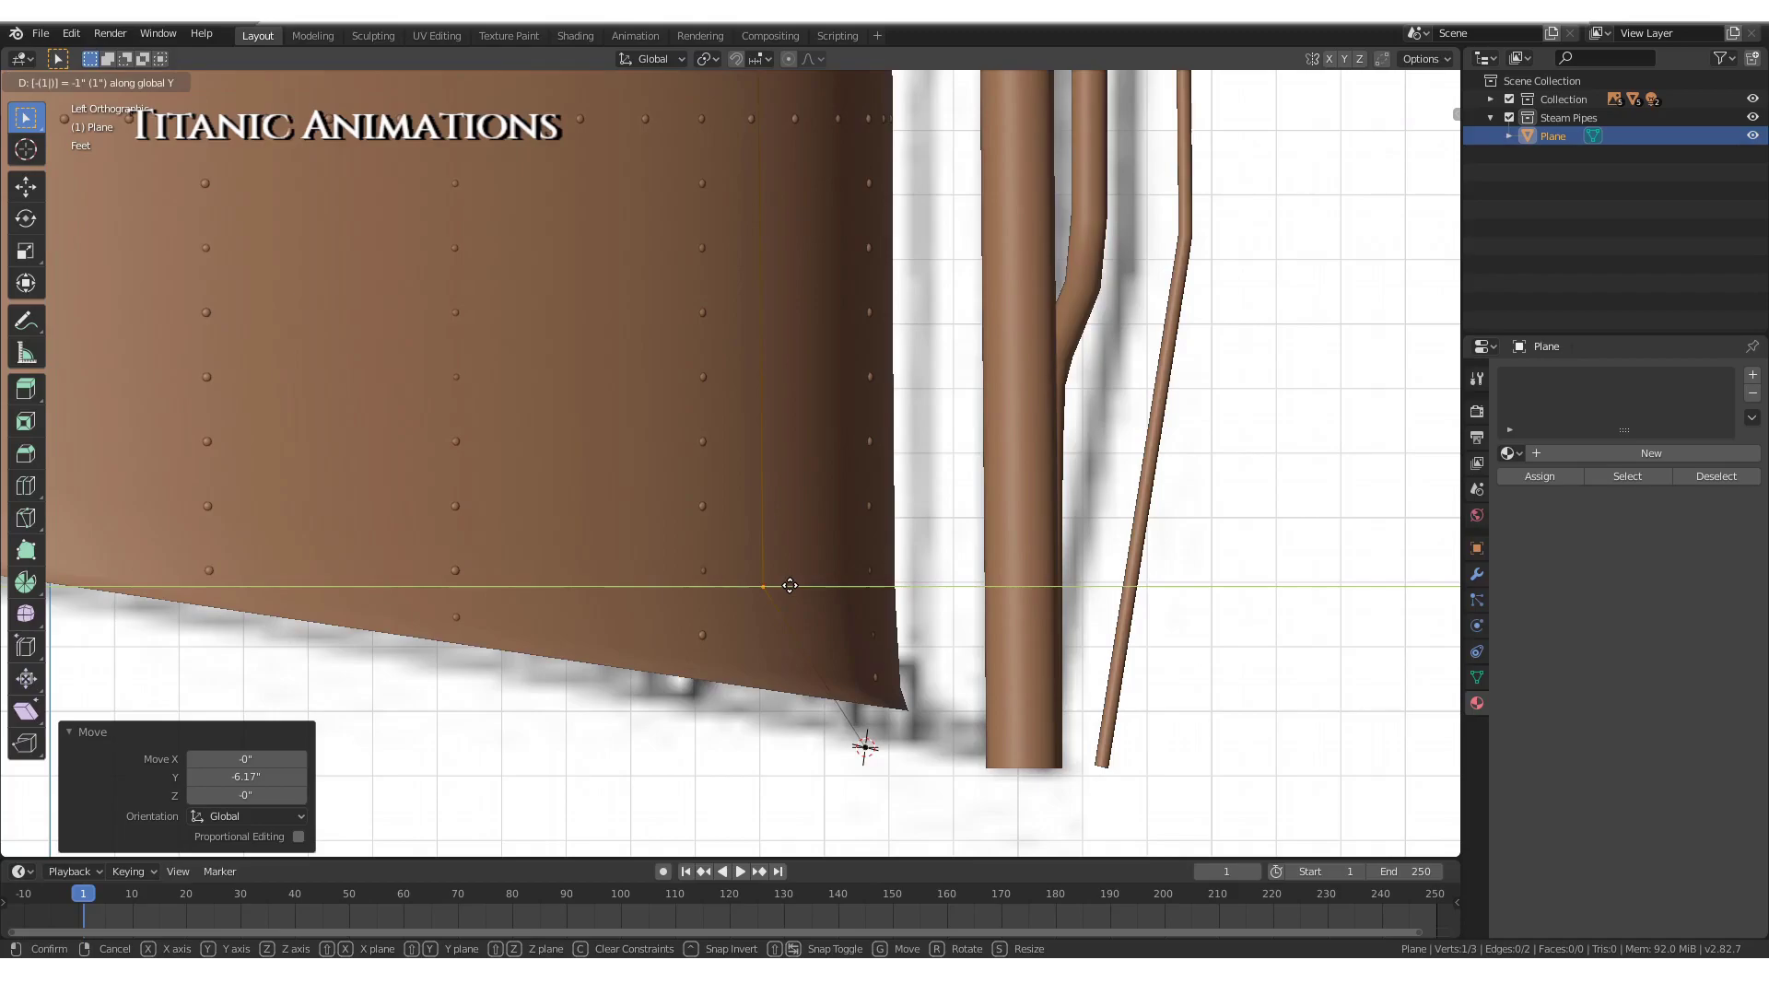
pyautogui.press('z')
pyautogui.scroll(-3)
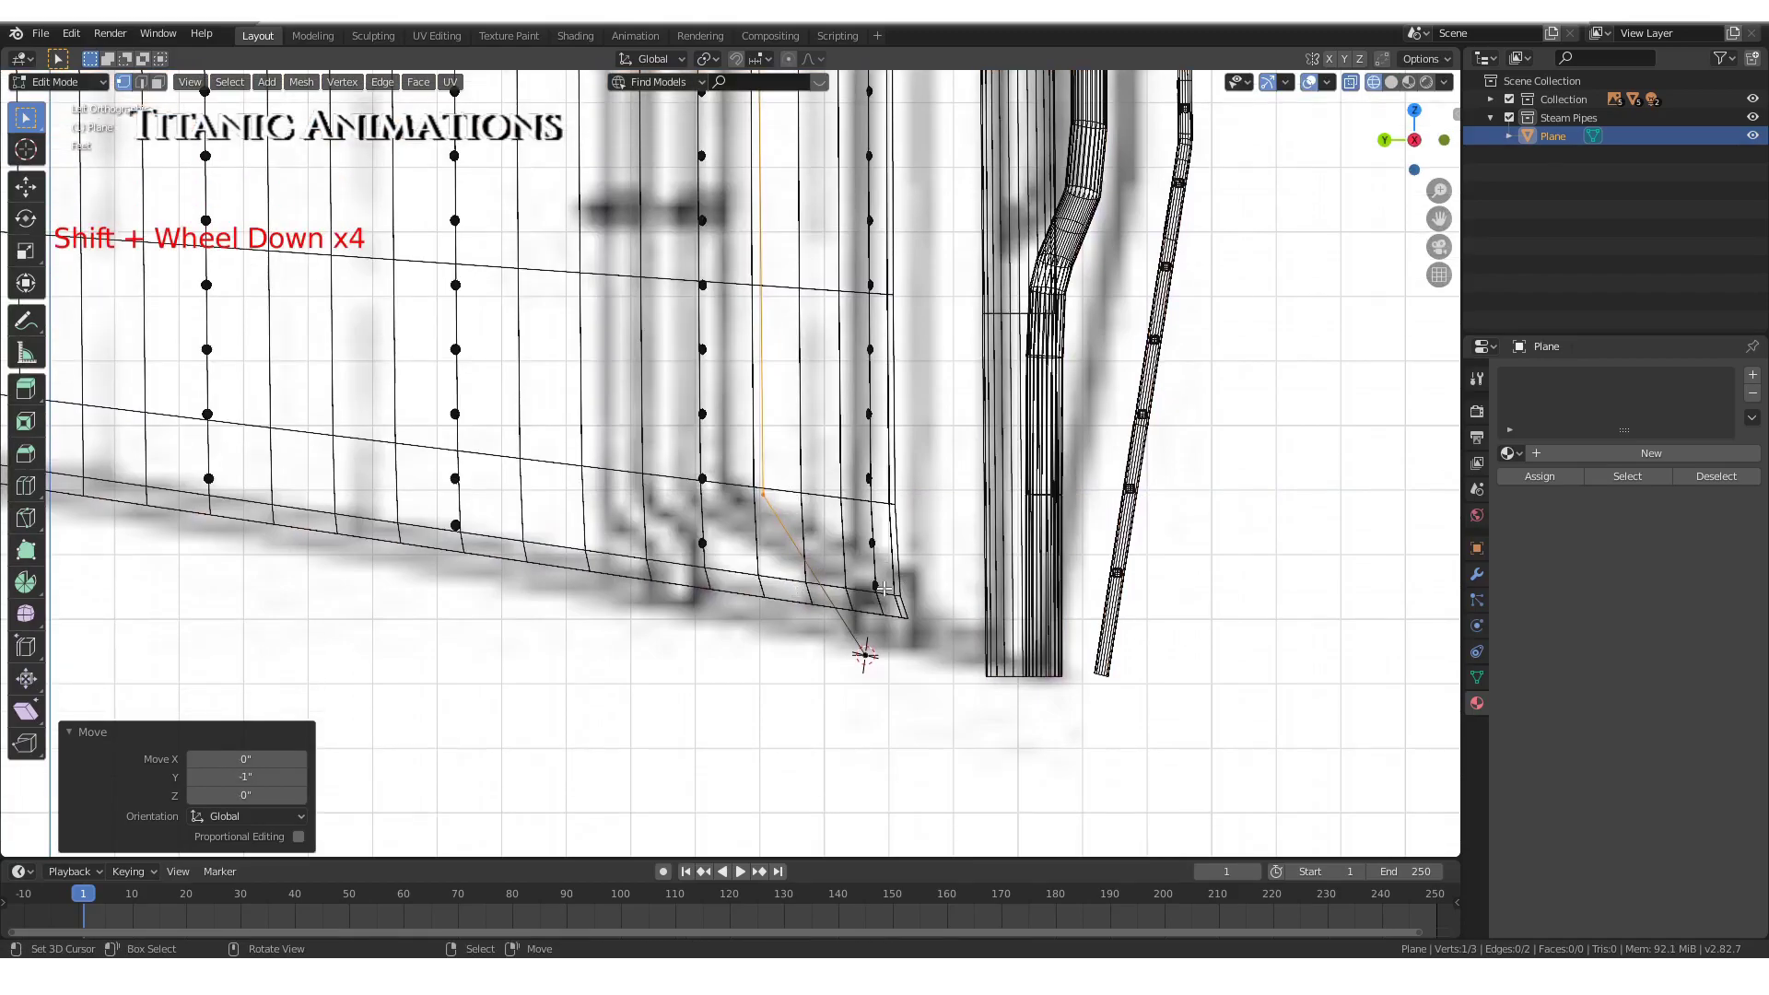
pyautogui.press('ctrl+r')
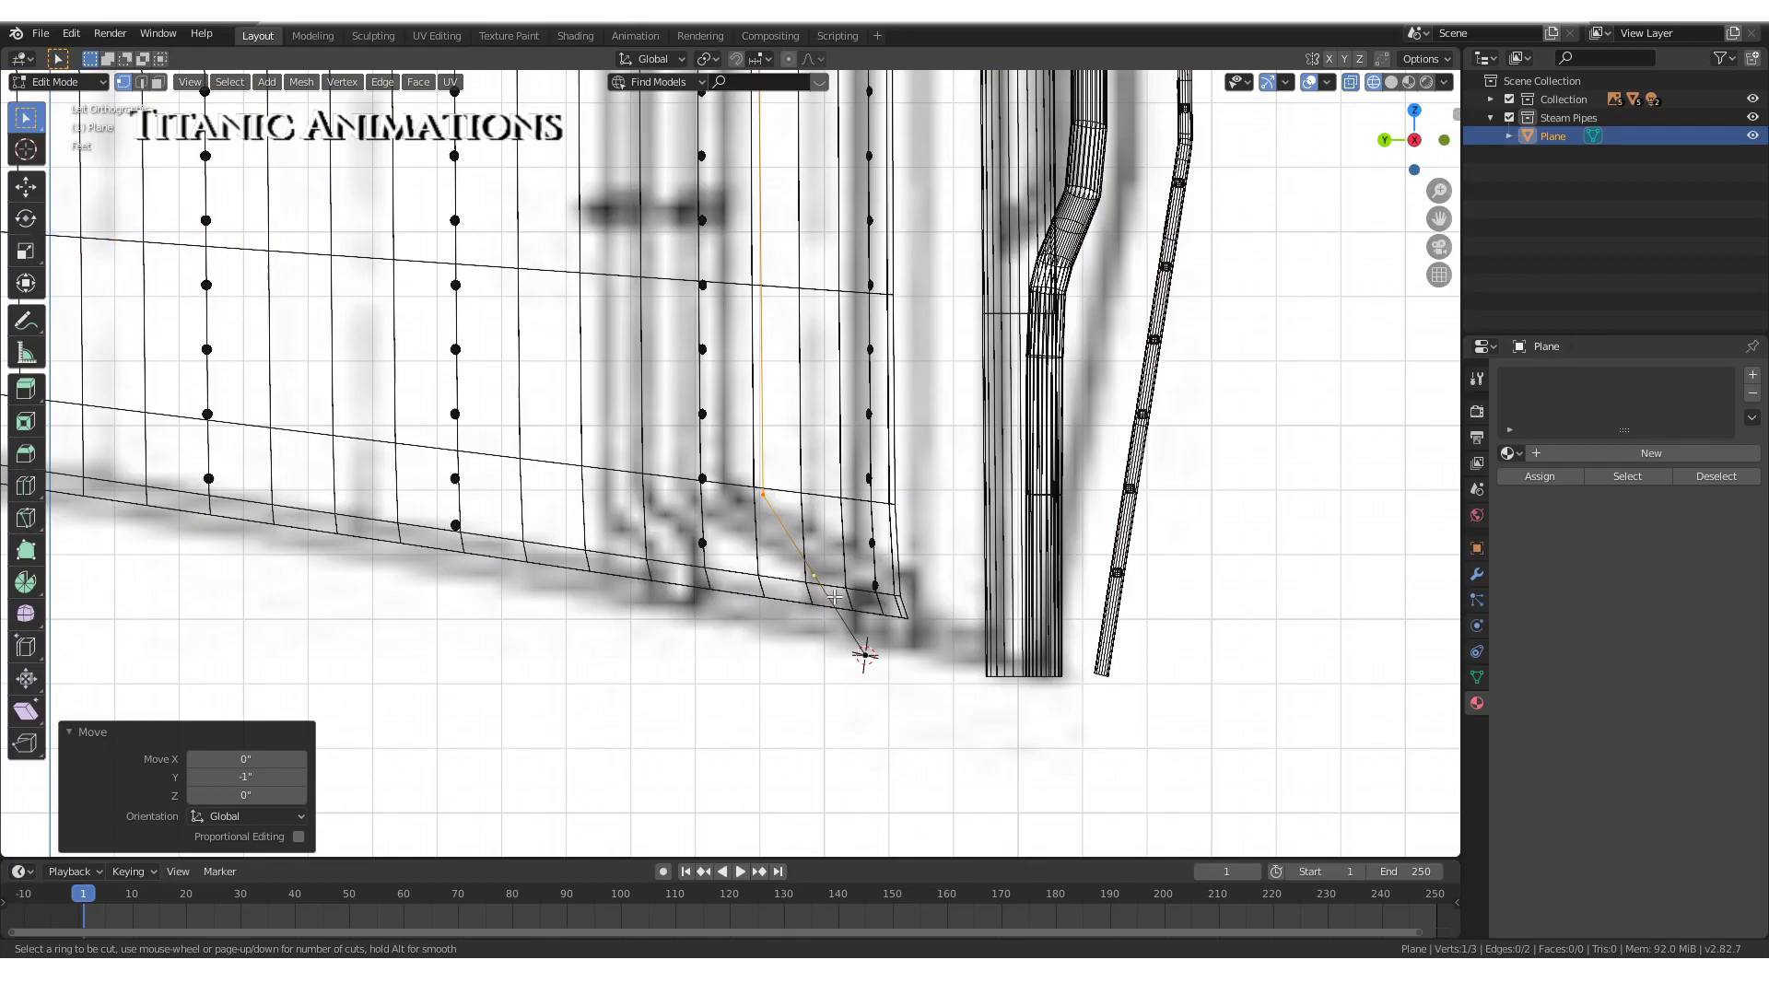
pyautogui.press('g')
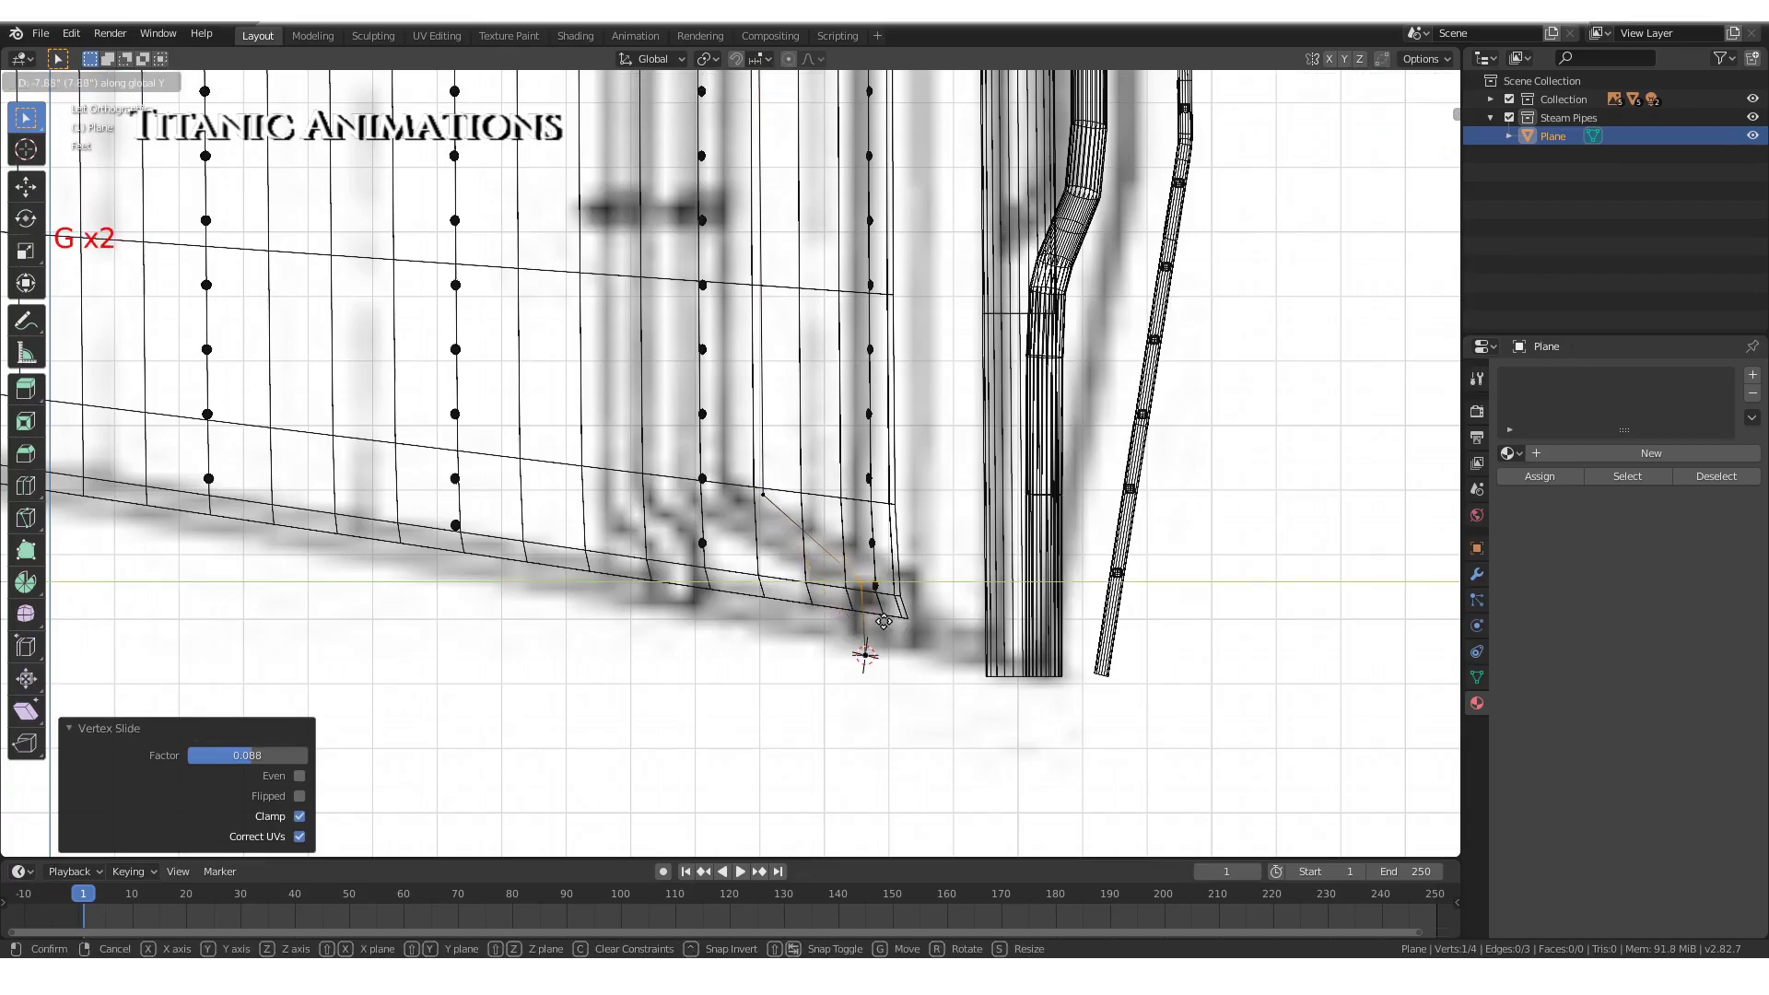
pyautogui.scroll(-3)
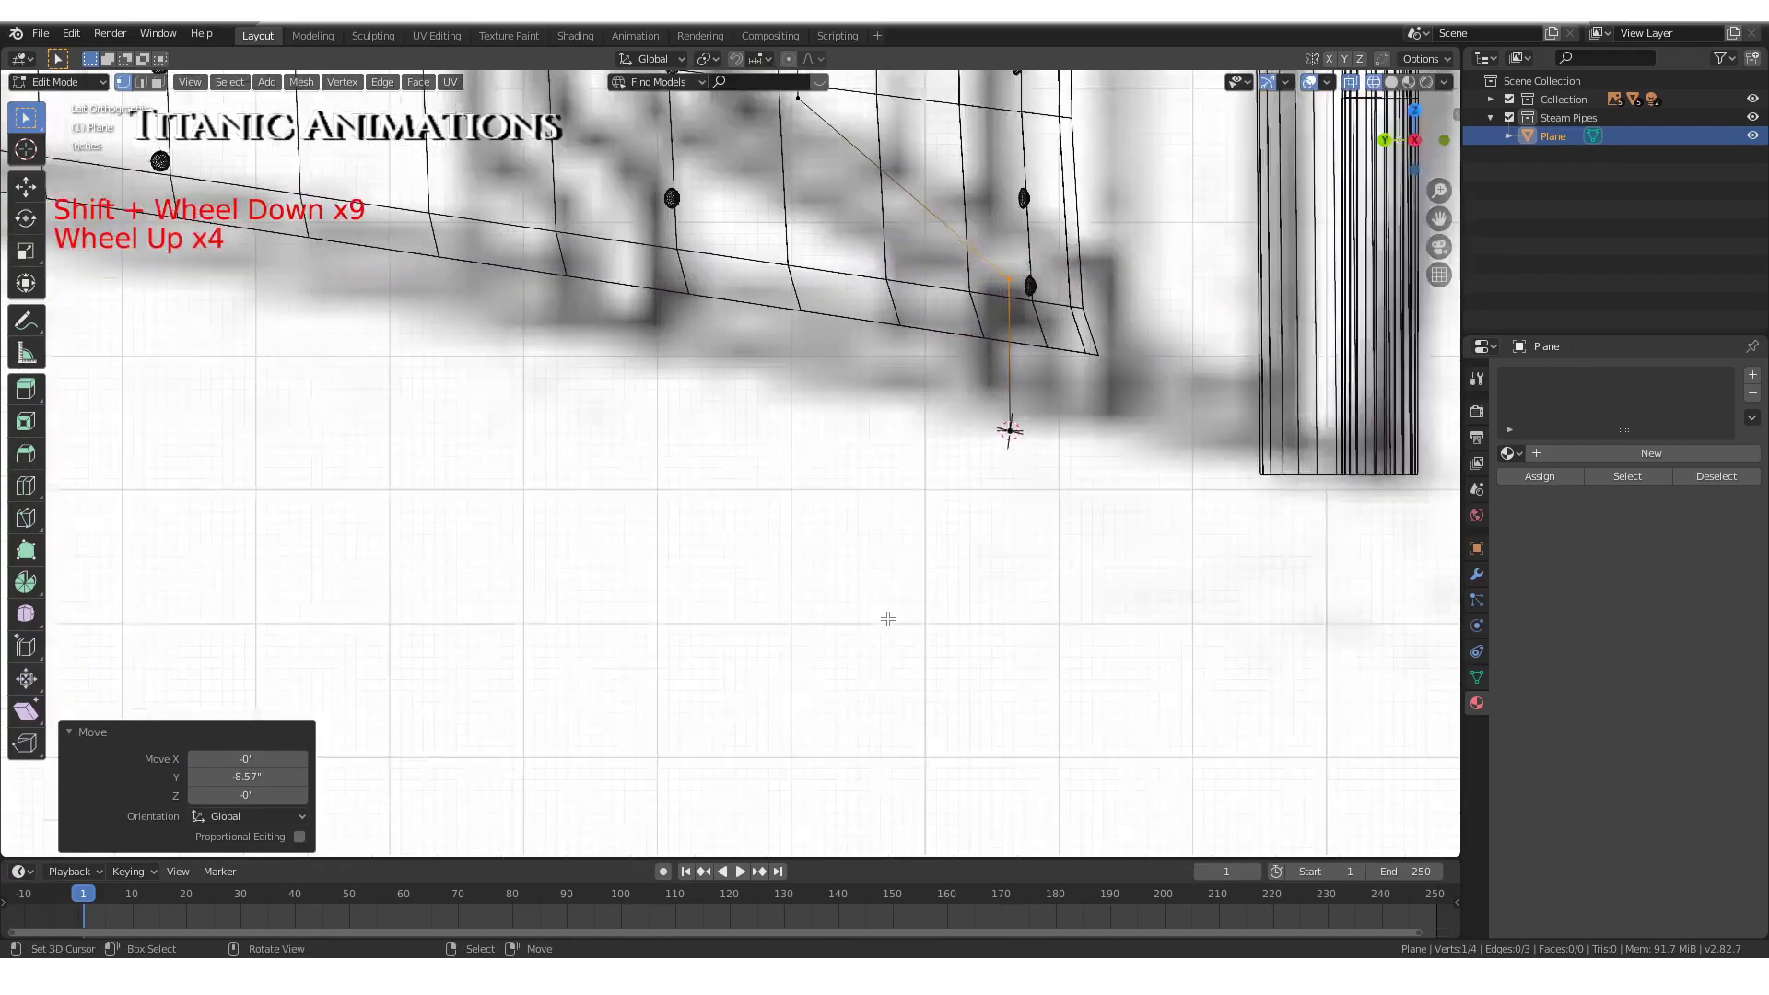
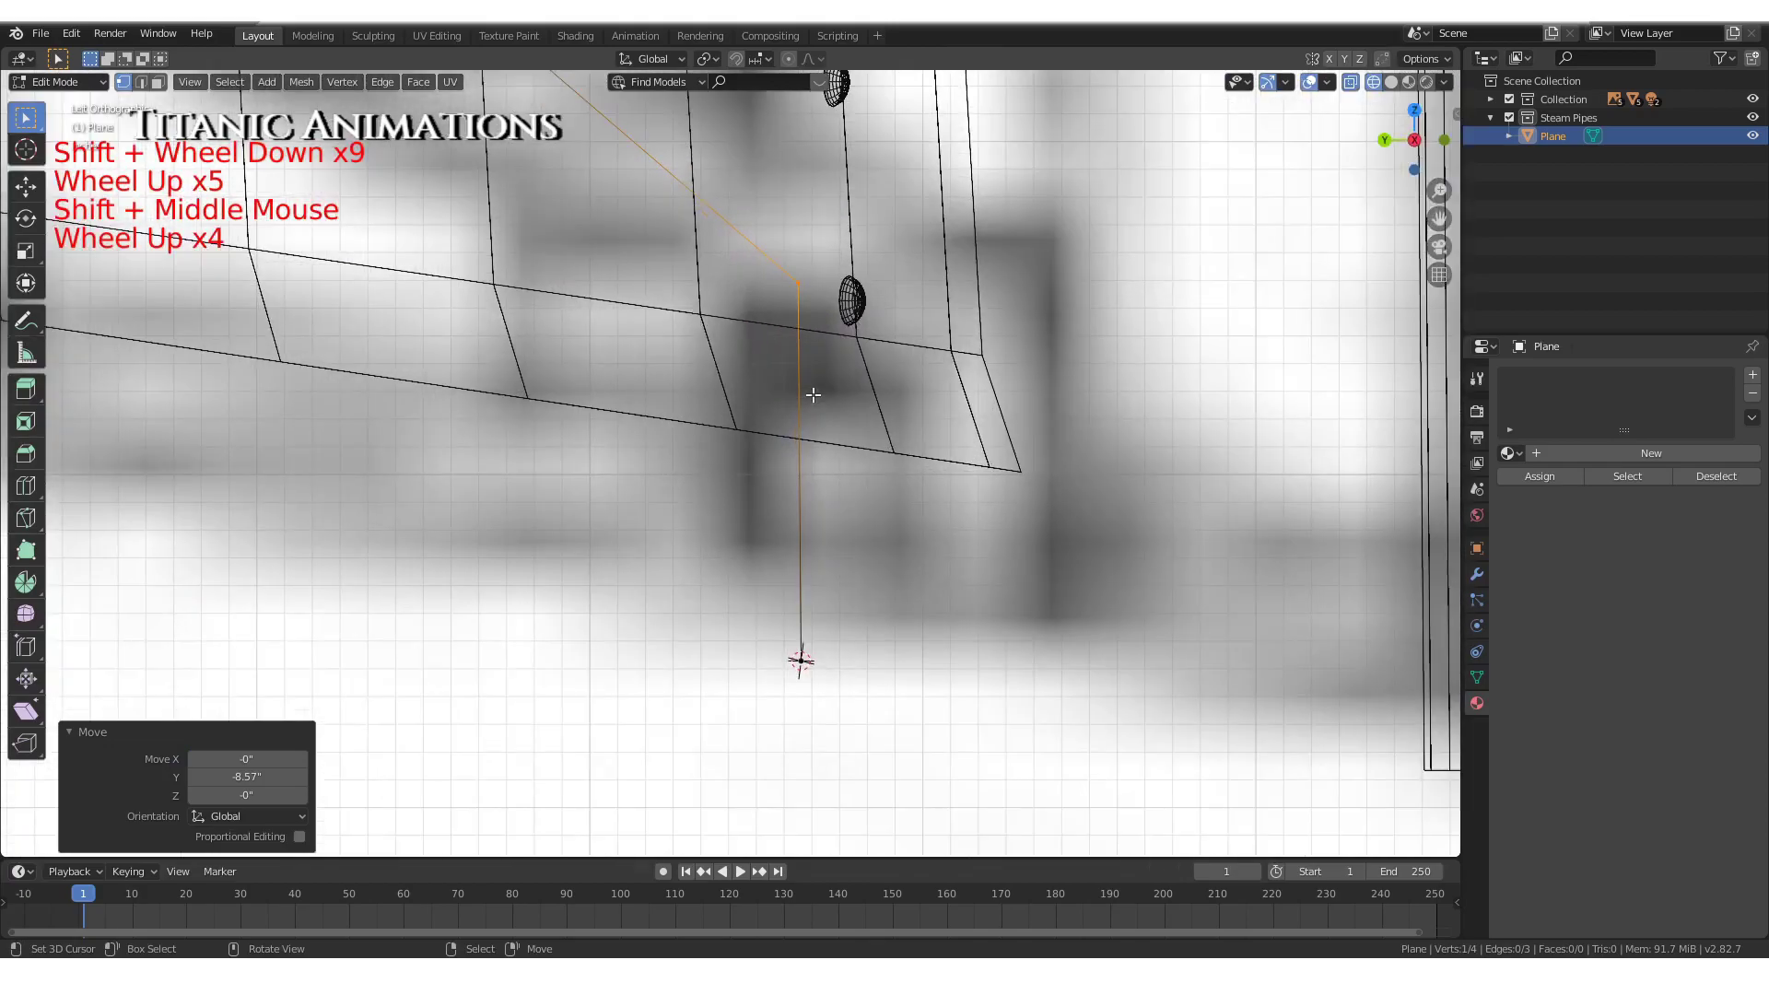
pyautogui.scroll(-3)
pyautogui.press('z')
pyautogui.scroll(-3)
pyautogui.press('KP_7')
pyautogui.scroll(-3)
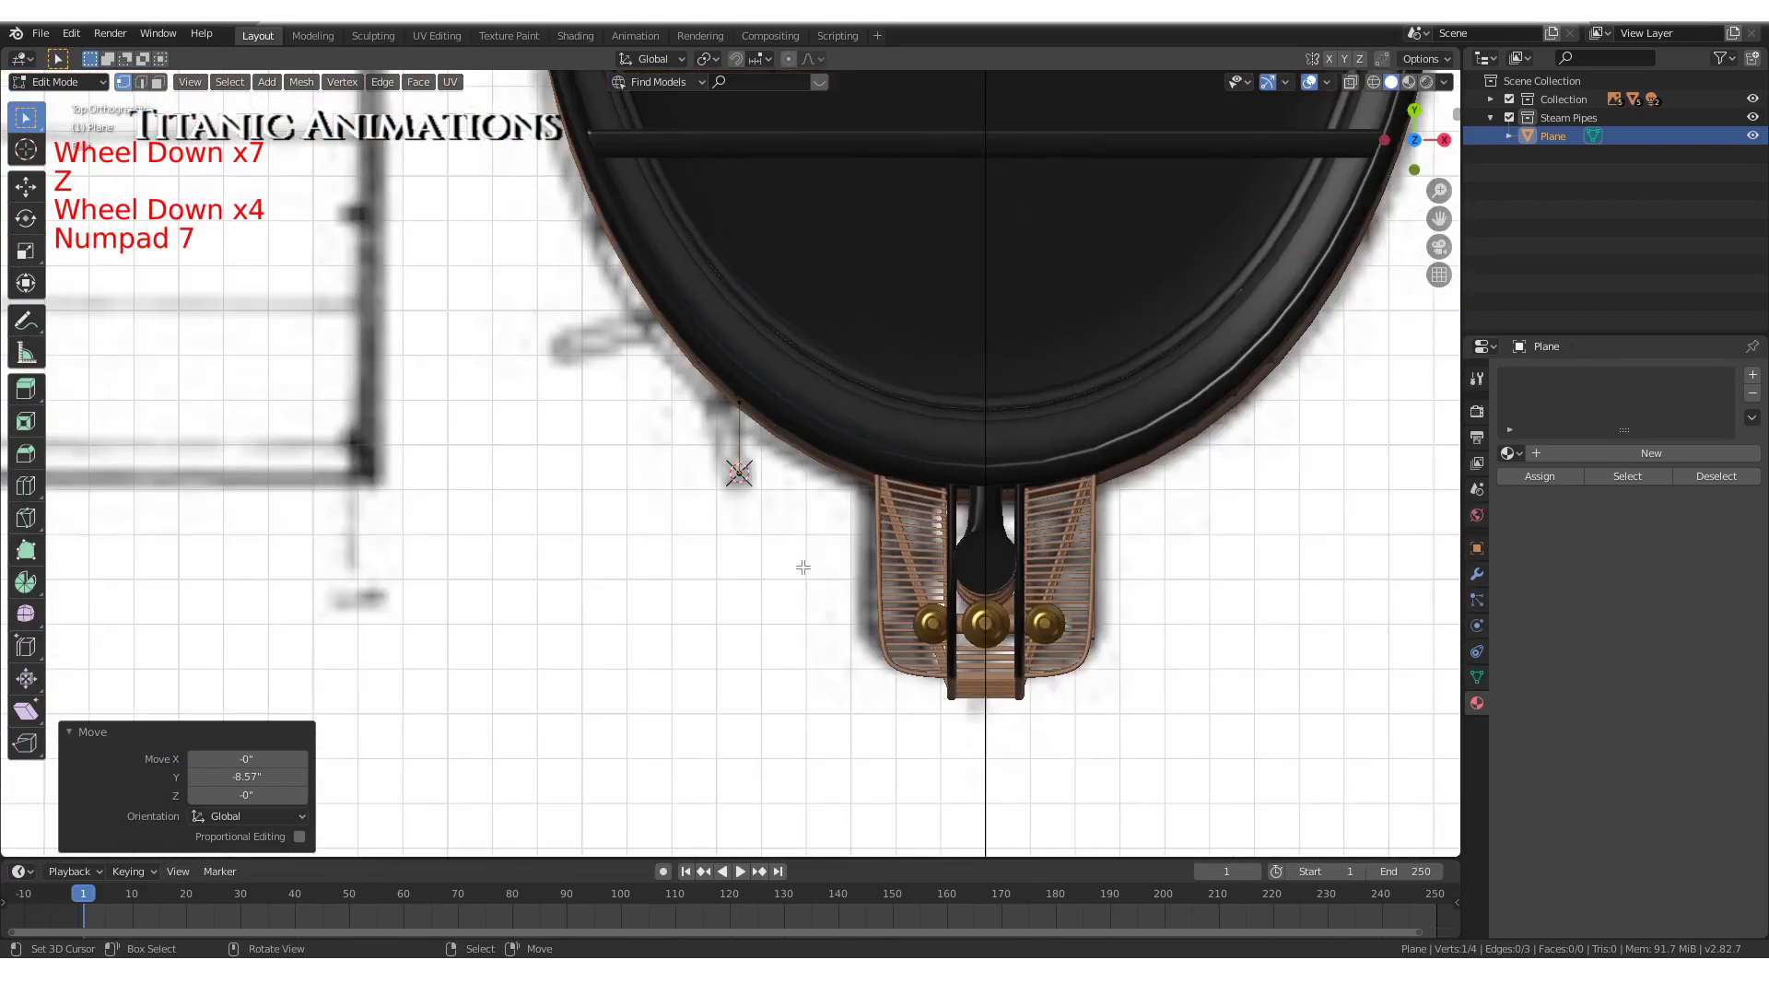
pyautogui.scroll(3)
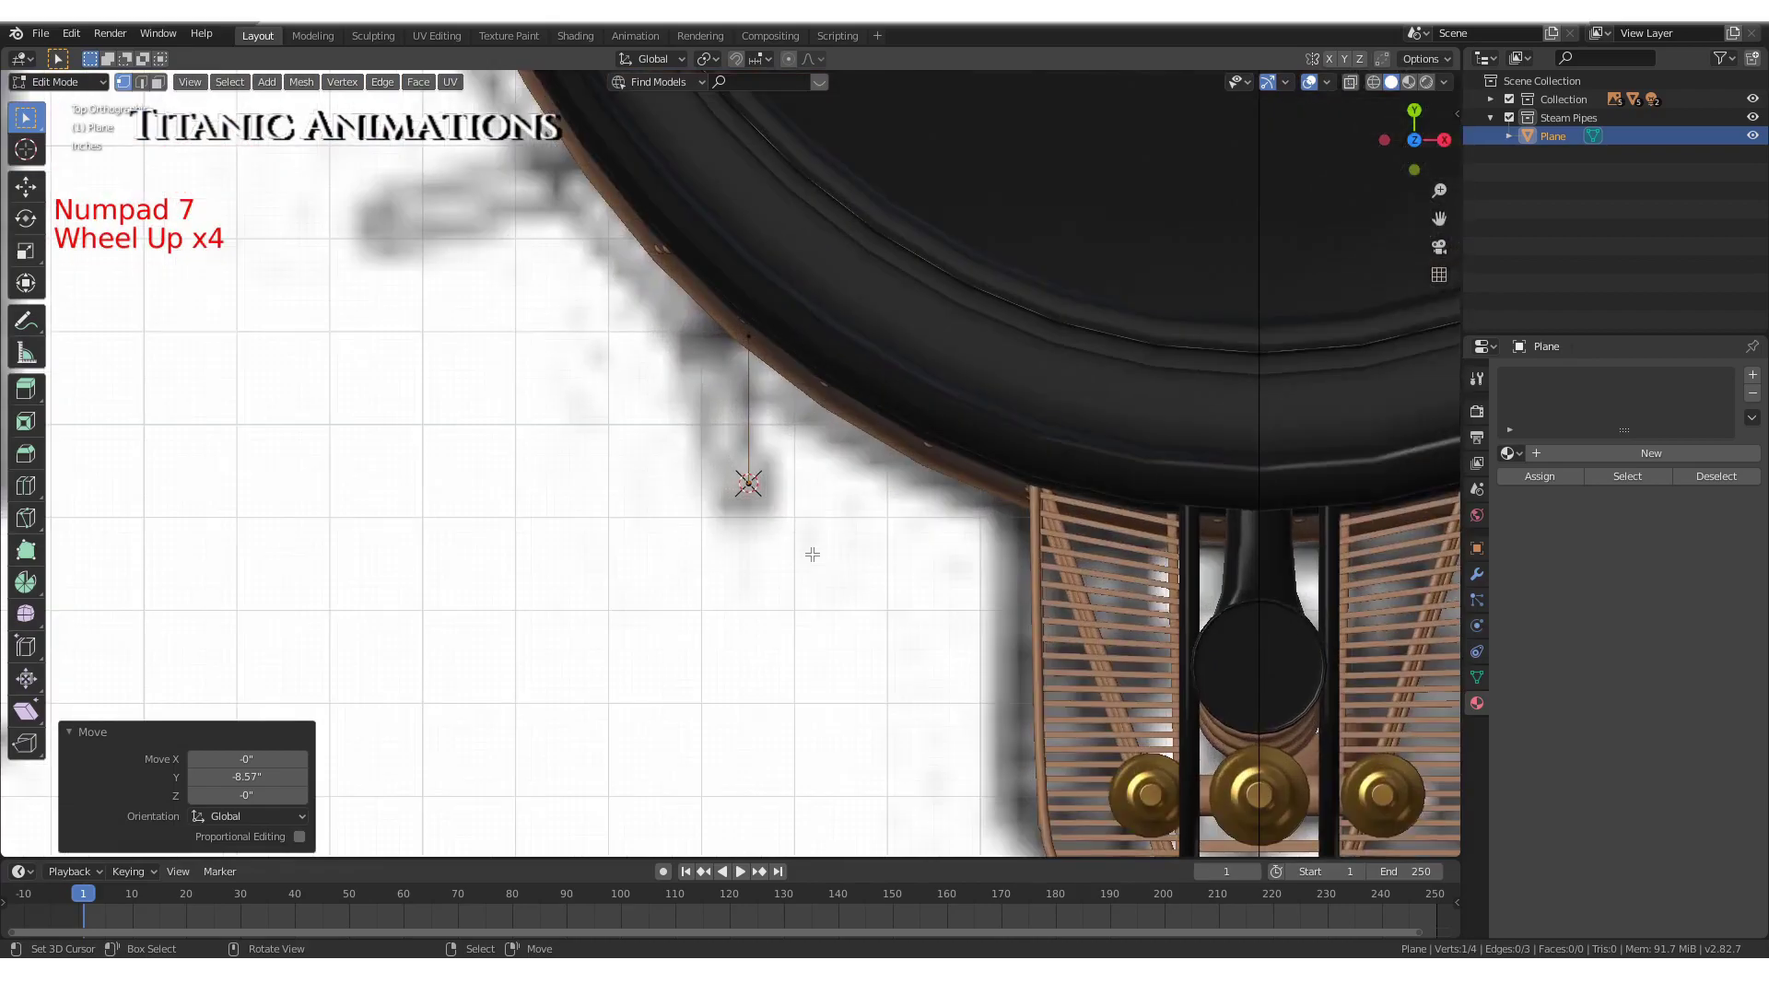
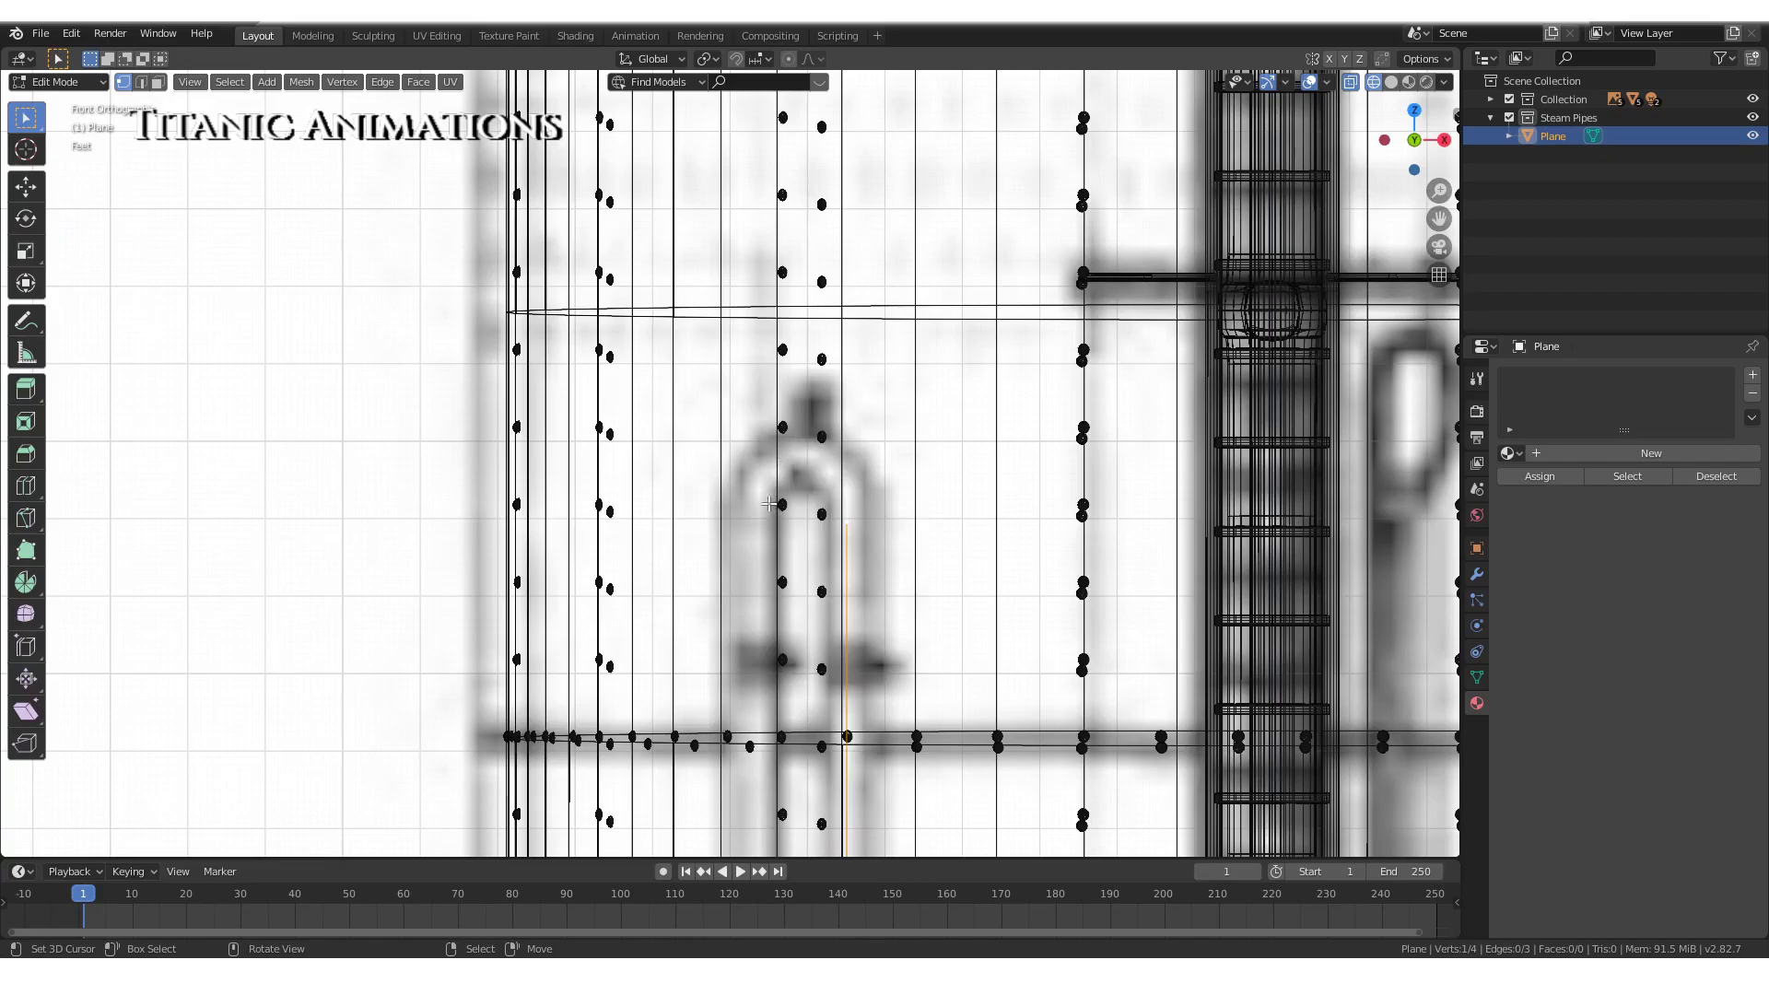
# Extrude a new point along the arched top of the pipe outline in the reference drawing
pyautogui.scroll(3)
pyautogui.press('e')
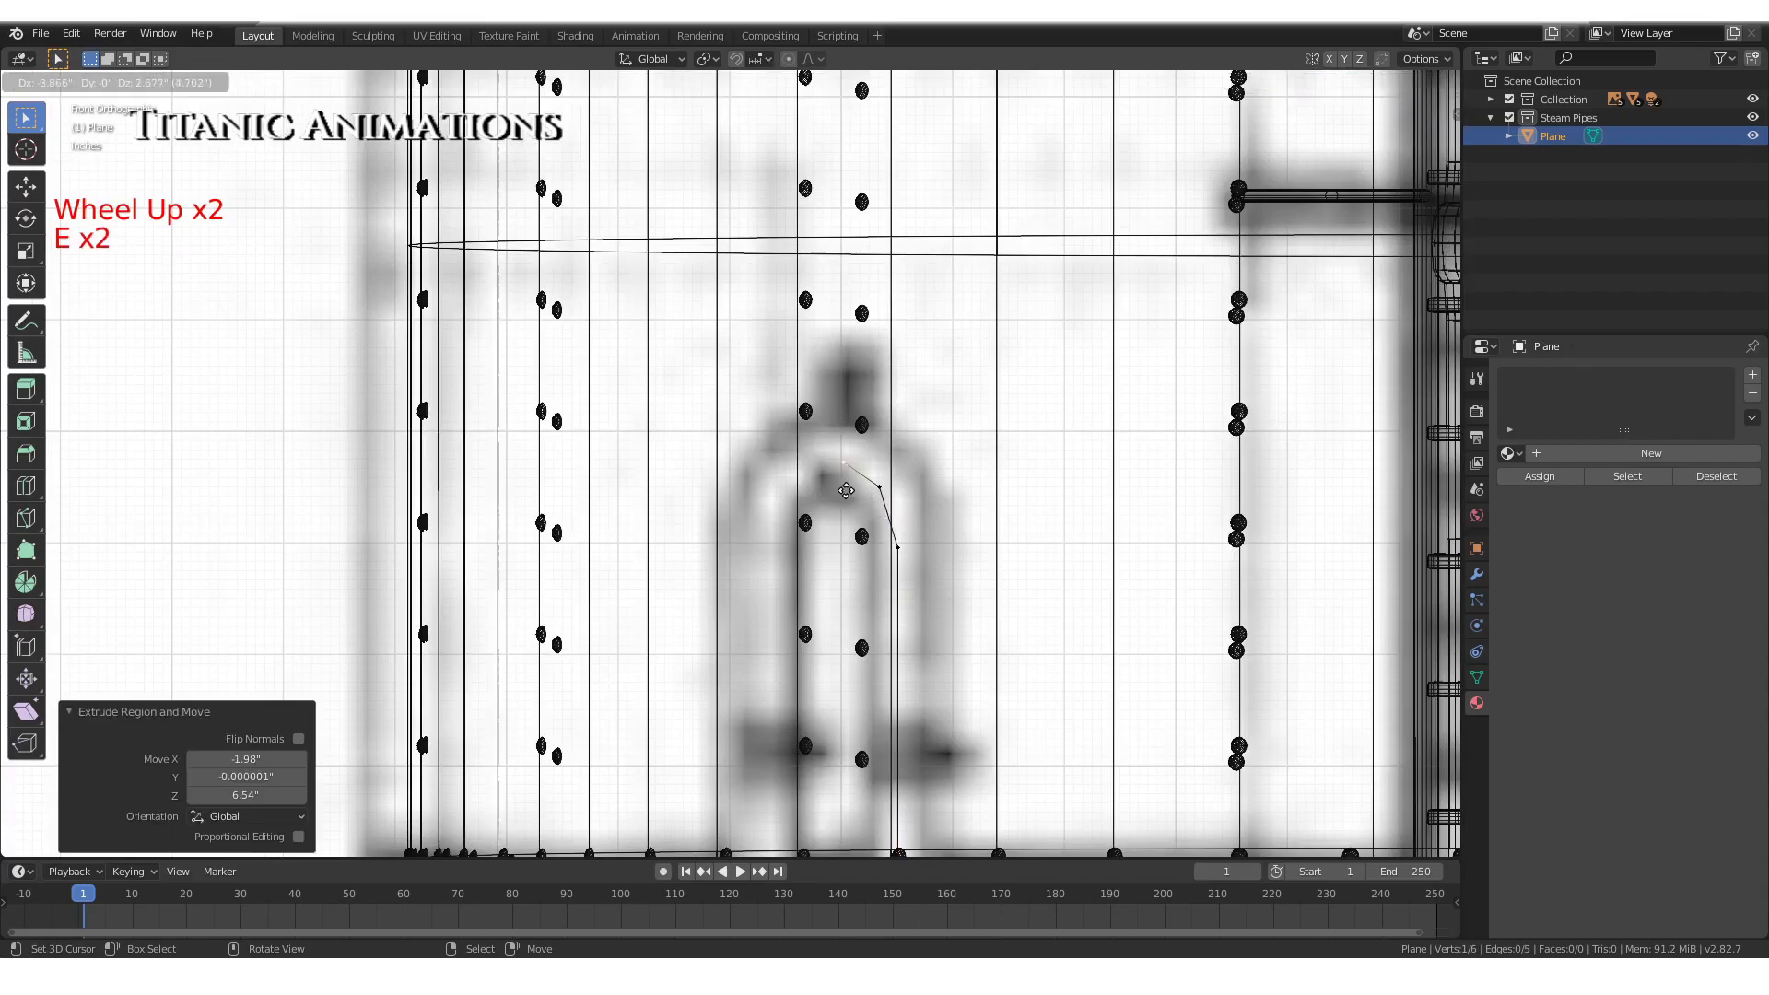
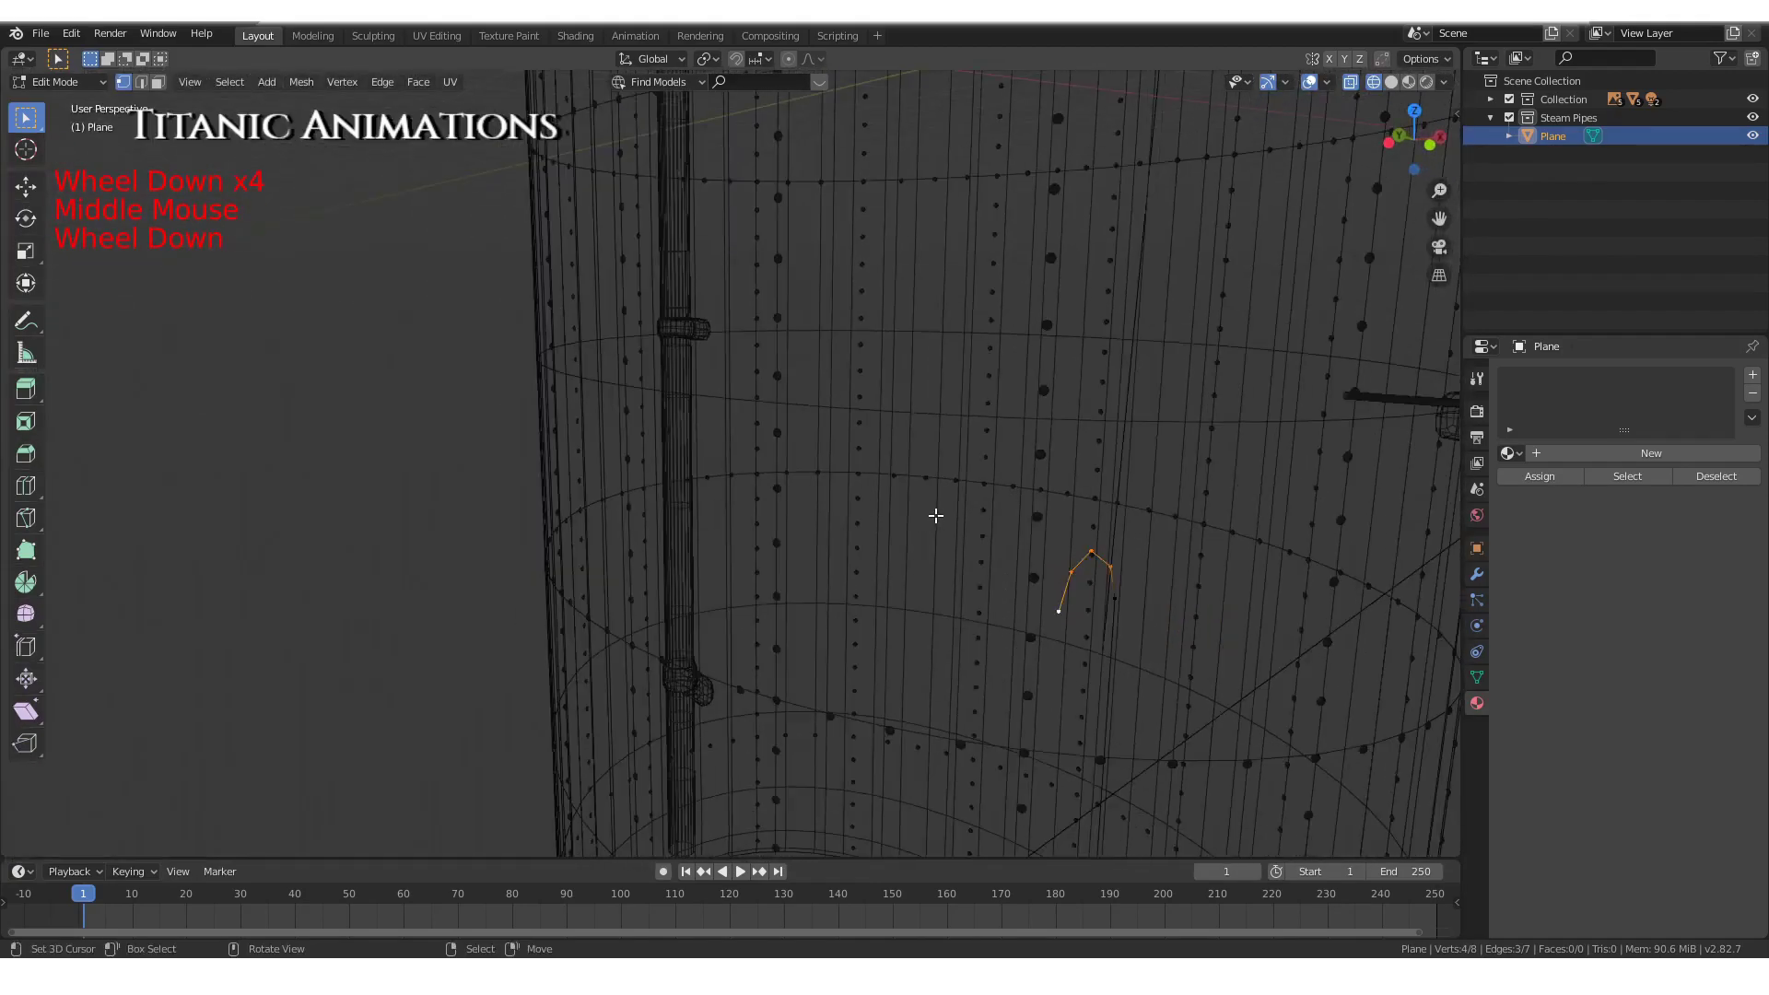
# In side view, move the arch points so the path lies against the funnel surface
pyautogui.press('ctrl+KP_3')
pyautogui.press('z')
pyautogui.scroll(3)
pyautogui.scroll(3)
pyautogui.press('g')
pyautogui.scroll(3)
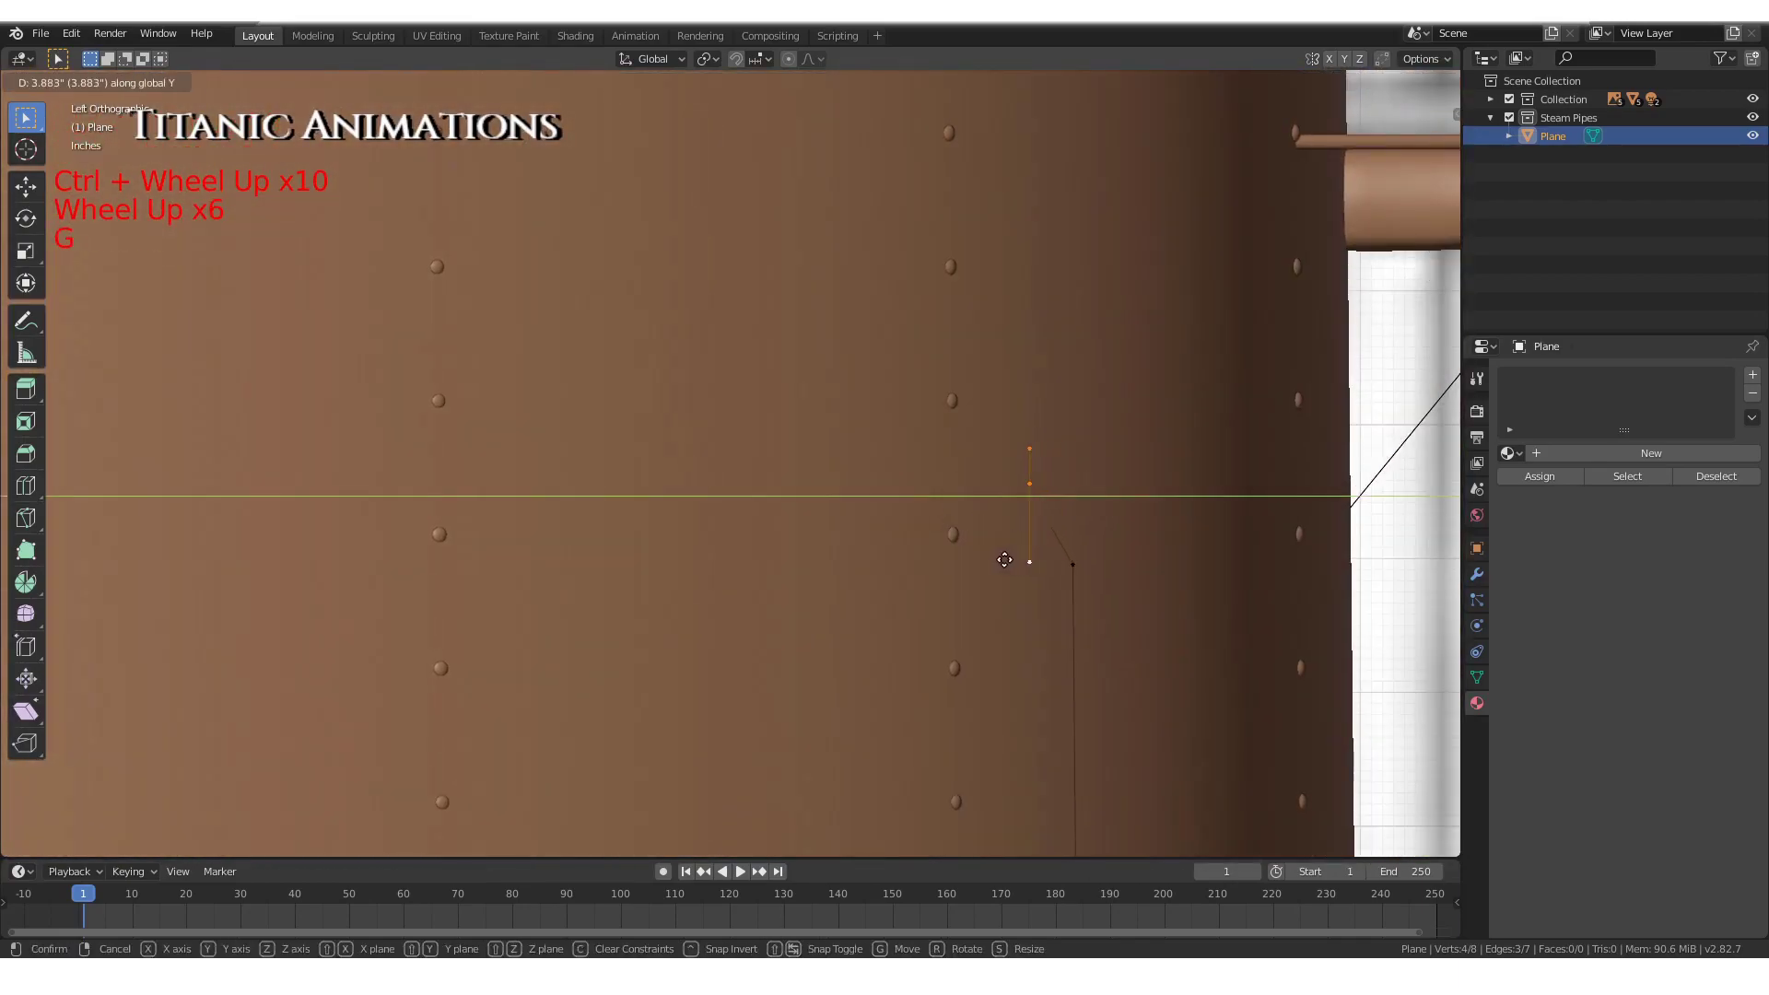
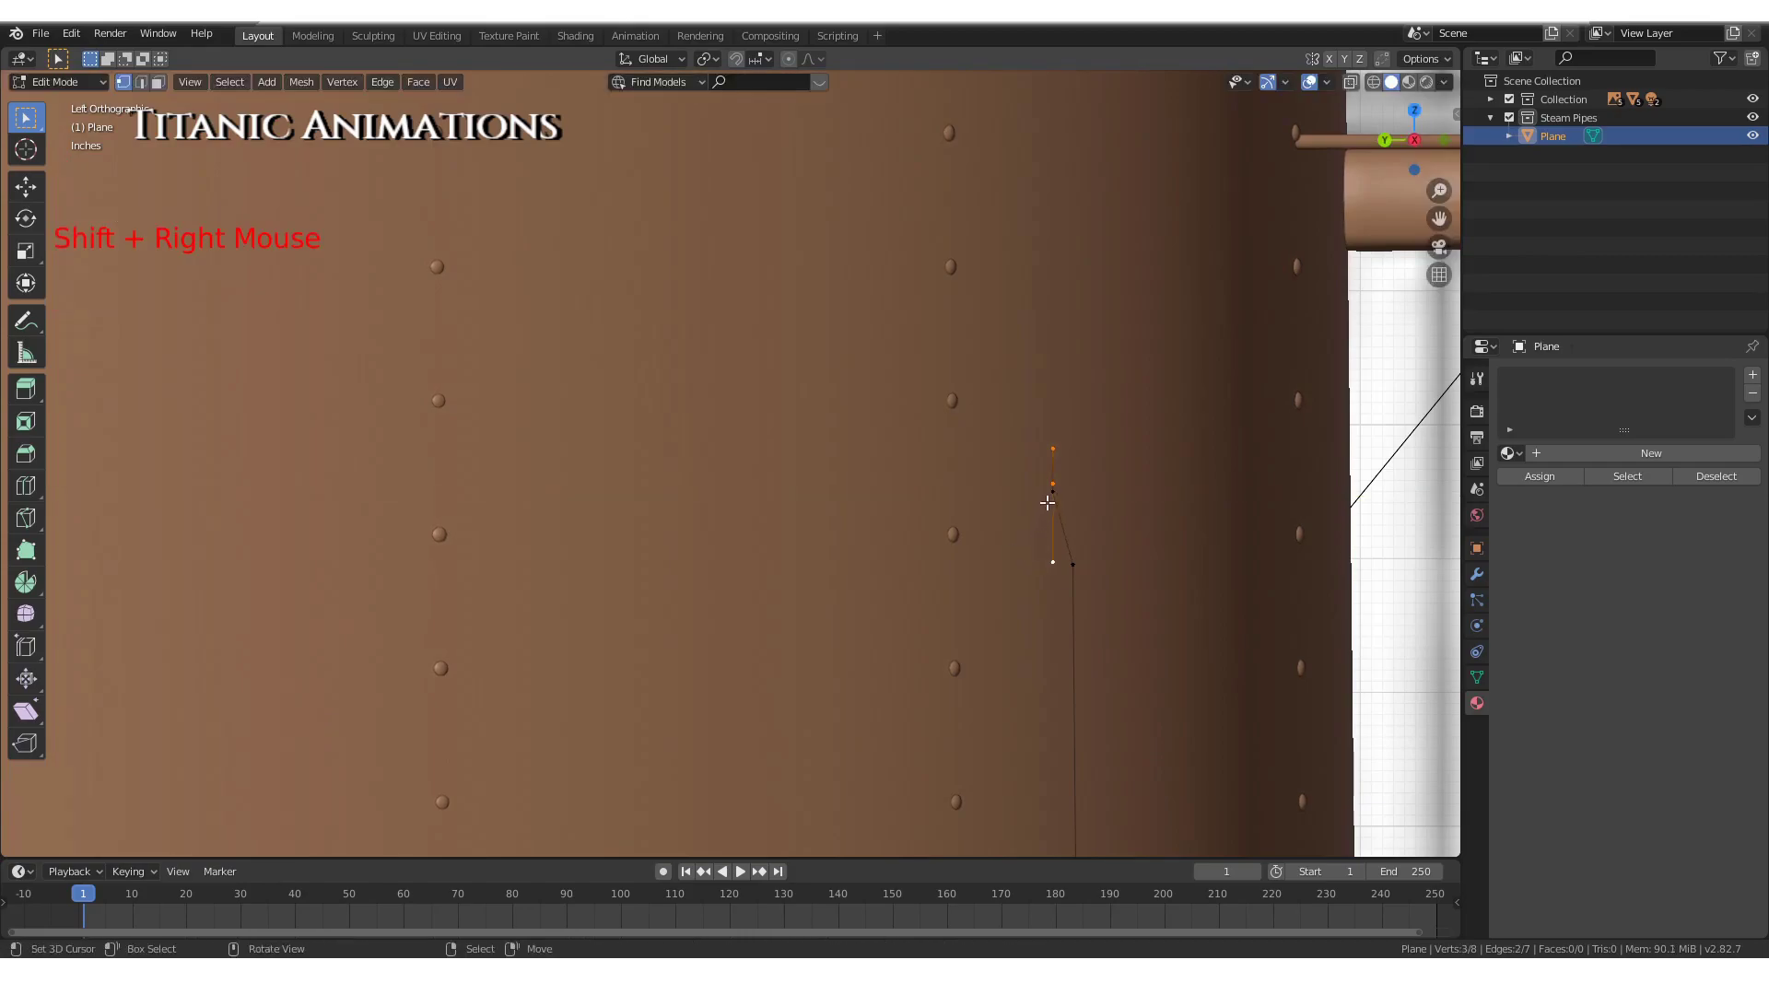
pyautogui.press('g')
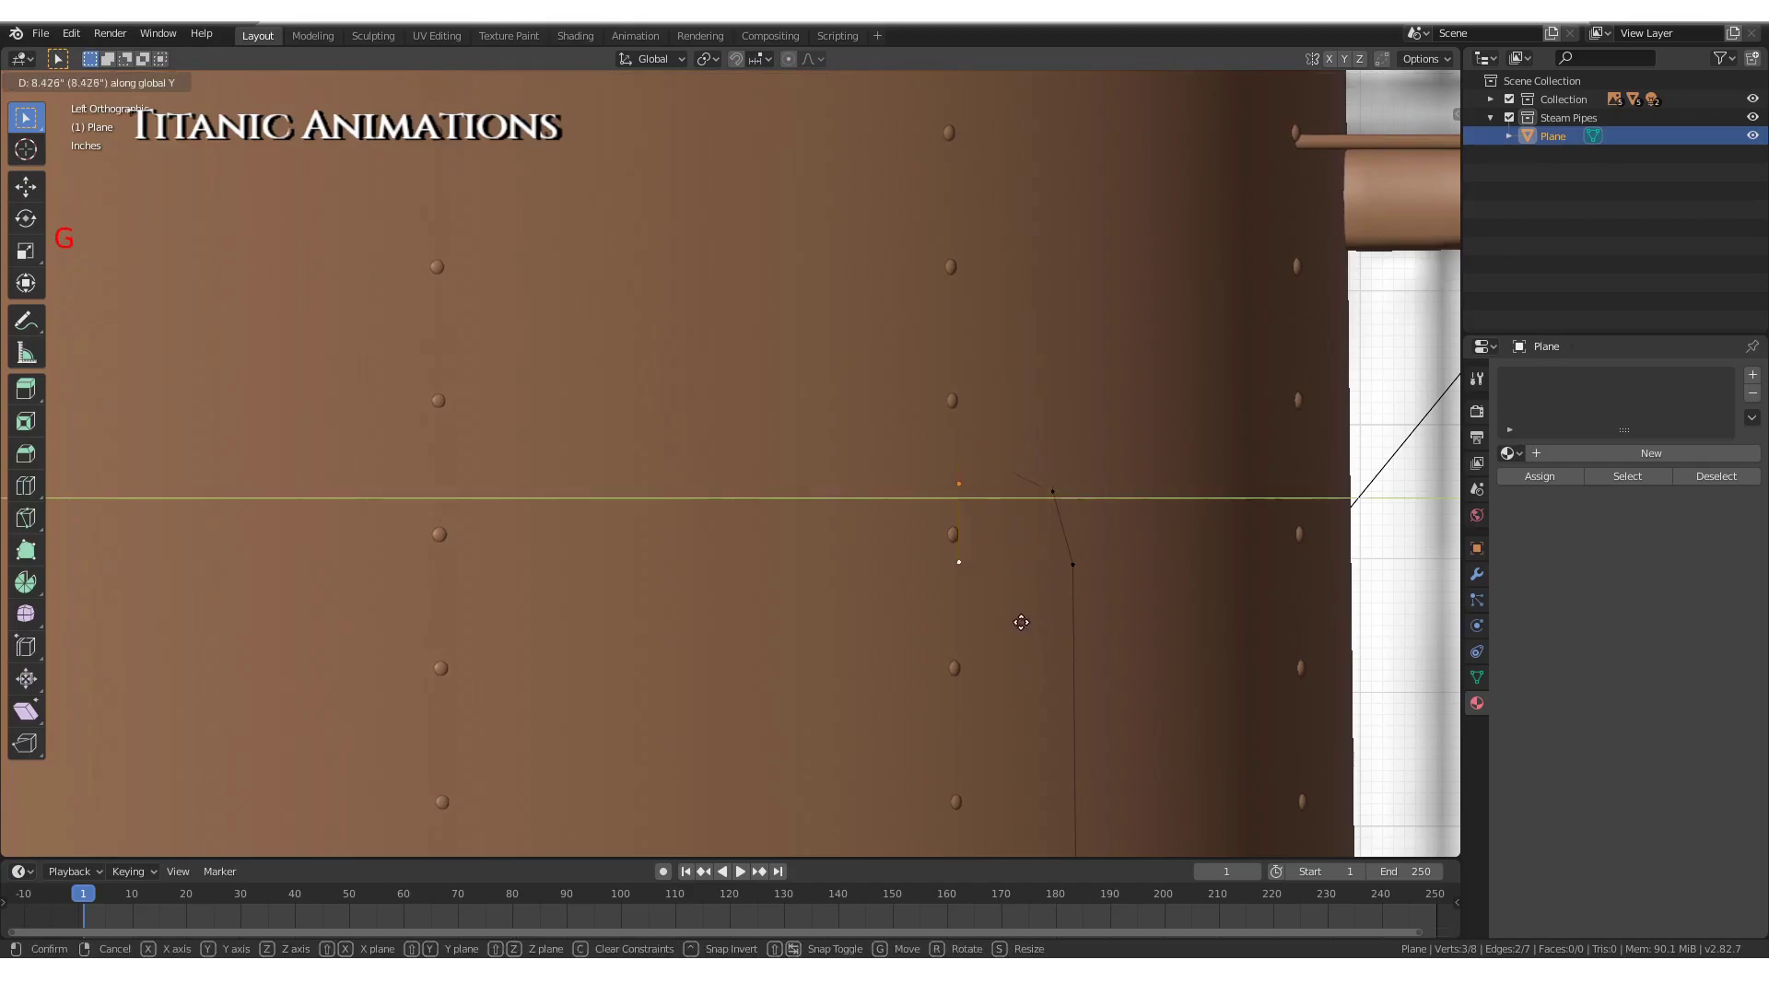
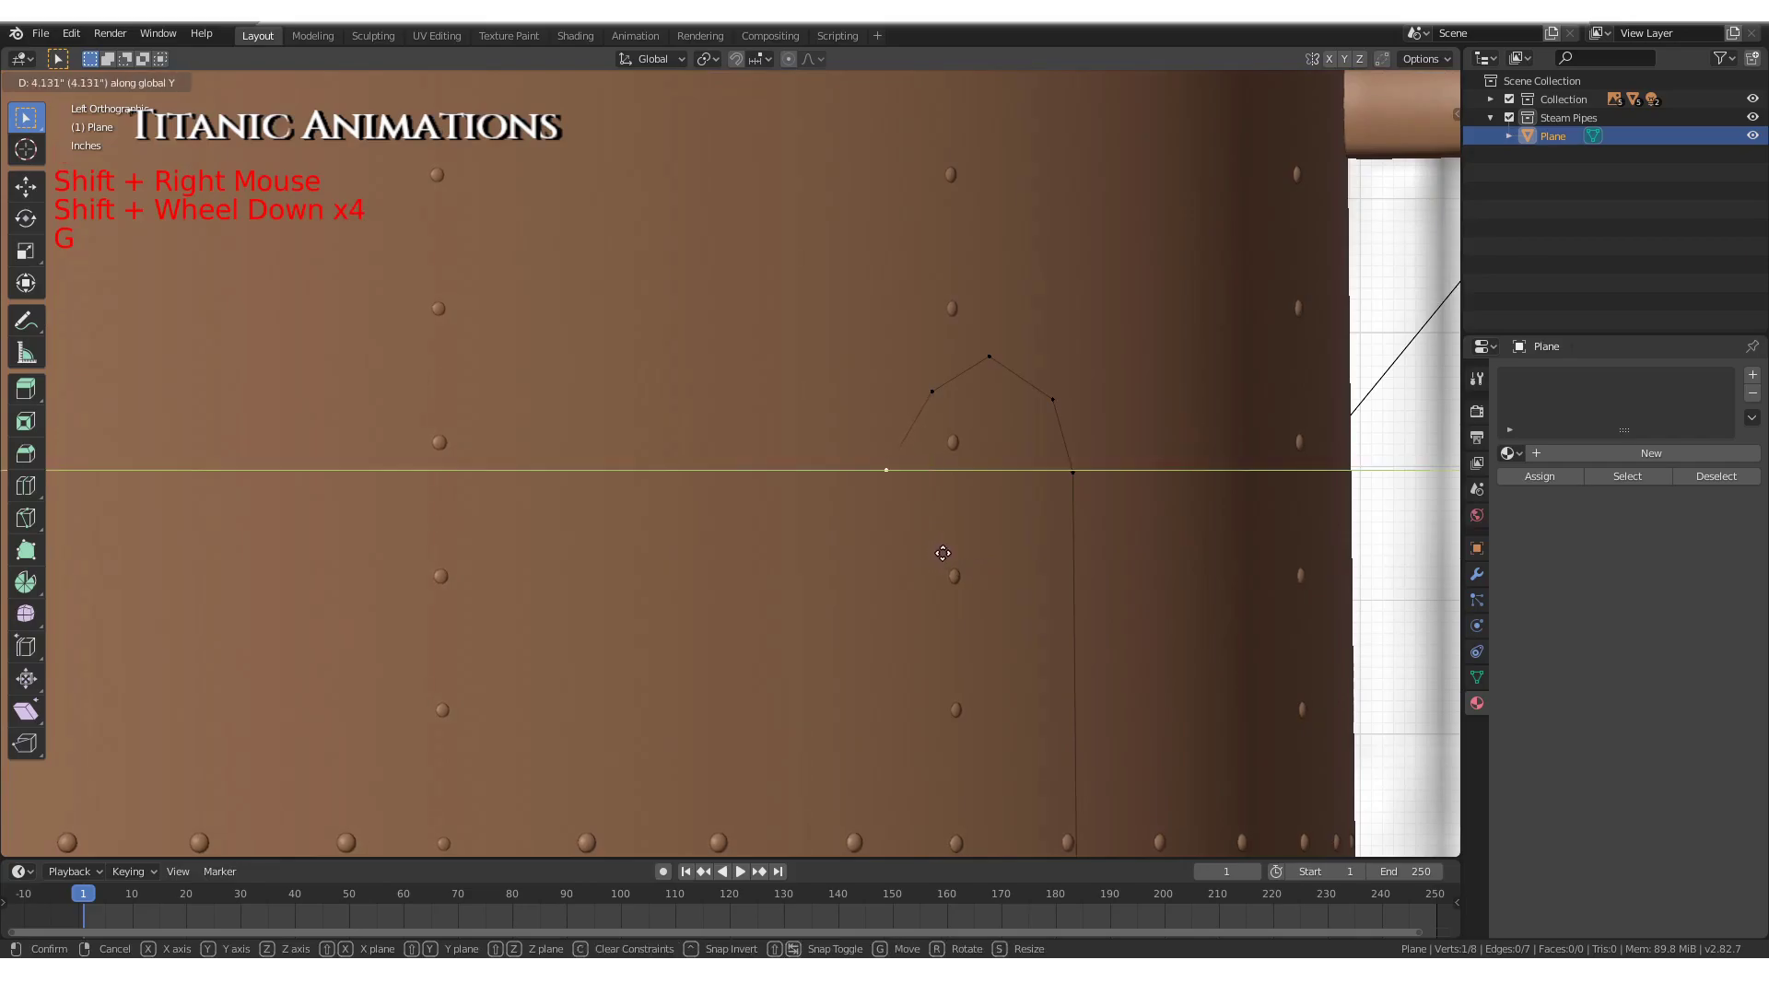
pyautogui.press('g')
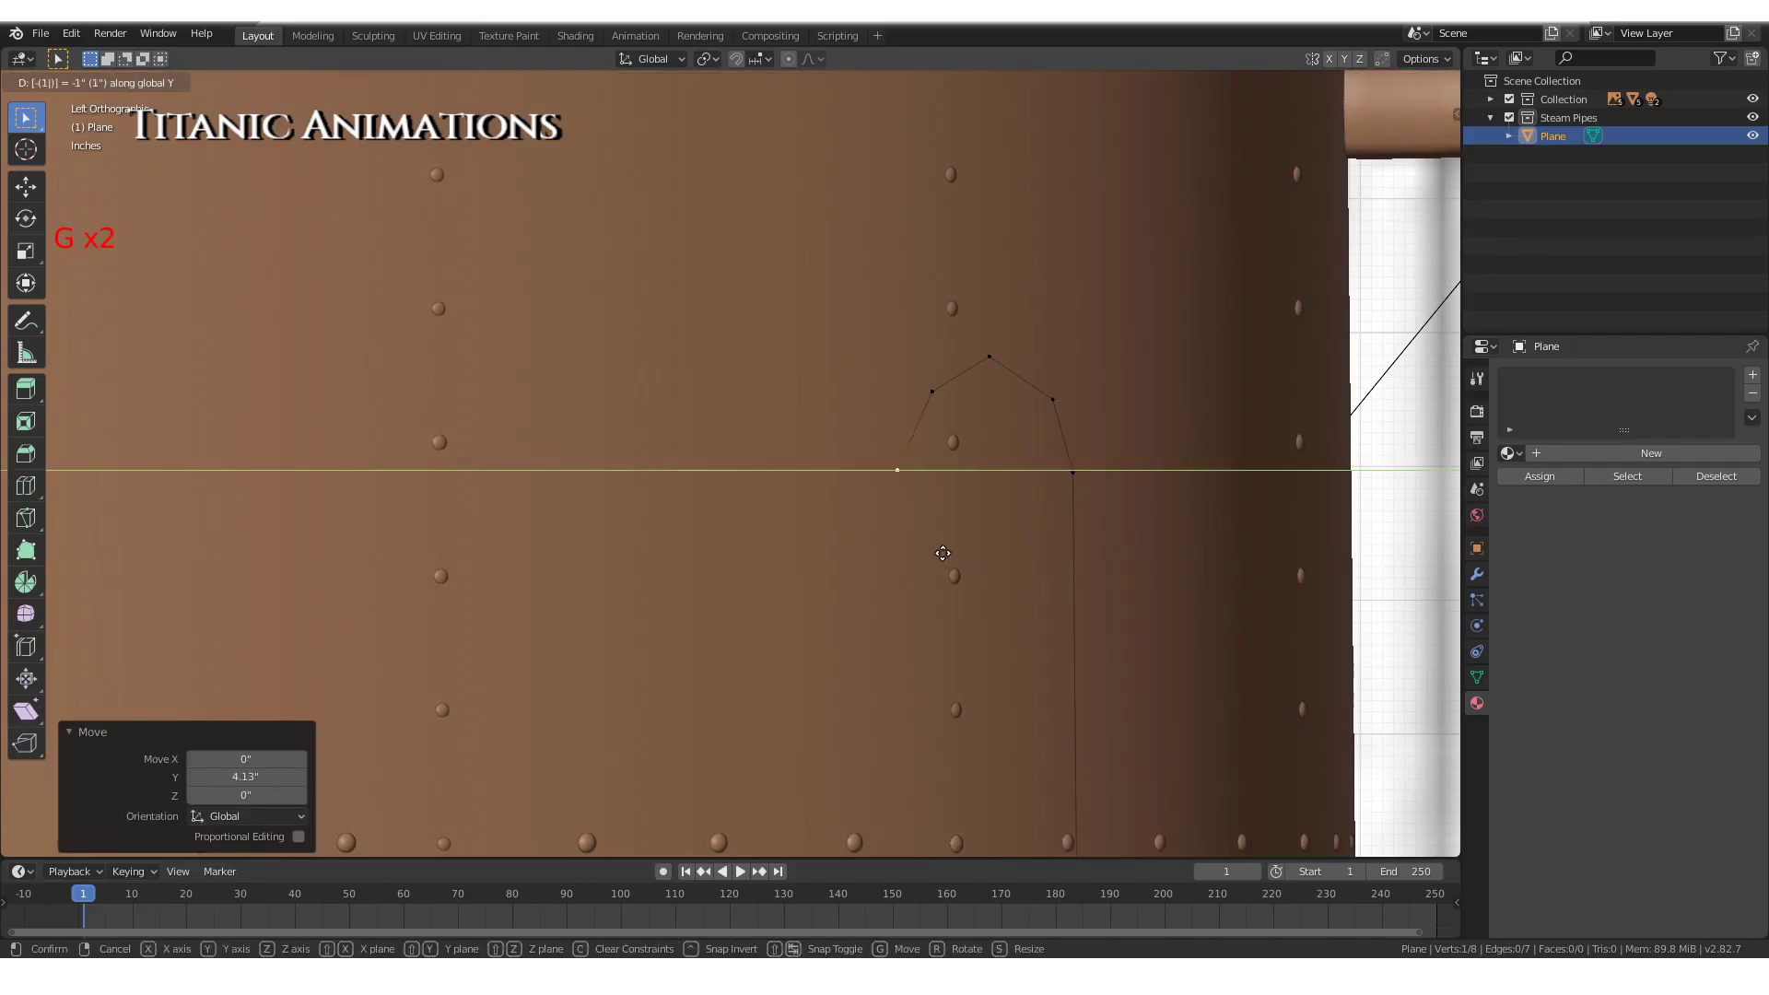
pyautogui.scroll(-3)
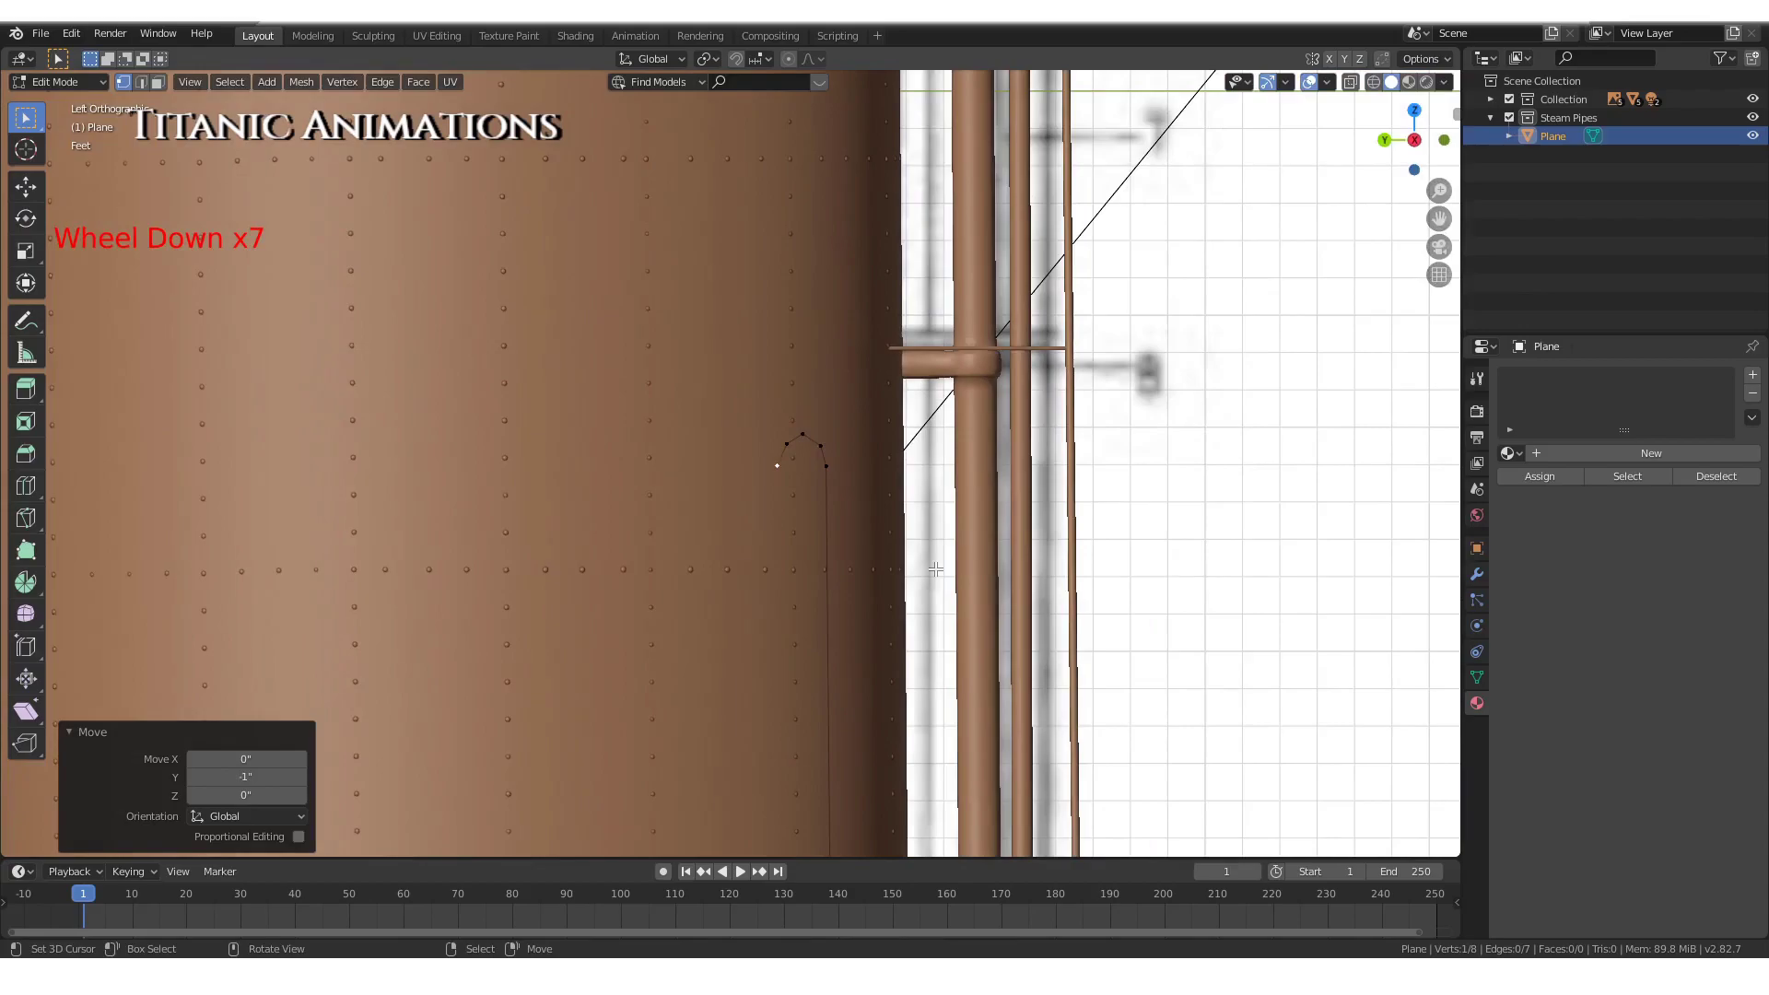
# In front X-ray view, extrude the path back down and drop its end to the funnel base
pyautogui.press('KP_1')
pyautogui.scroll(-3)
pyautogui.scroll(-3)
pyautogui.press('z')
pyautogui.scroll(-3)
pyautogui.press('e')
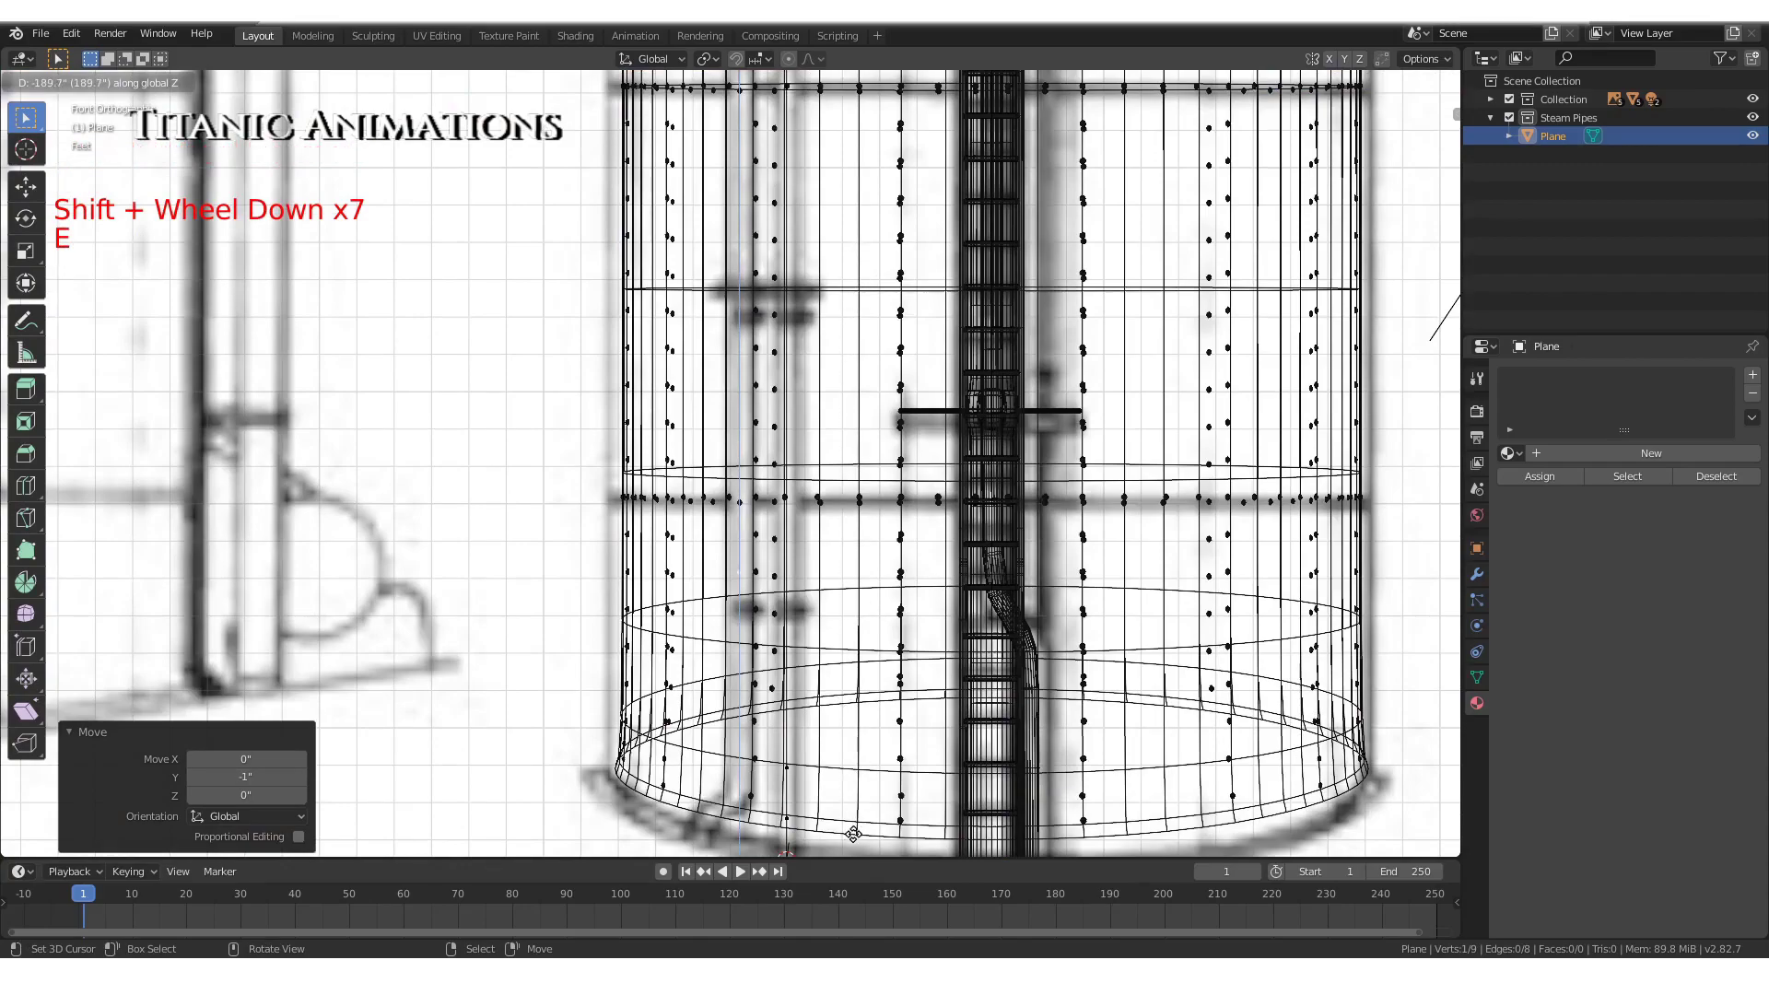
pyautogui.scroll(-3)
pyautogui.press('g')
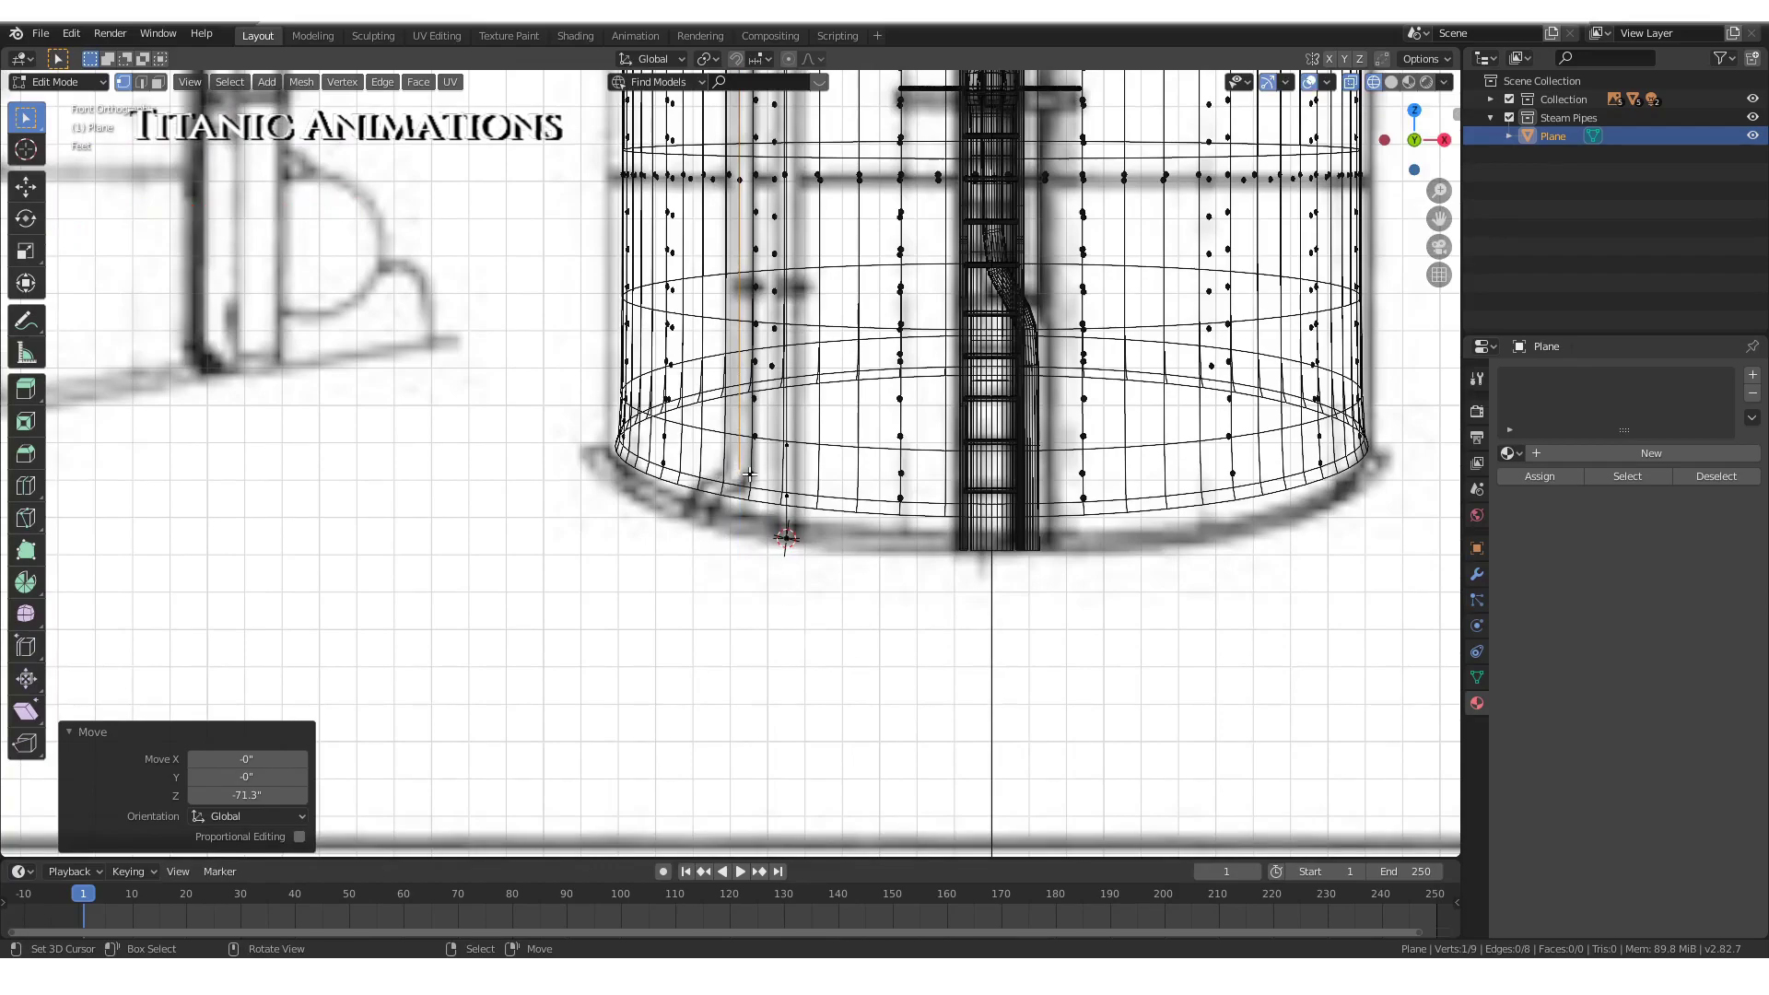
# Snap the lower end to the funnel in side and top views, then extrude a final point outward at the base
pyautogui.press('ctrl+KP_3')
pyautogui.press('z')
pyautogui.scroll(3)
pyautogui.press('g')
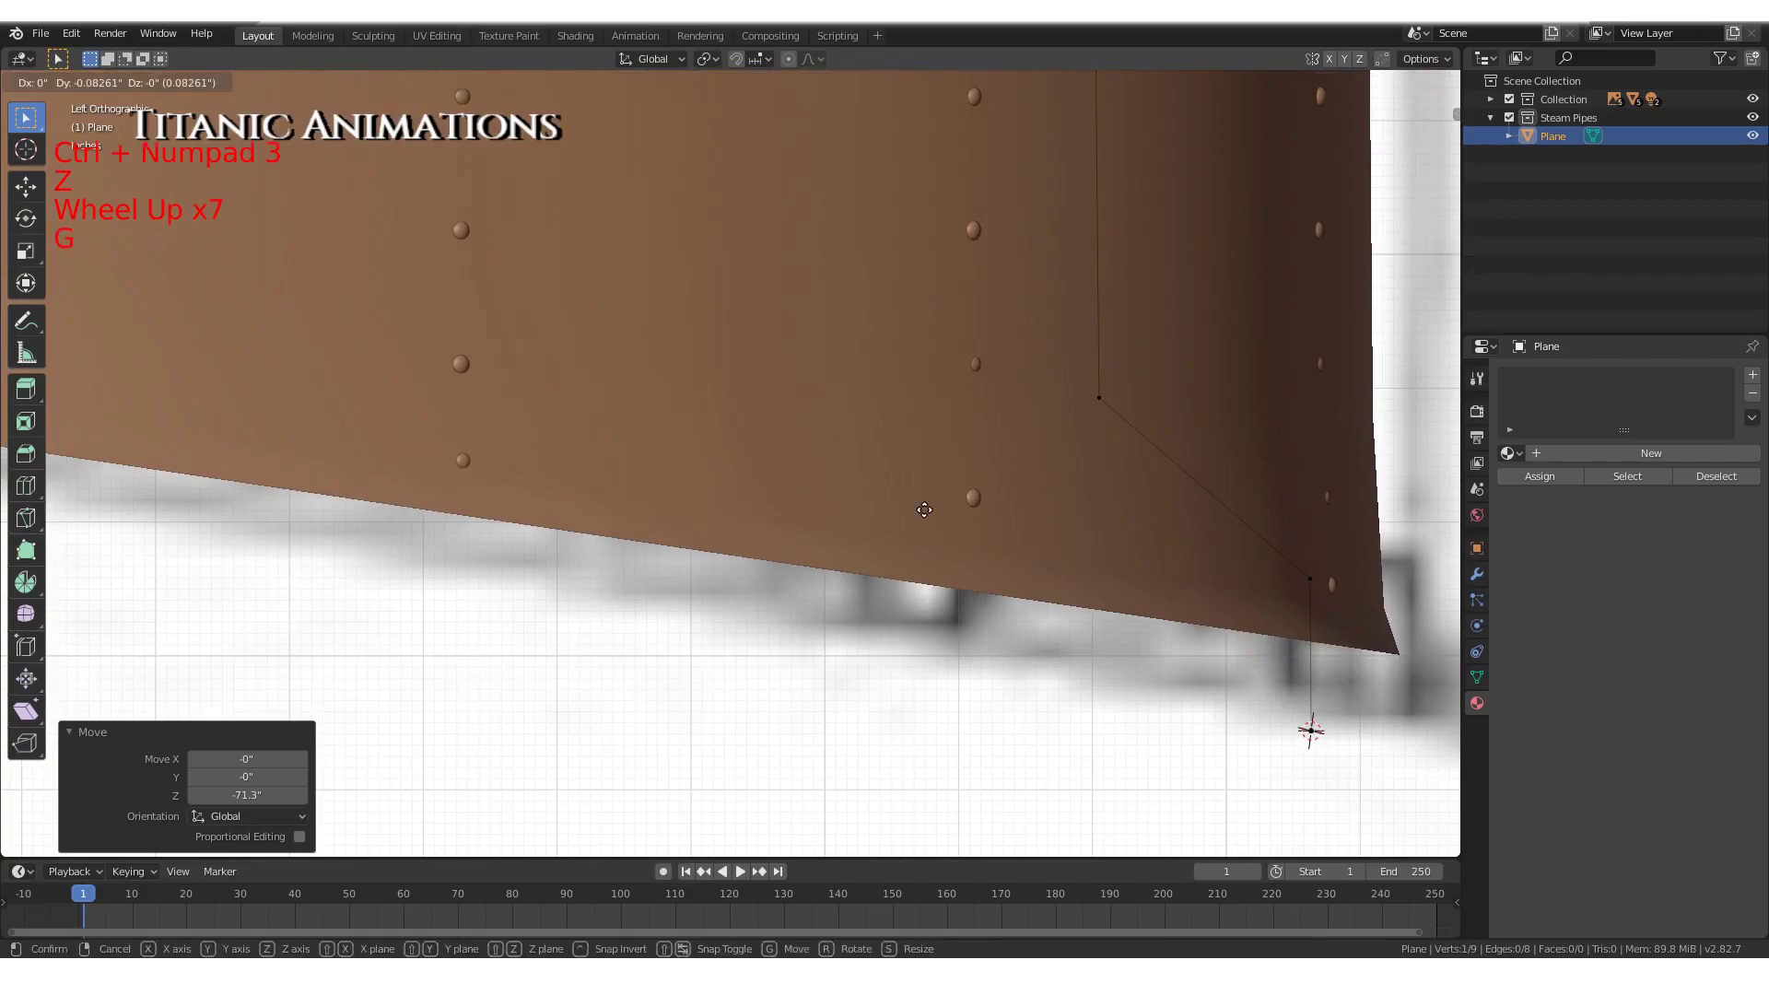
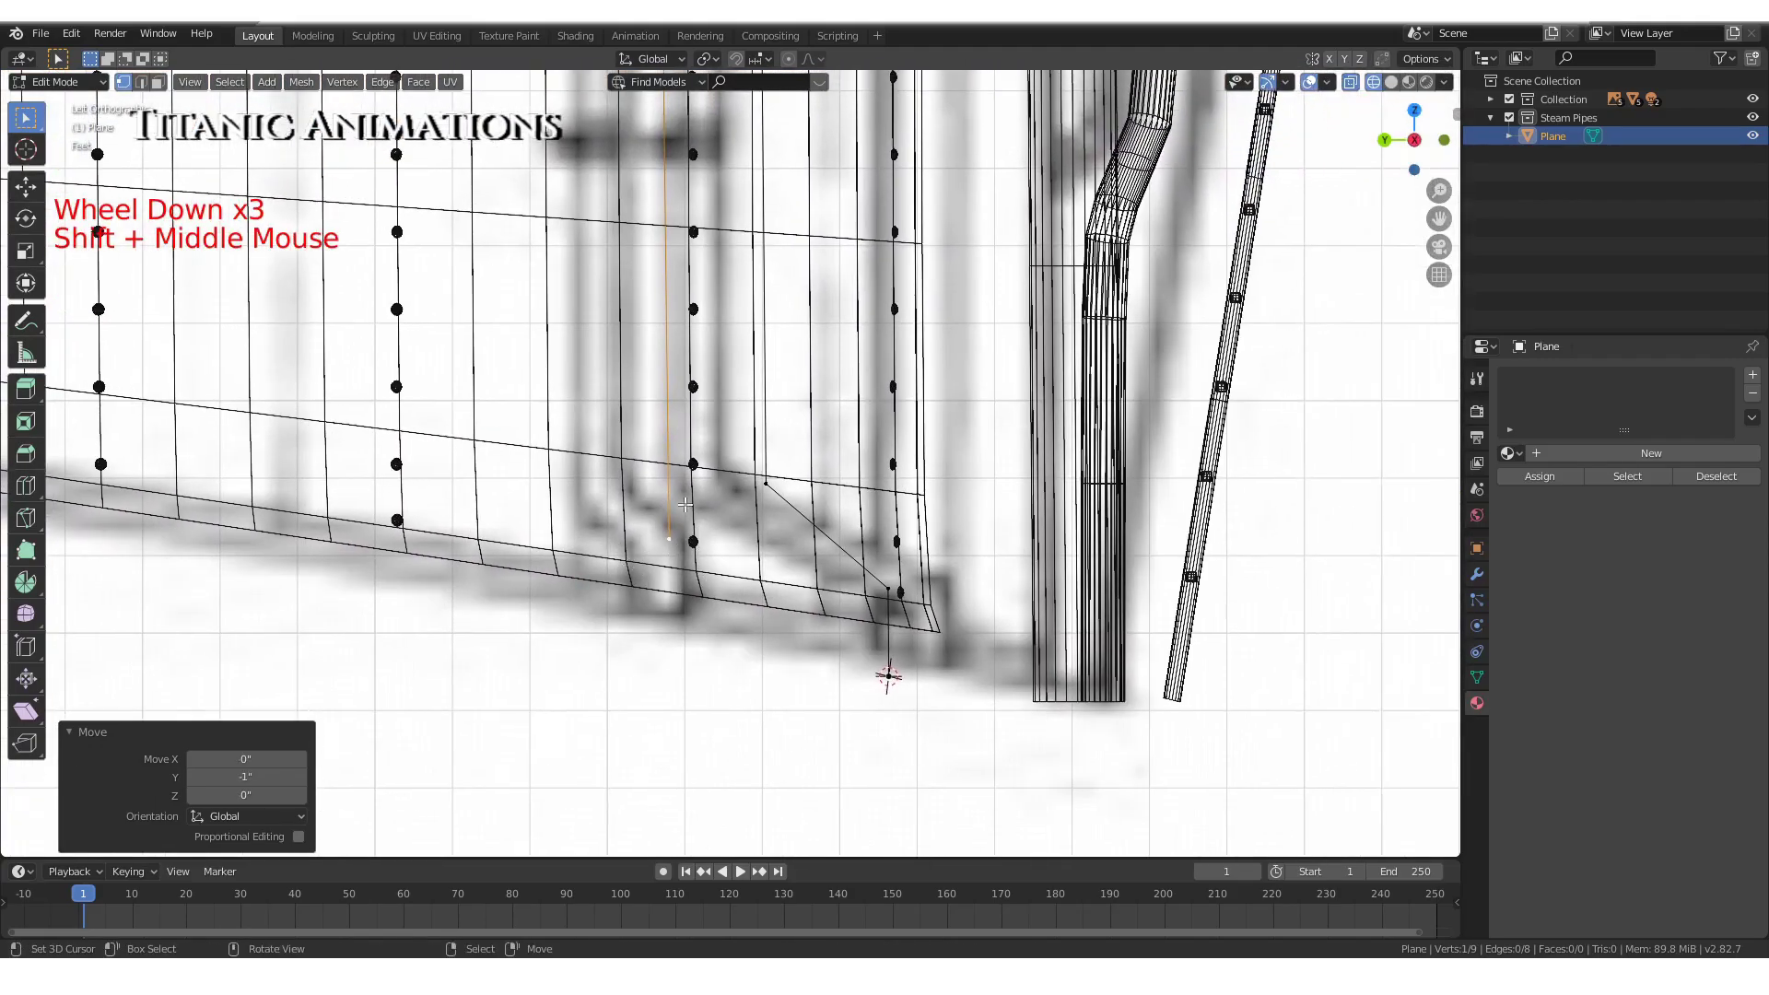
pyautogui.press('KP_7')
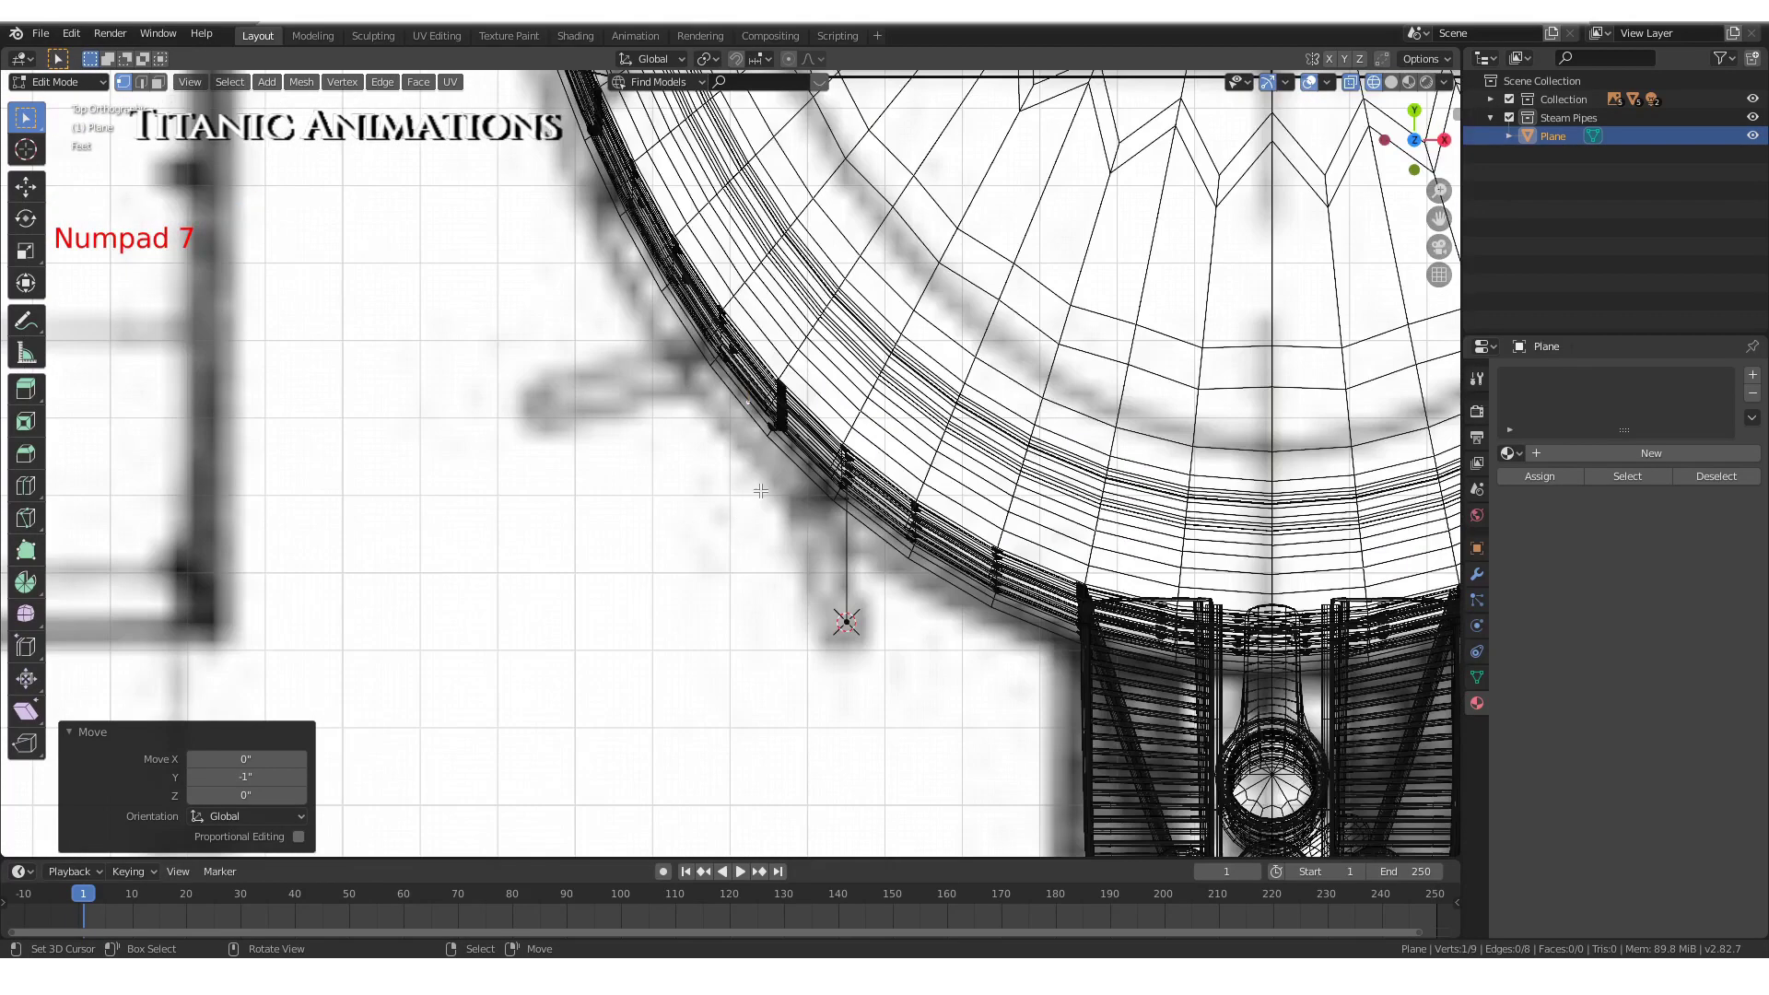
pyautogui.press('e')
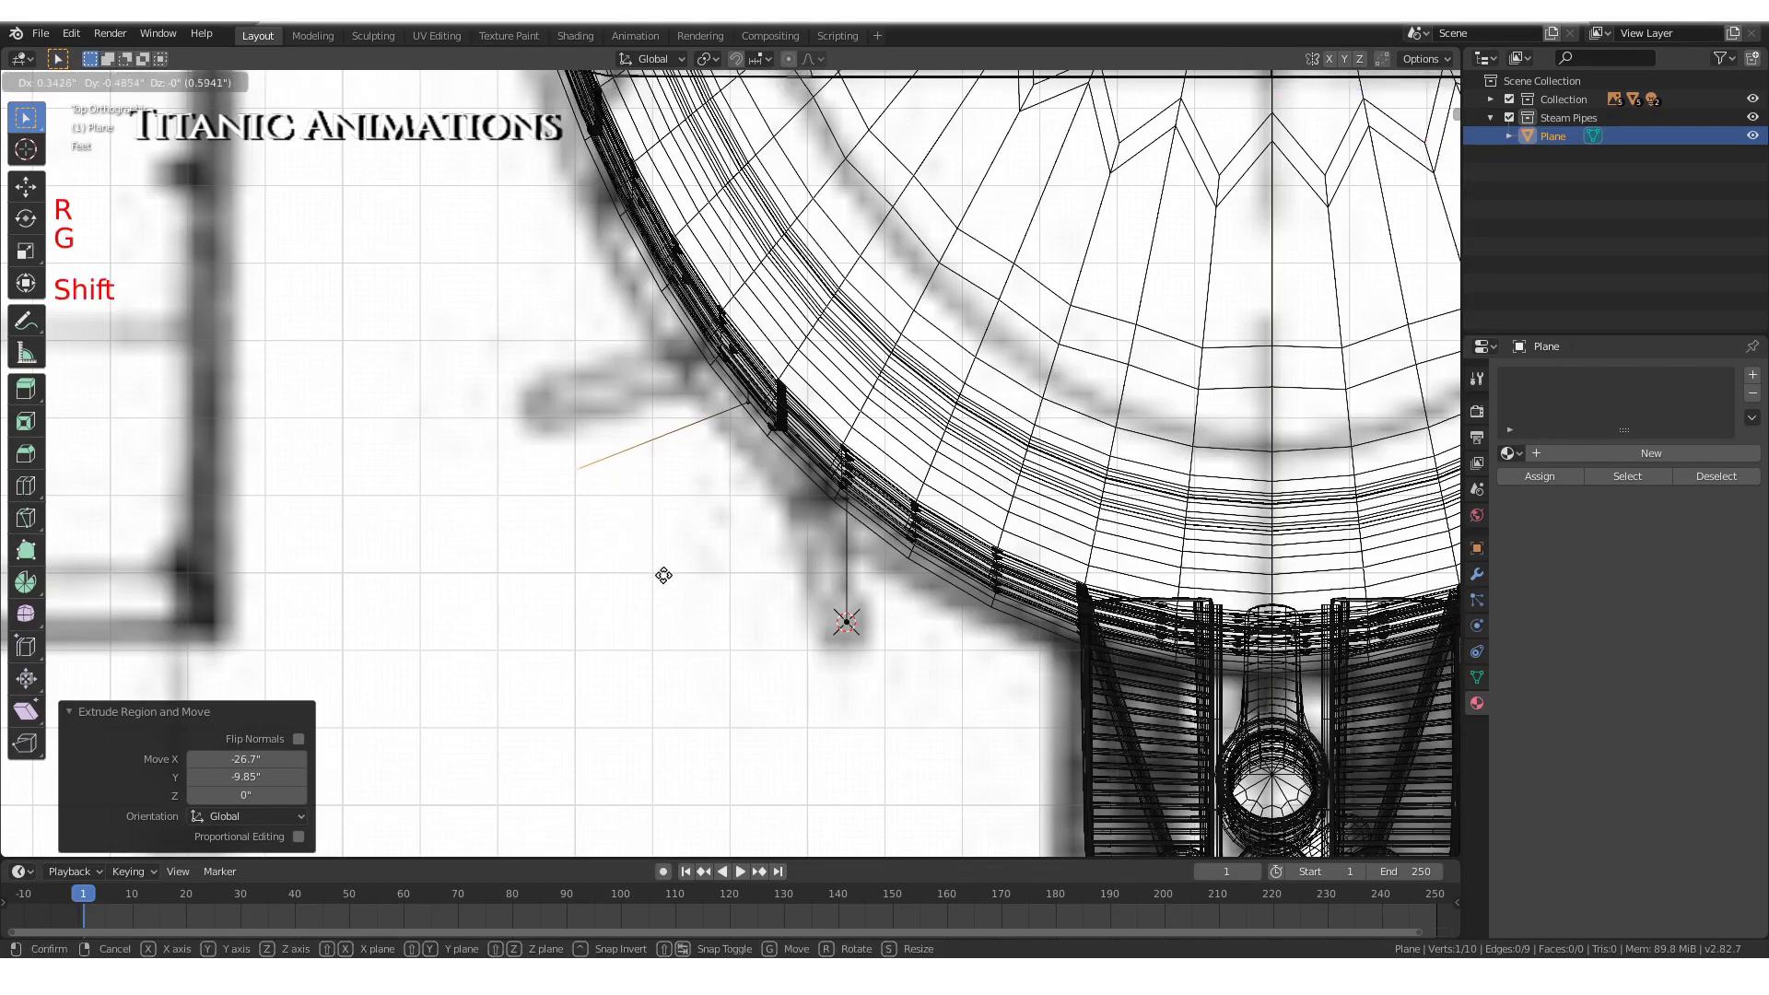
pyautogui.press('KP_1')
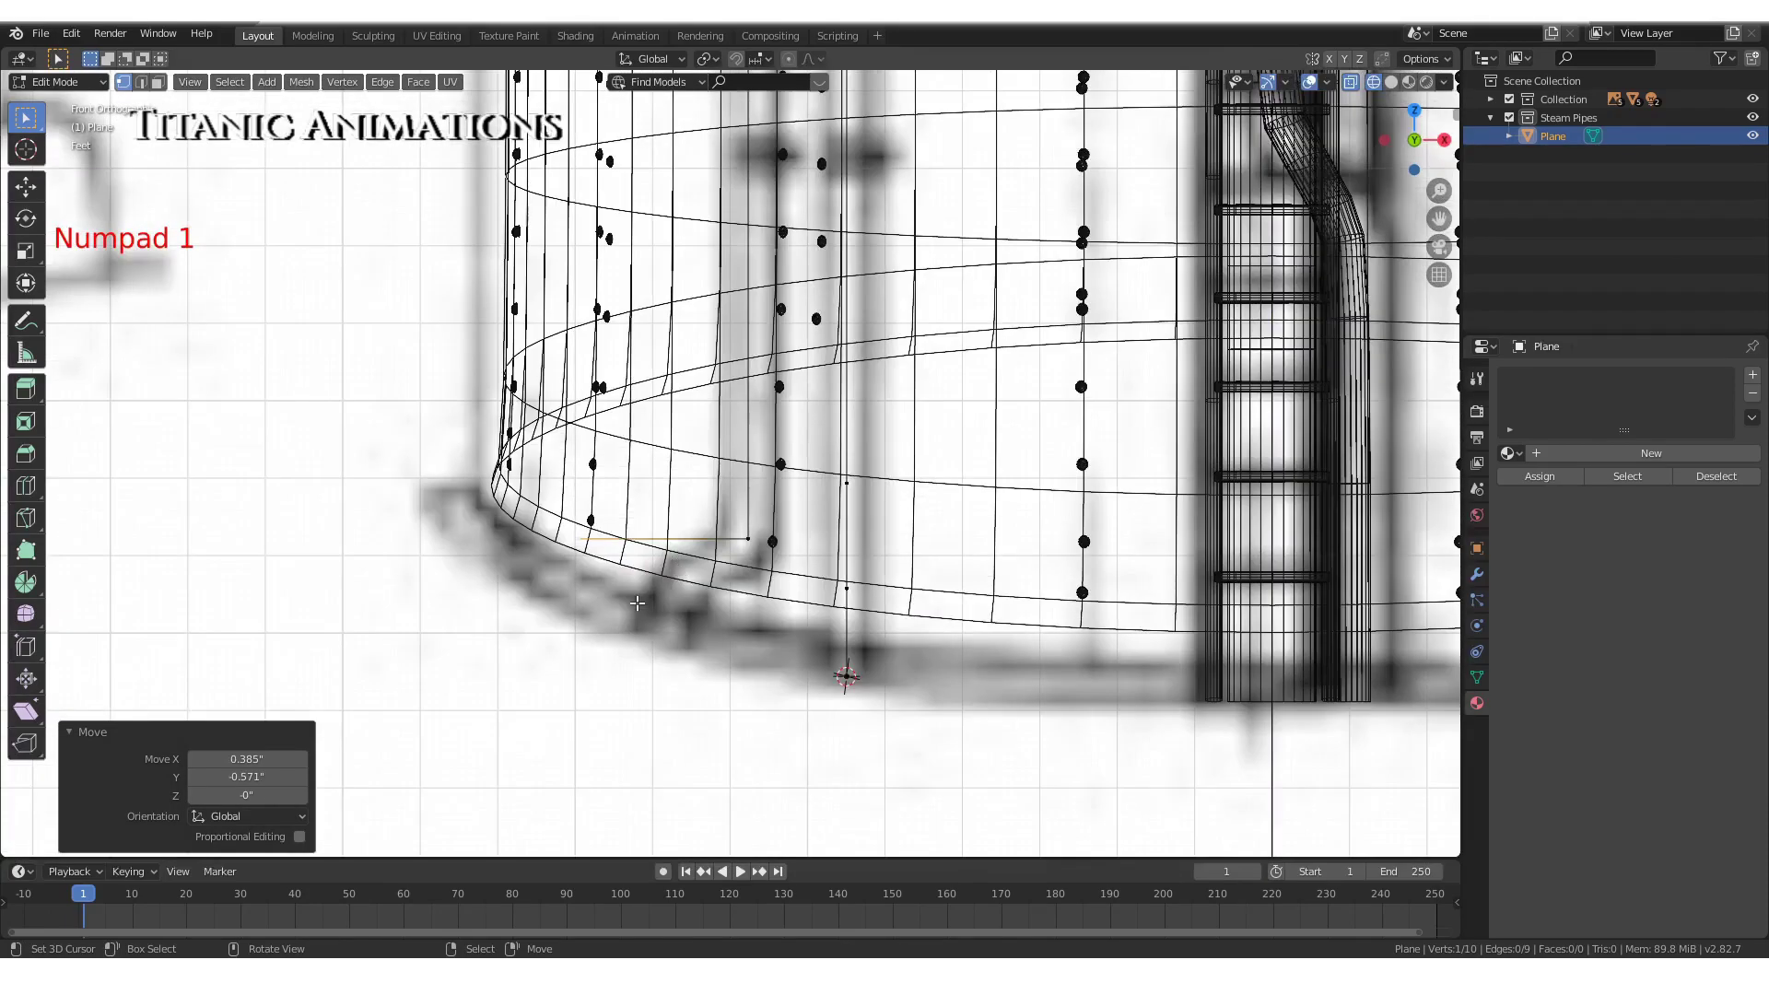
pyautogui.press('g')
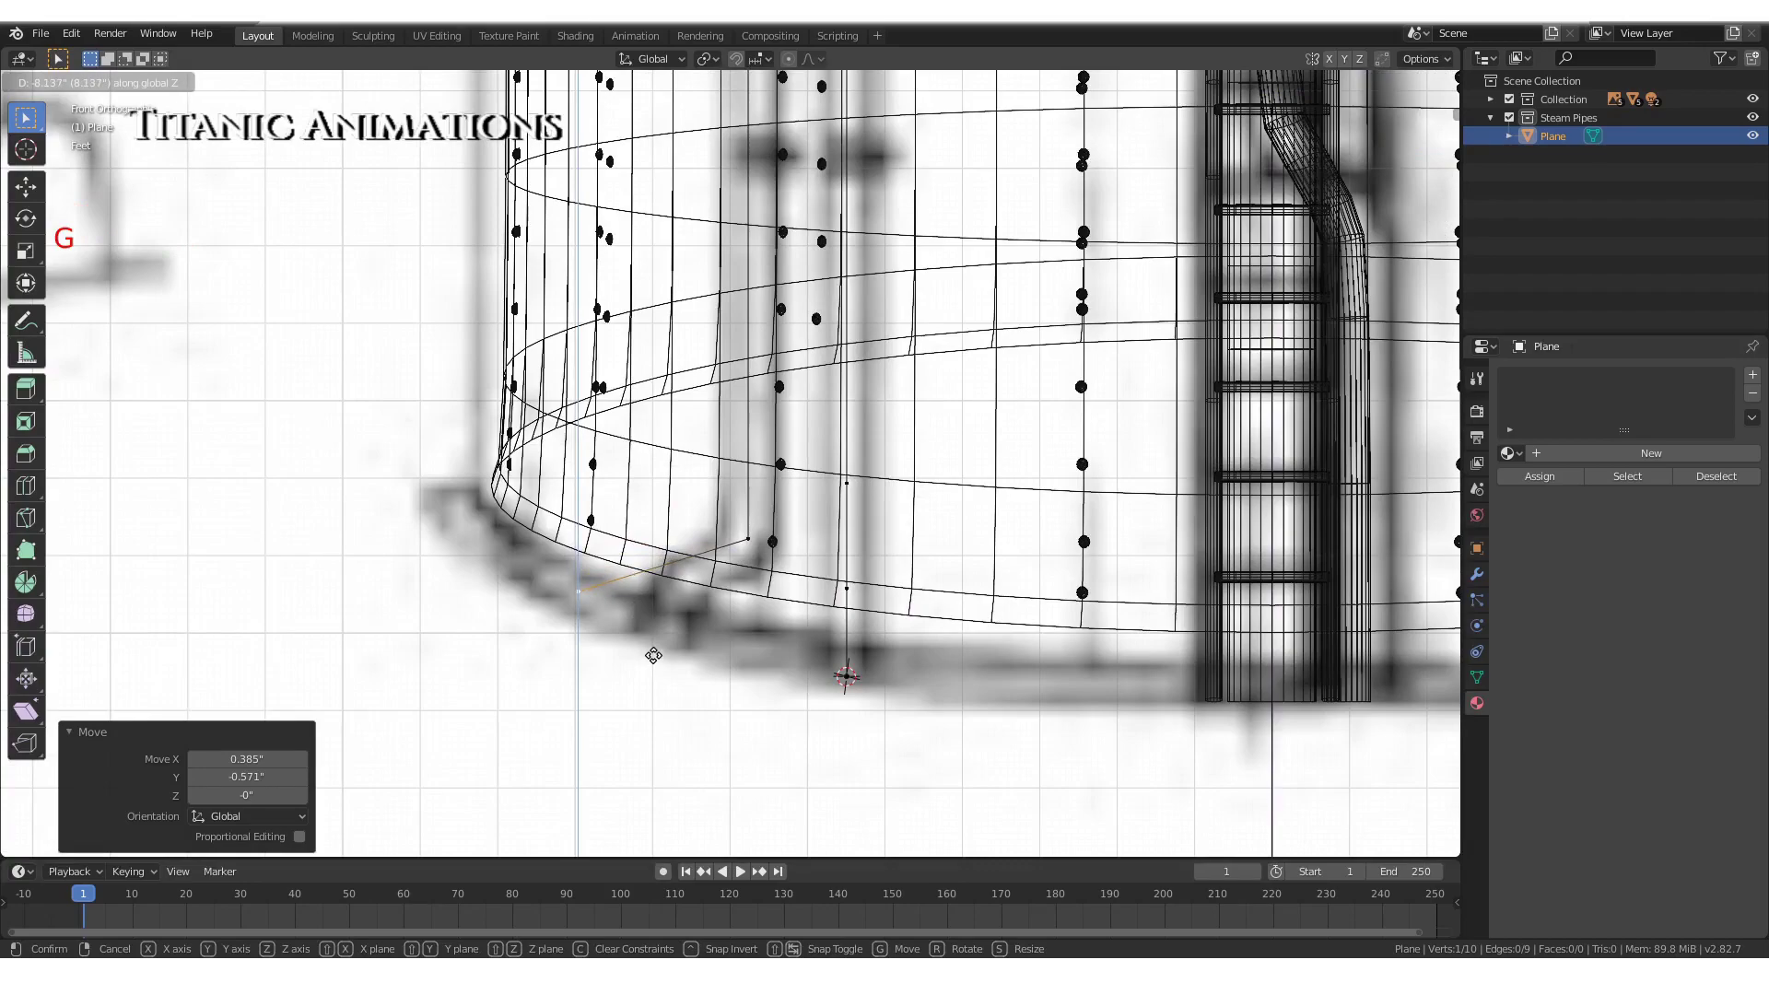
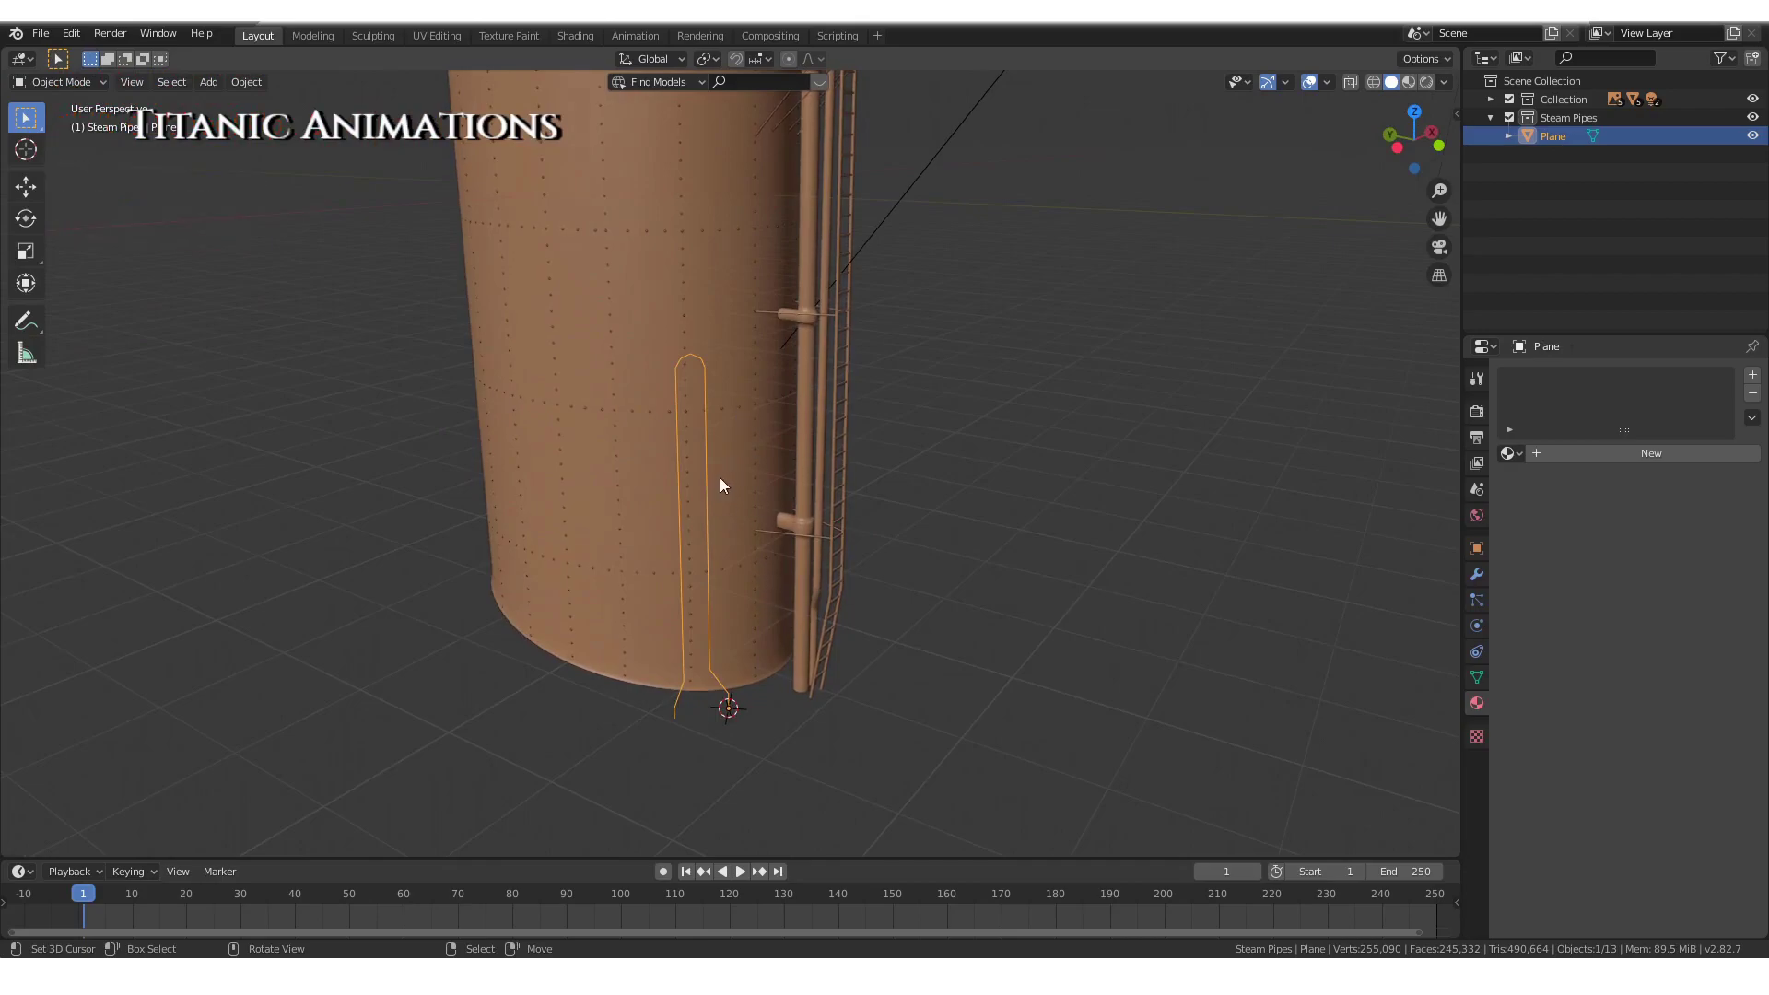
# Vertex-bevel the arch's corner points into a smooth rounded top, bringing the chain to twenty vertices
pyautogui.scroll(3)
pyautogui.press('Tab')
pyautogui.press('a')
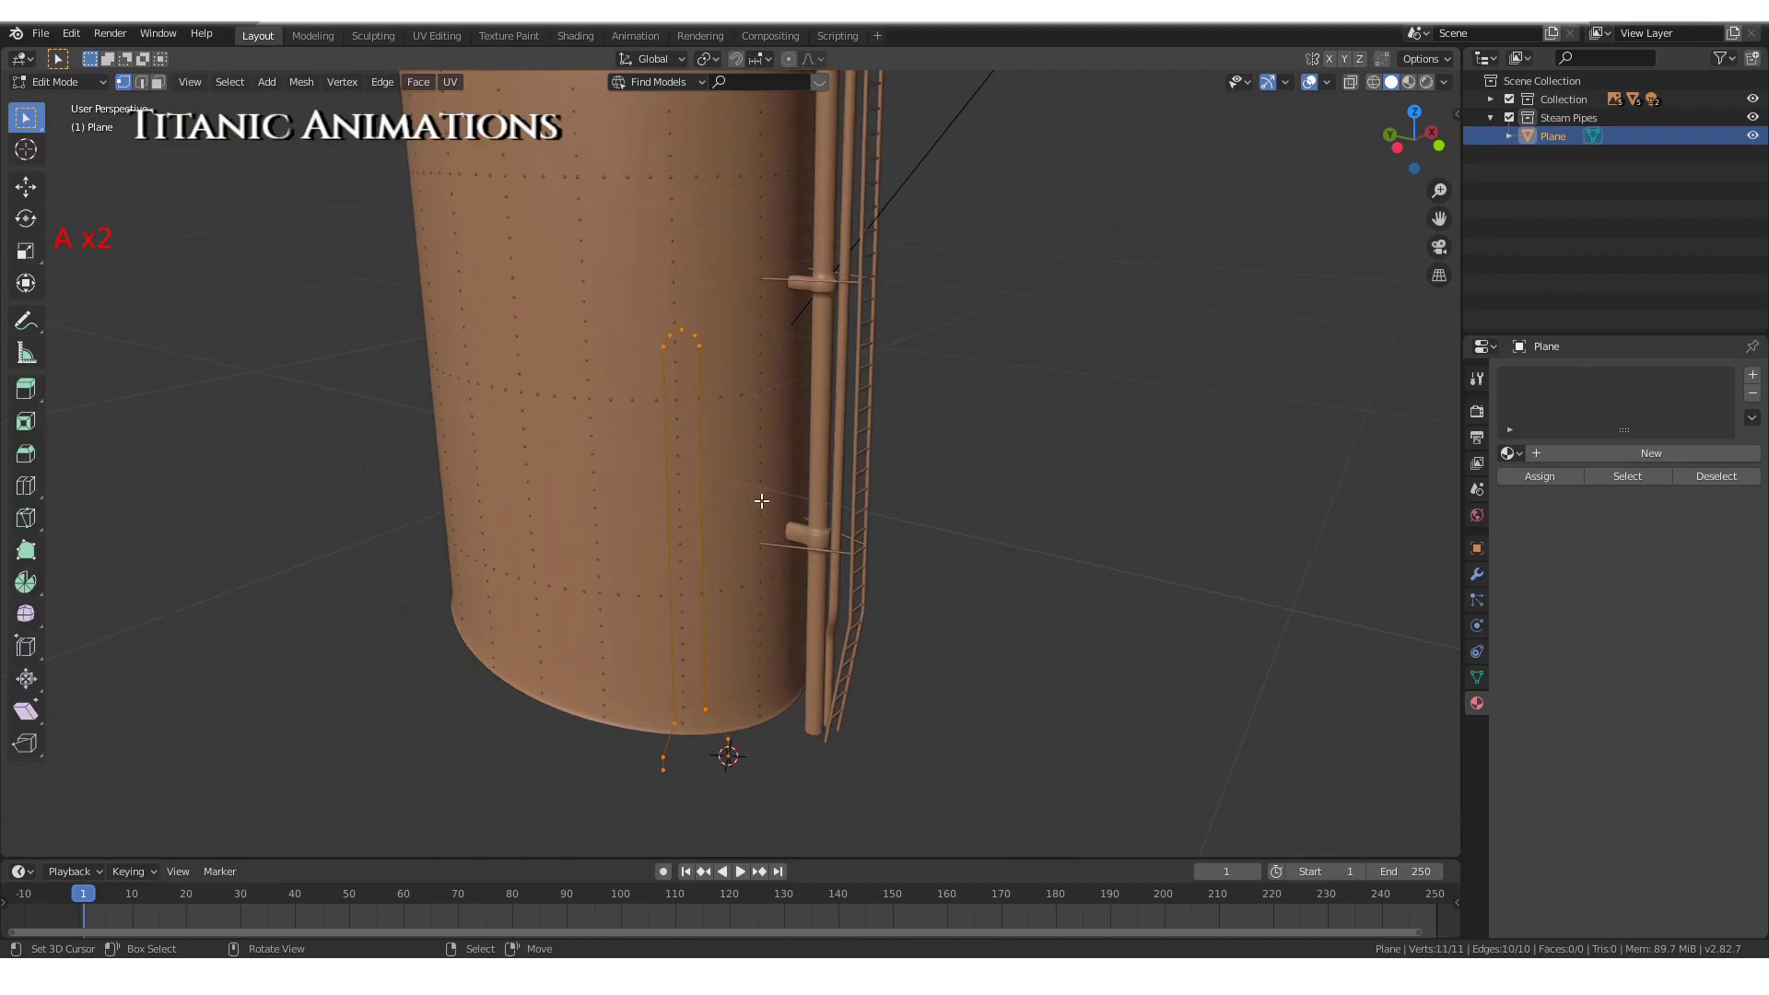
pyautogui.press('ctrl+shift+b')
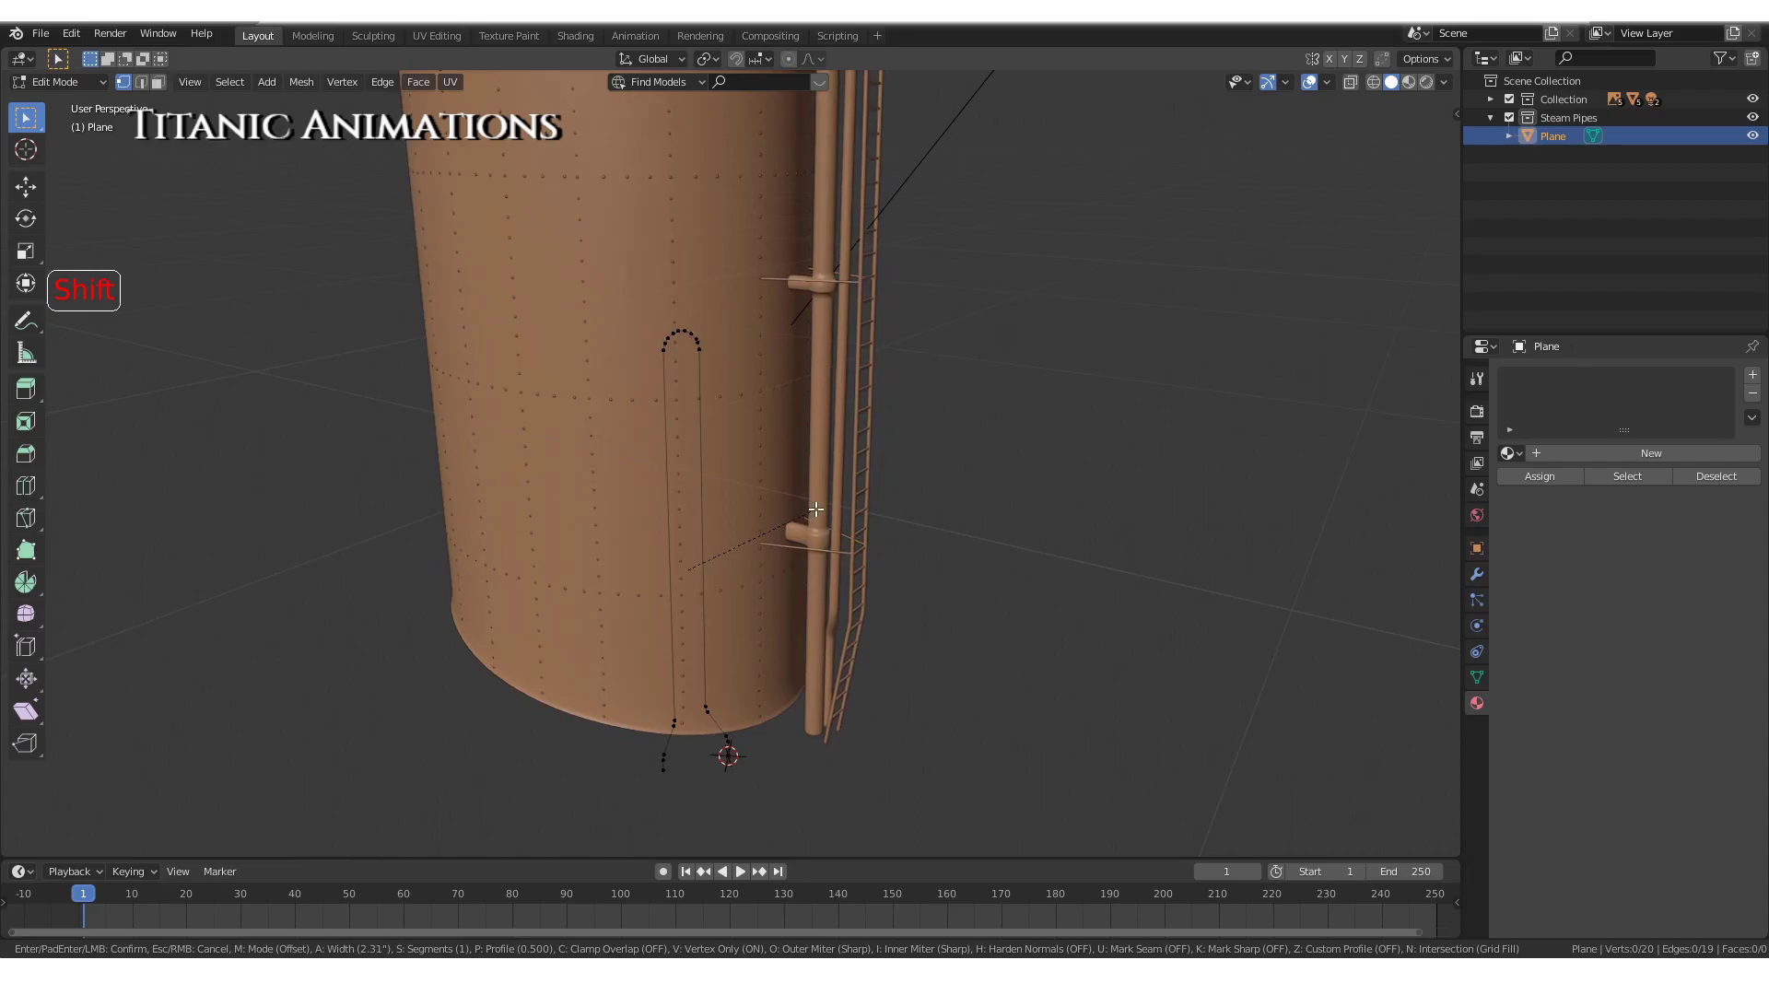
pyautogui.scroll(3)
pyautogui.scroll(-3)
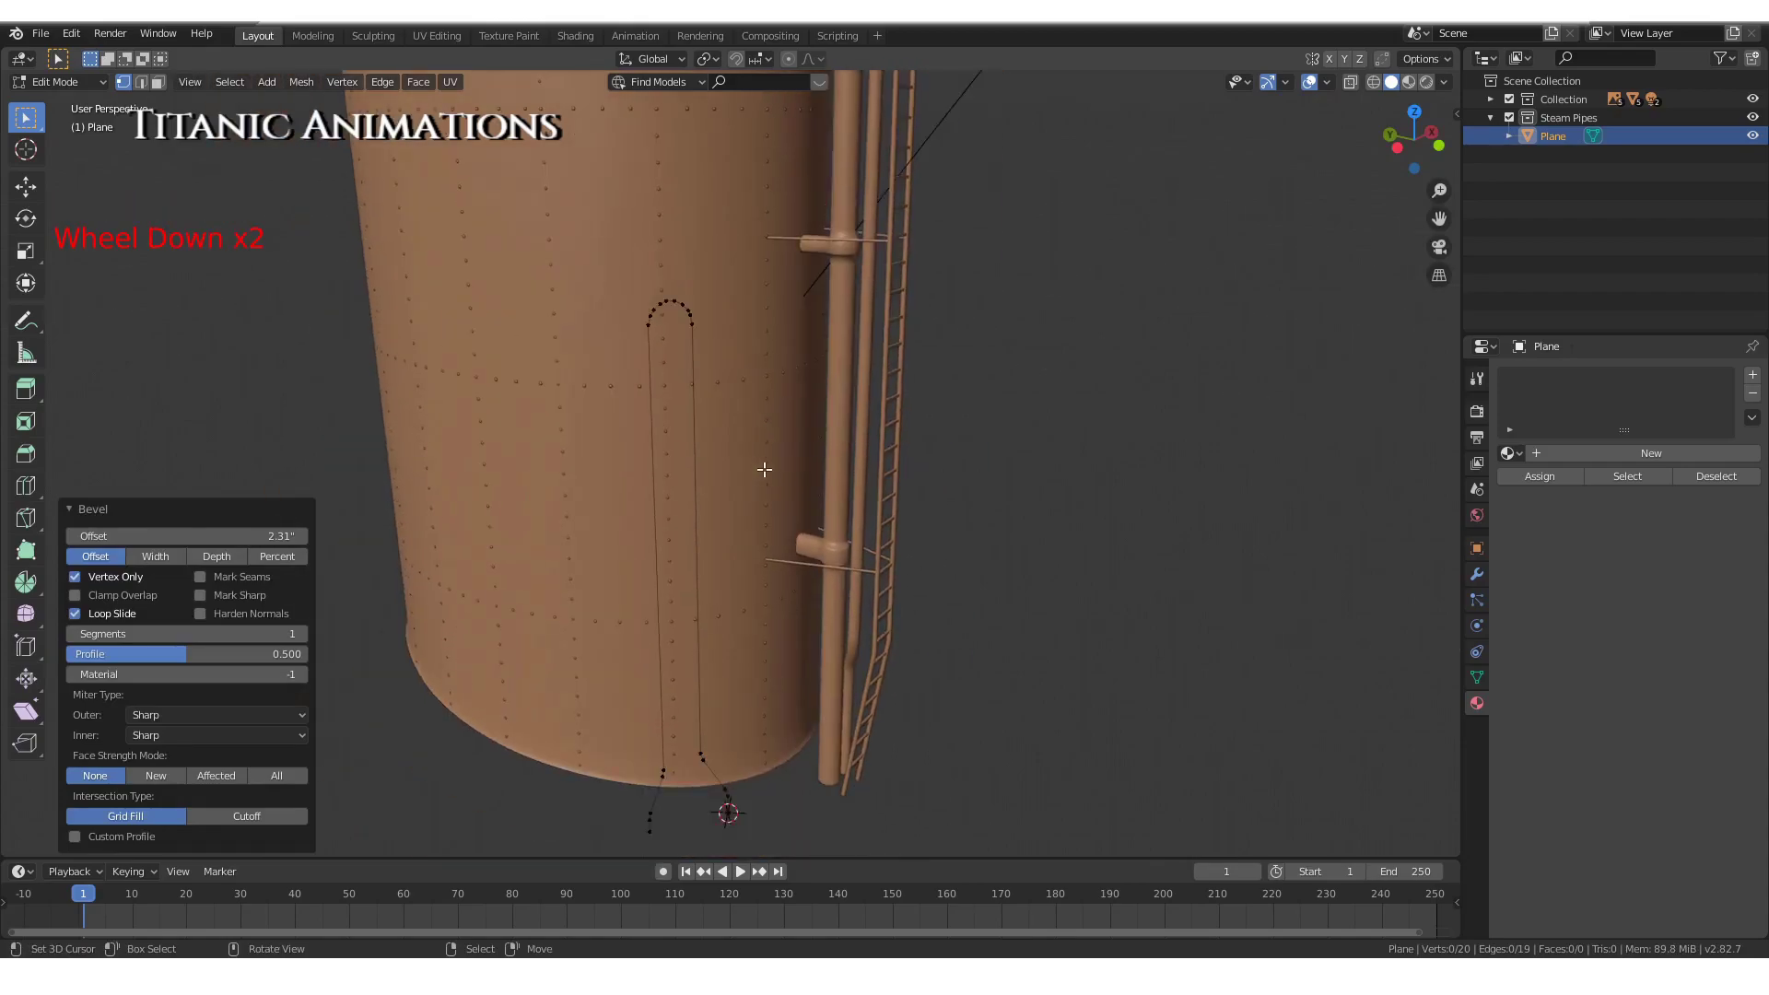
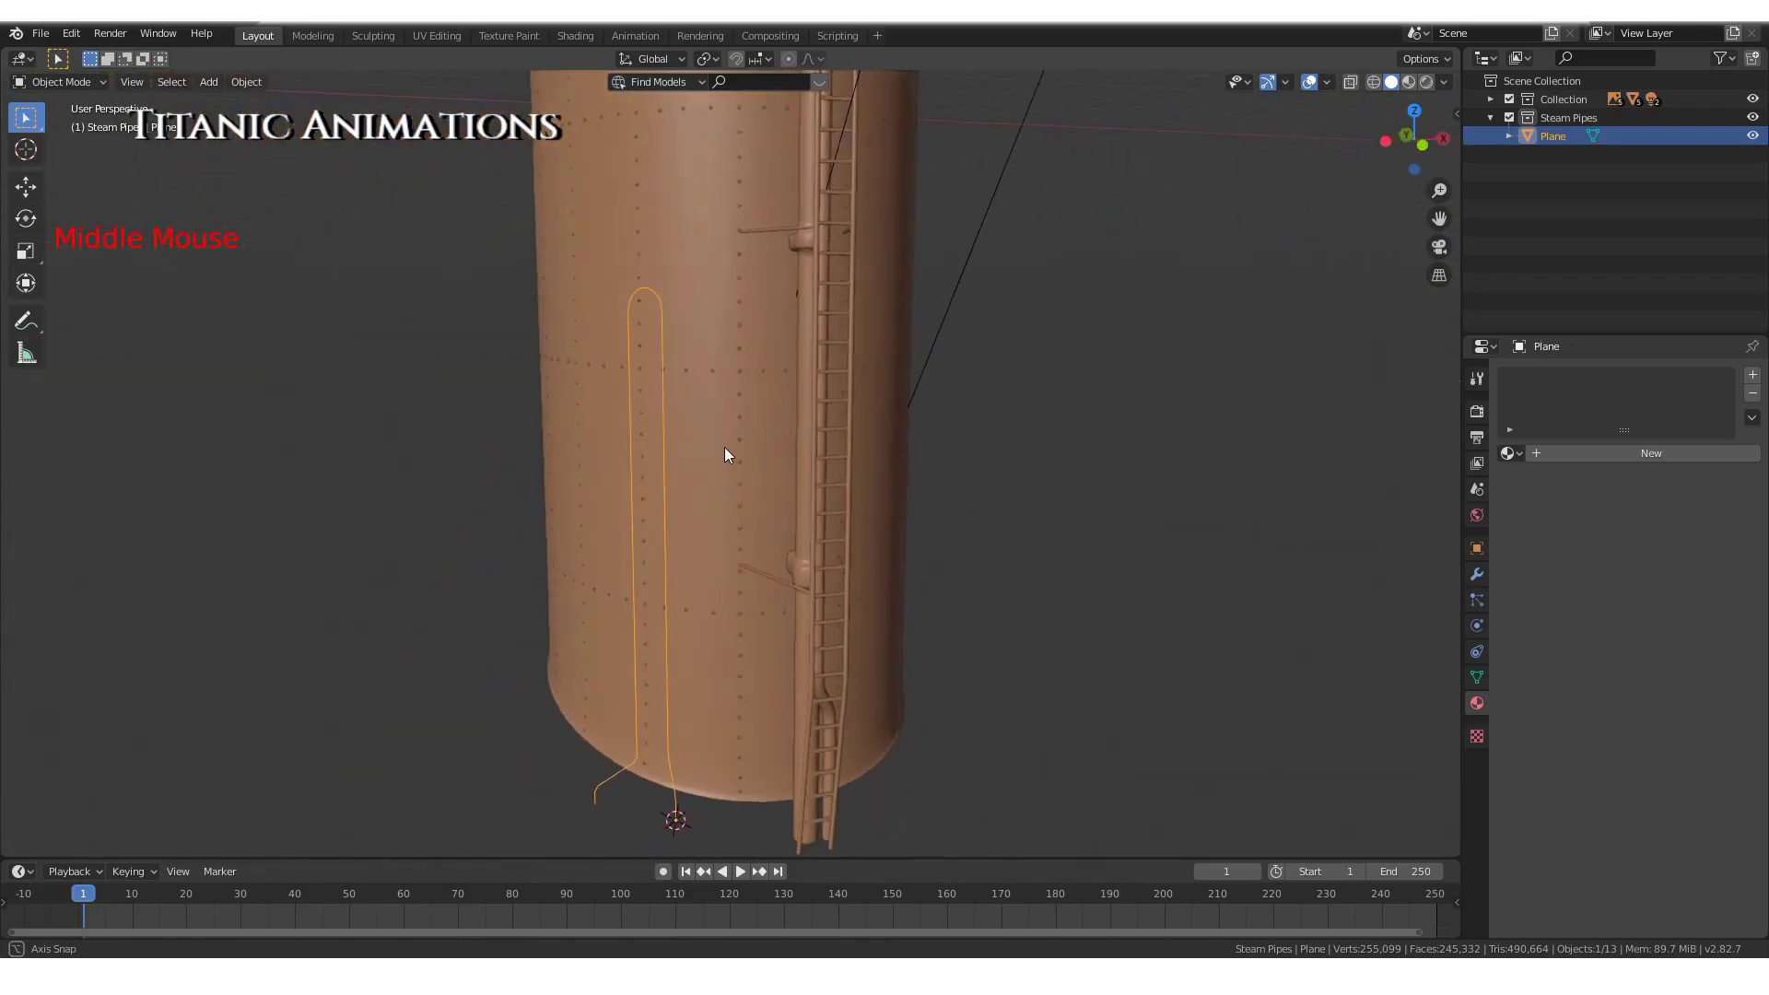
# Inspect the finished path around the funnel and rename the Plane object to FWD_Pipe_Curve
pyautogui.middleClick(726, 453)
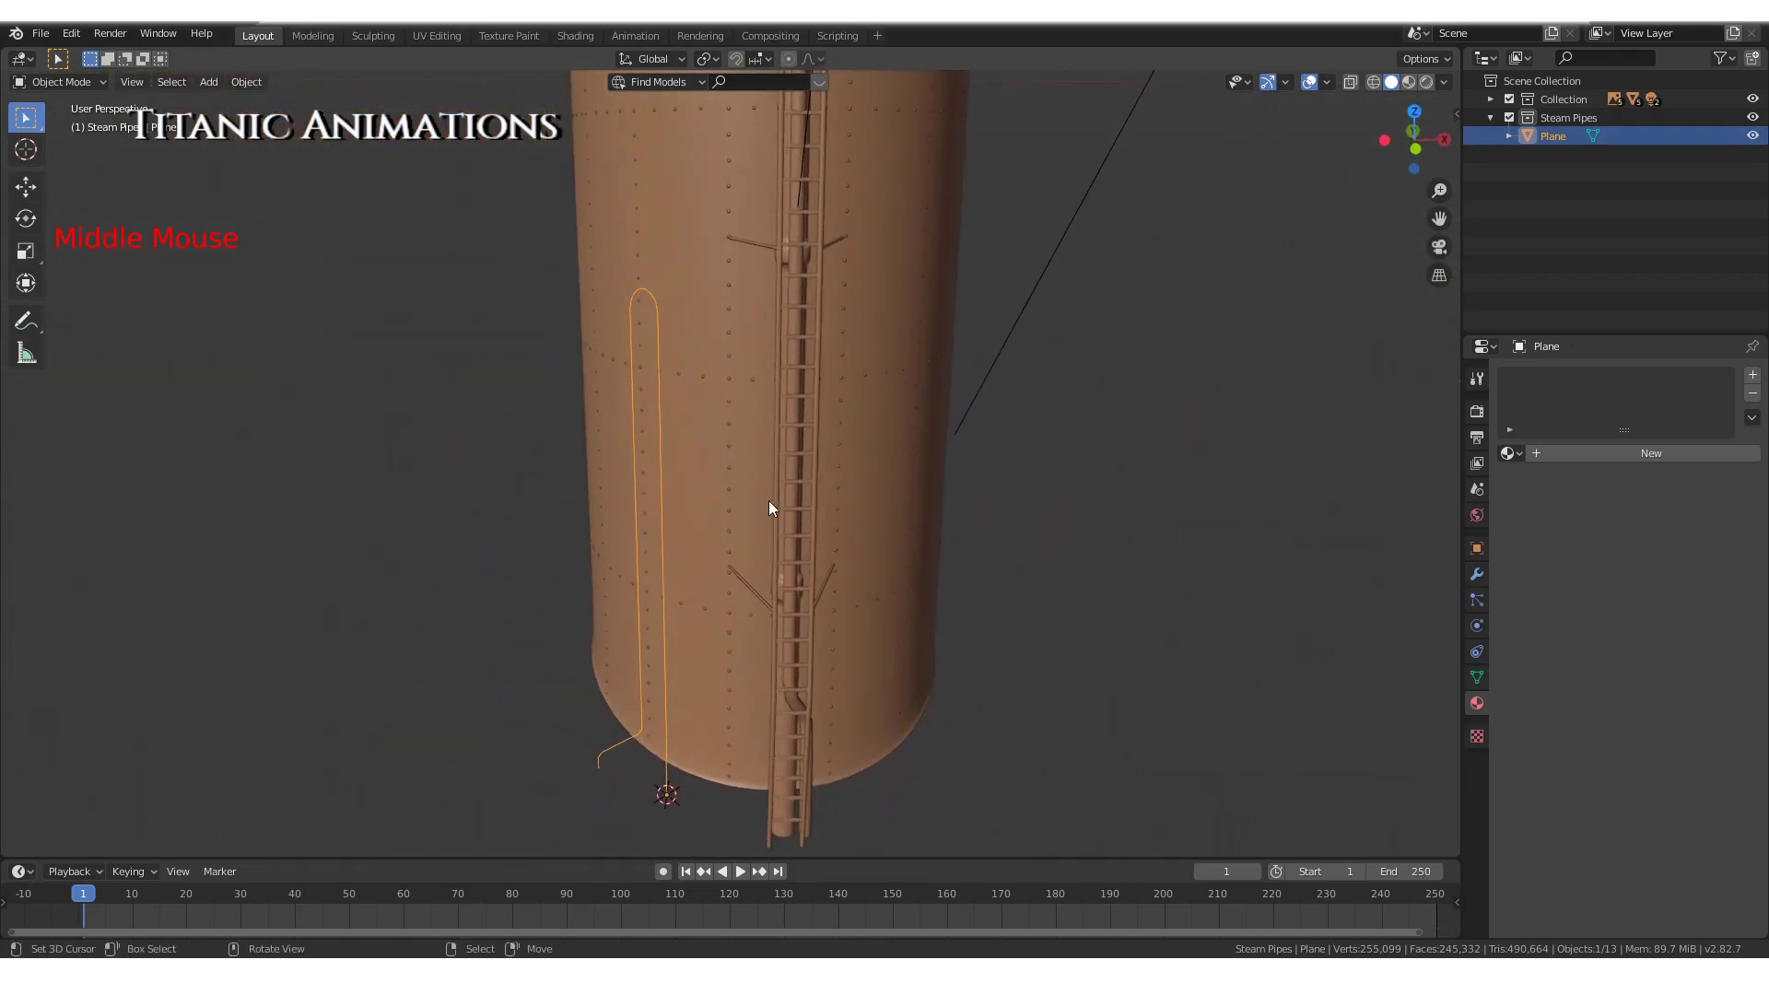
pyautogui.middleClick(827, 623)
pyautogui.middleClick(854, 629)
pyautogui.scroll(-3)
pyautogui.middleClick(1007, 613)
pyautogui.scroll(-3)
pyautogui.scroll(3)
pyautogui.scroll(-3)
pyautogui.middleClick(841, 562)
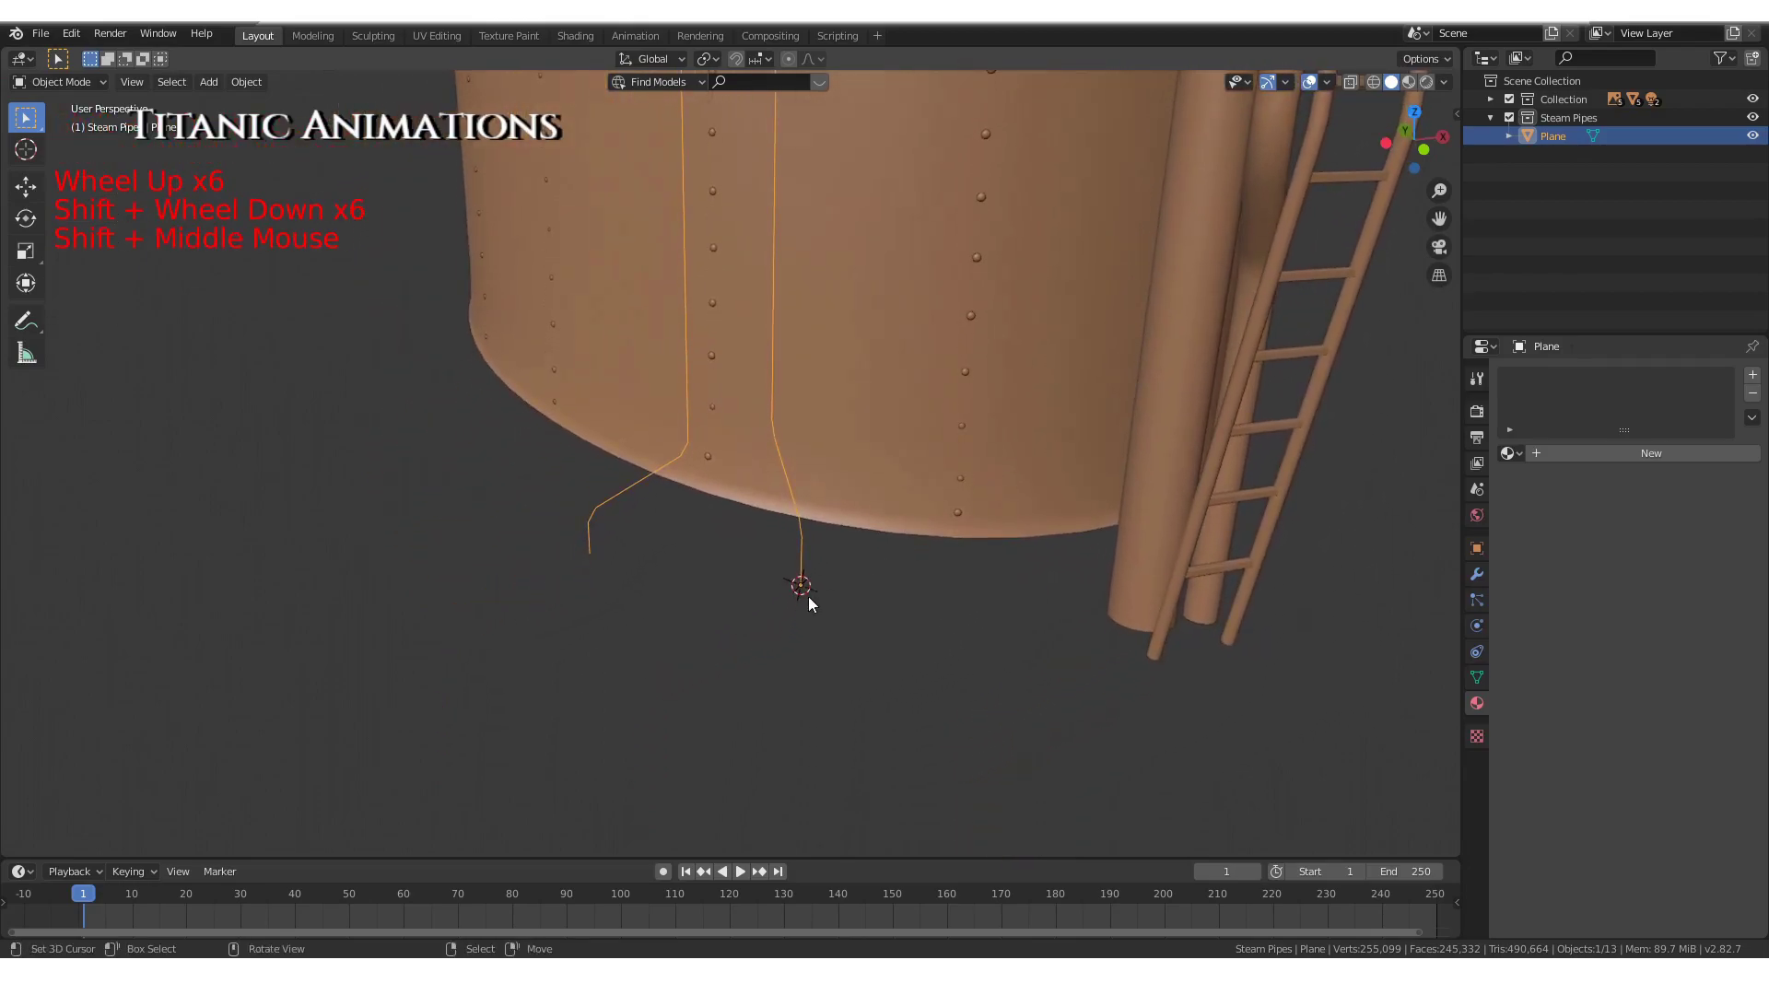
pyautogui.scroll(3)
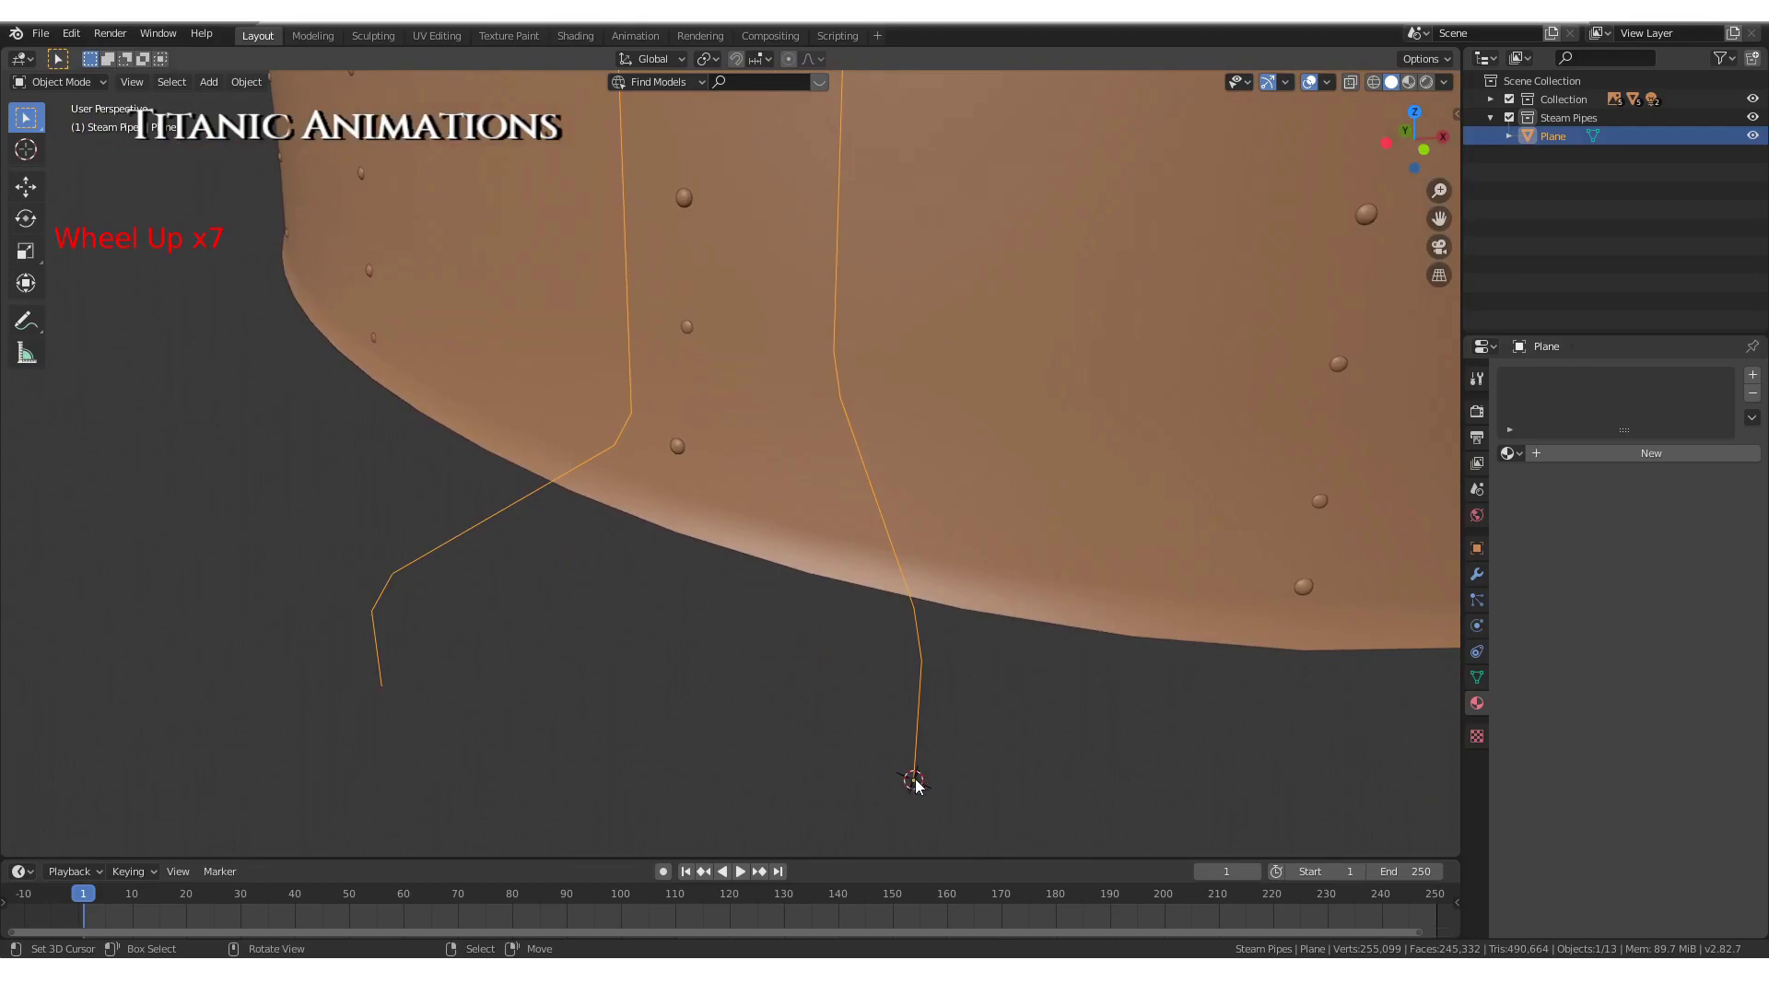
pyautogui.scroll(-3)
pyautogui.scroll(-3)
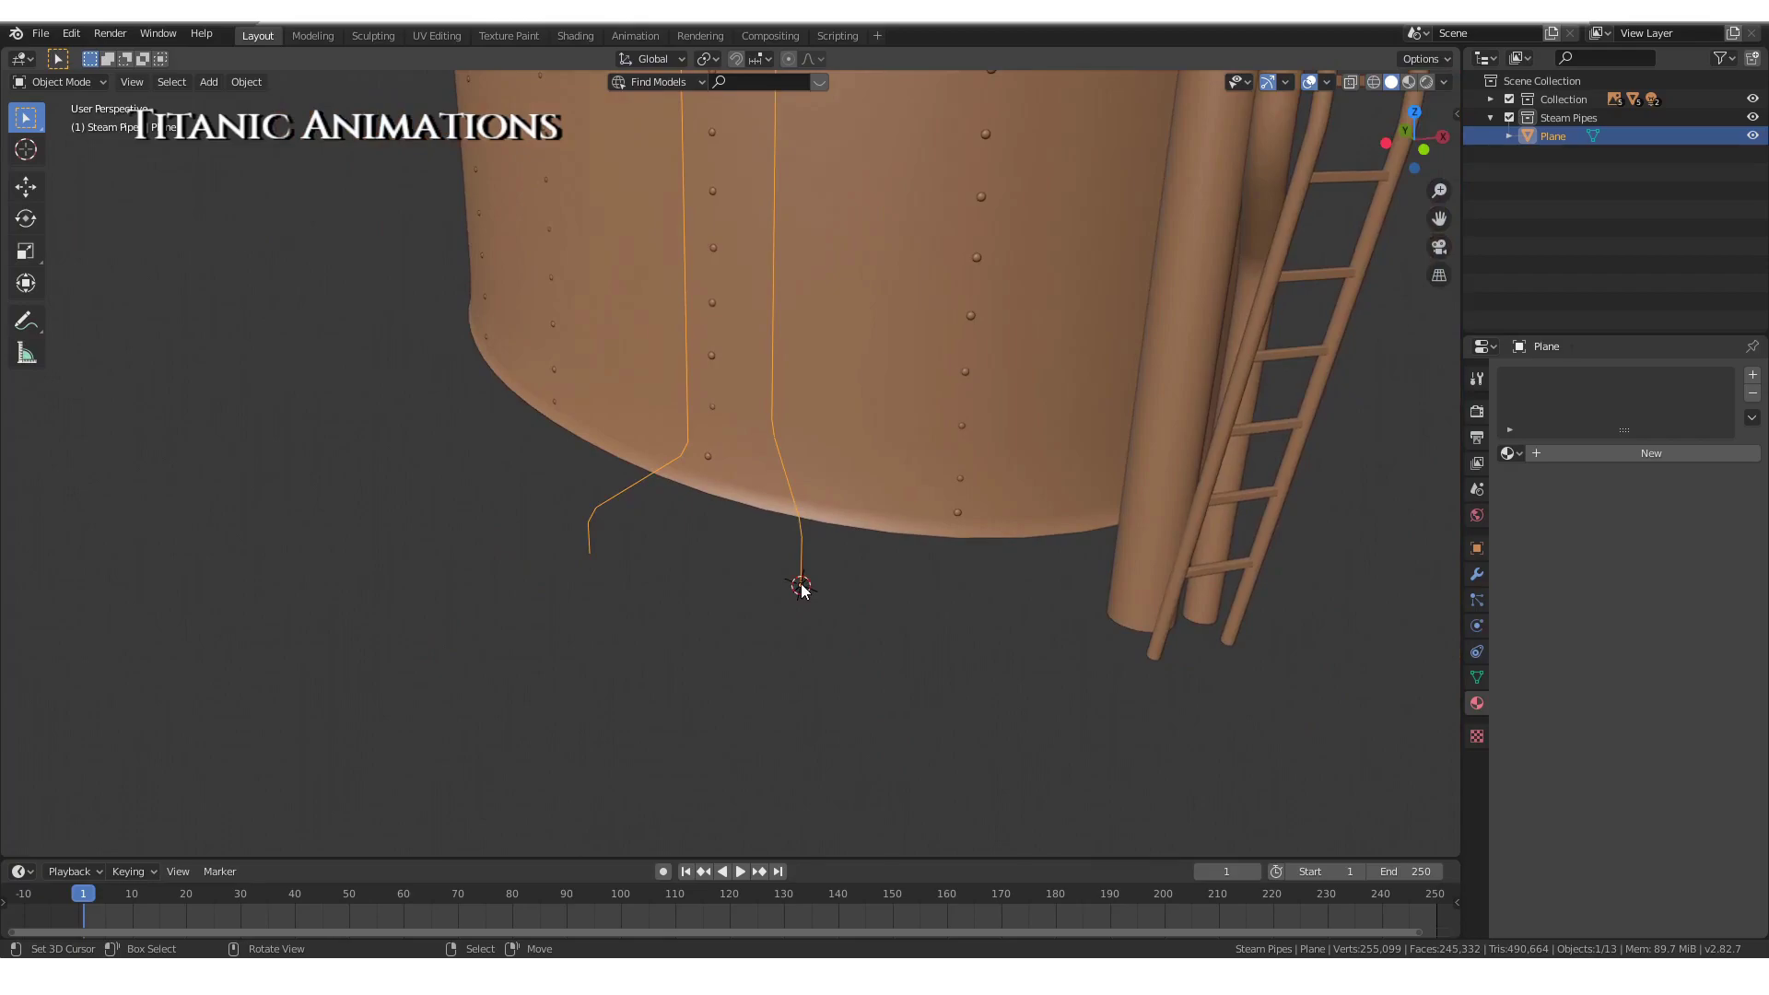
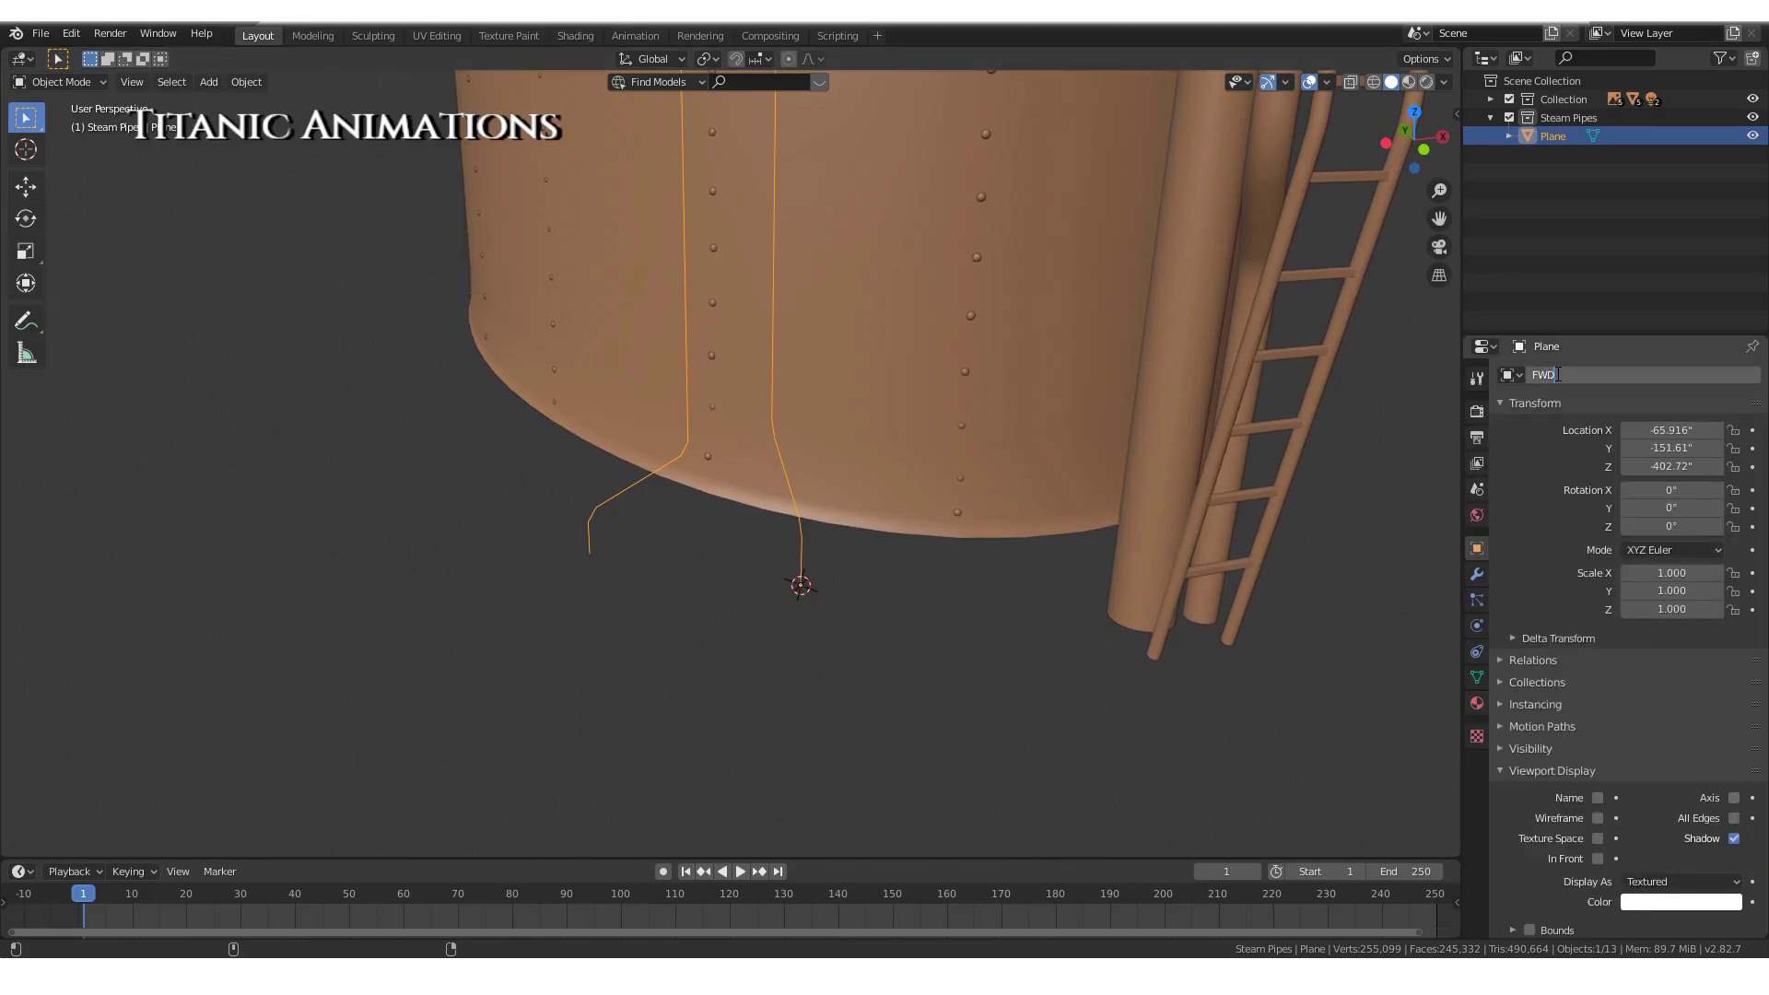
pyautogui.press('BackSpace')
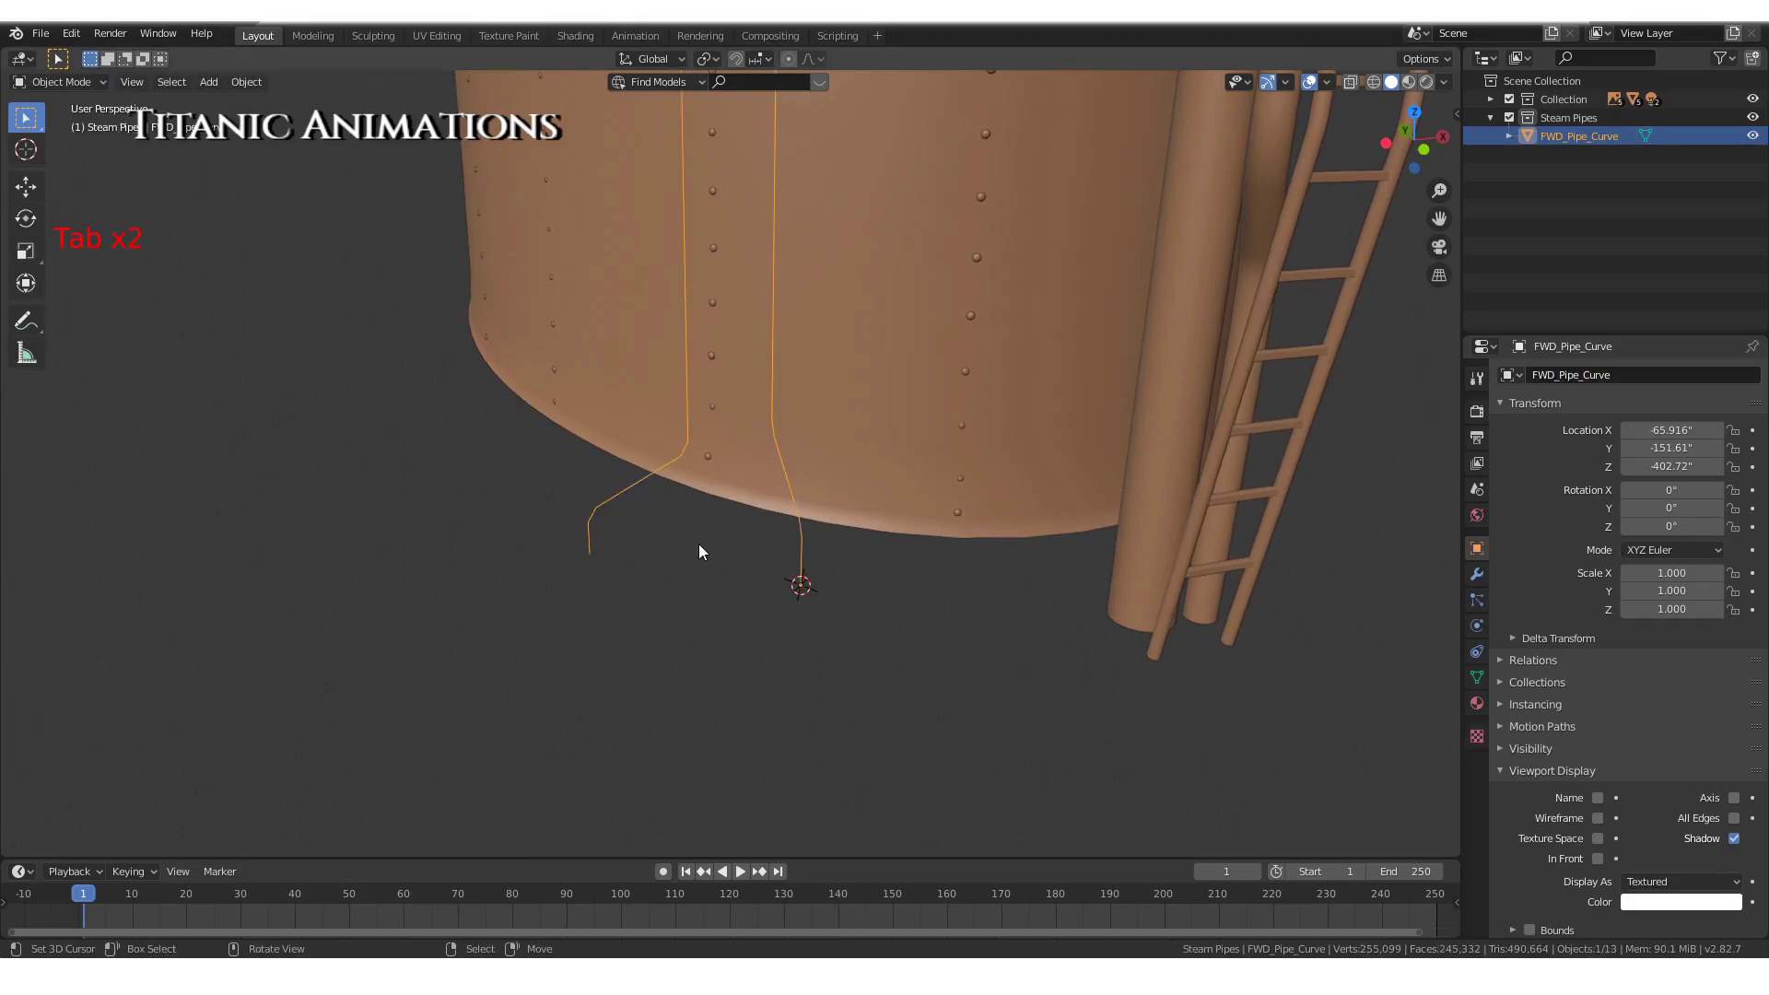
pyautogui.press('shift+a')
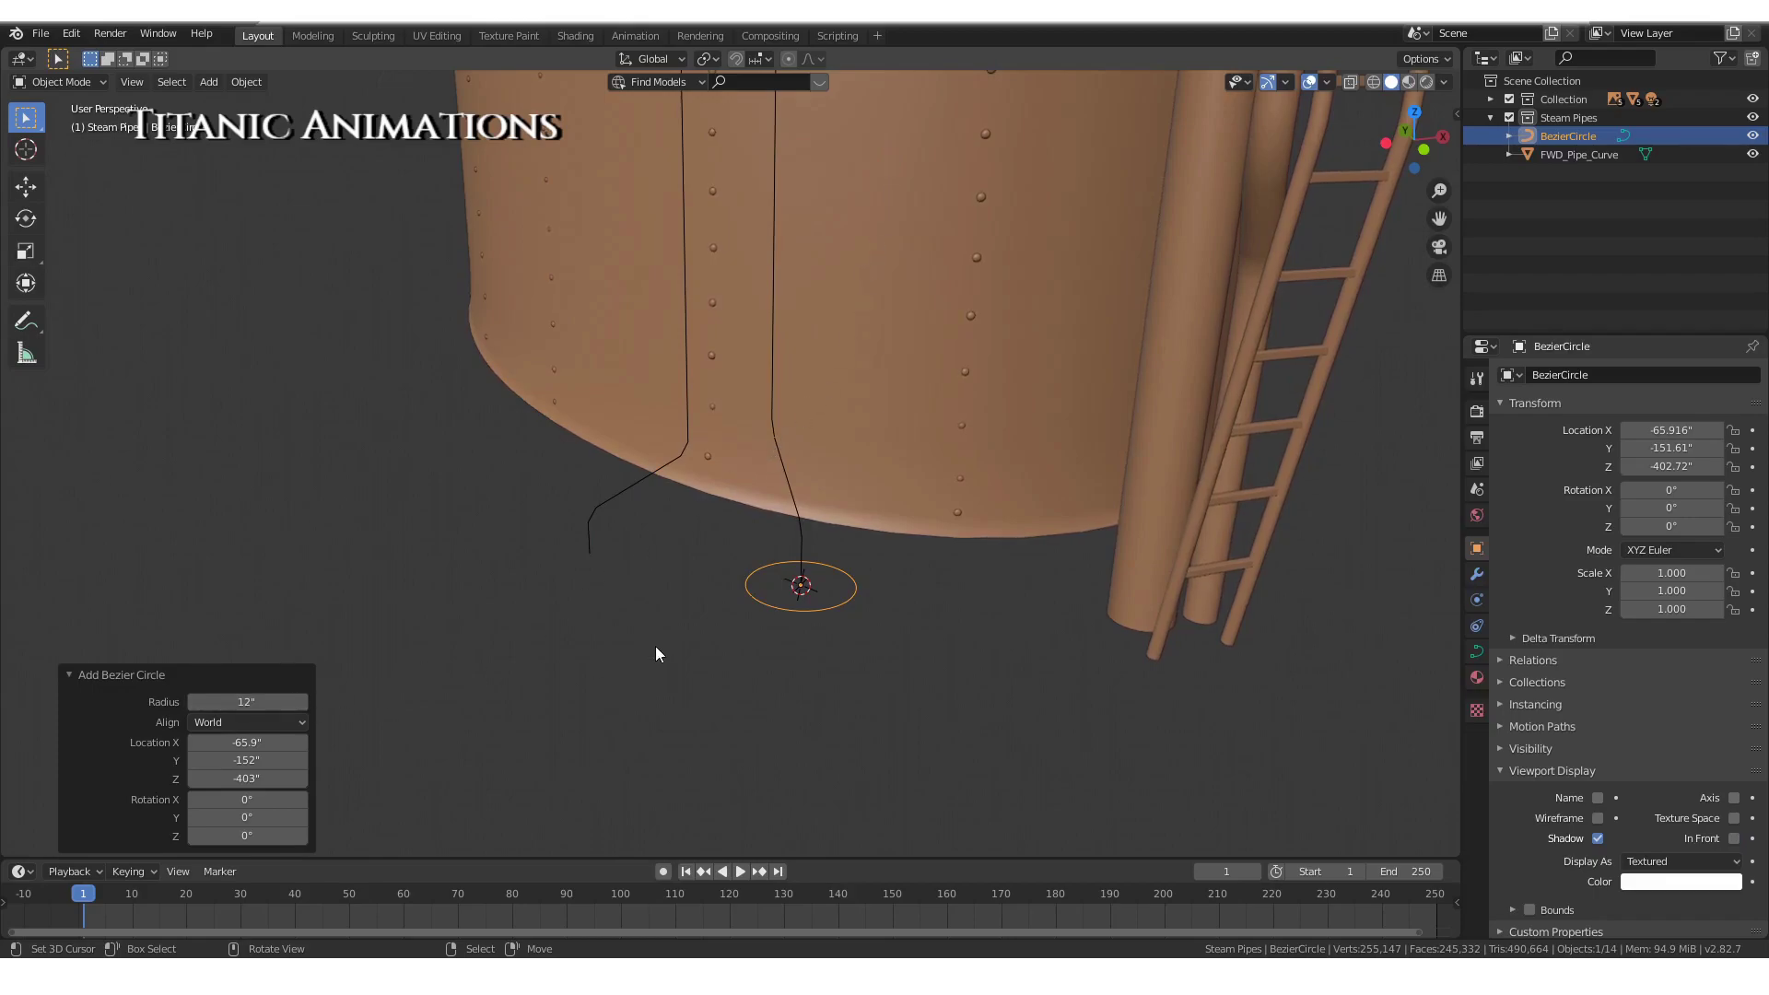
# Add a Bezier circle at the path's lower end and set its radius to 1
pyautogui.scroll(3)
pyautogui.scroll(3)
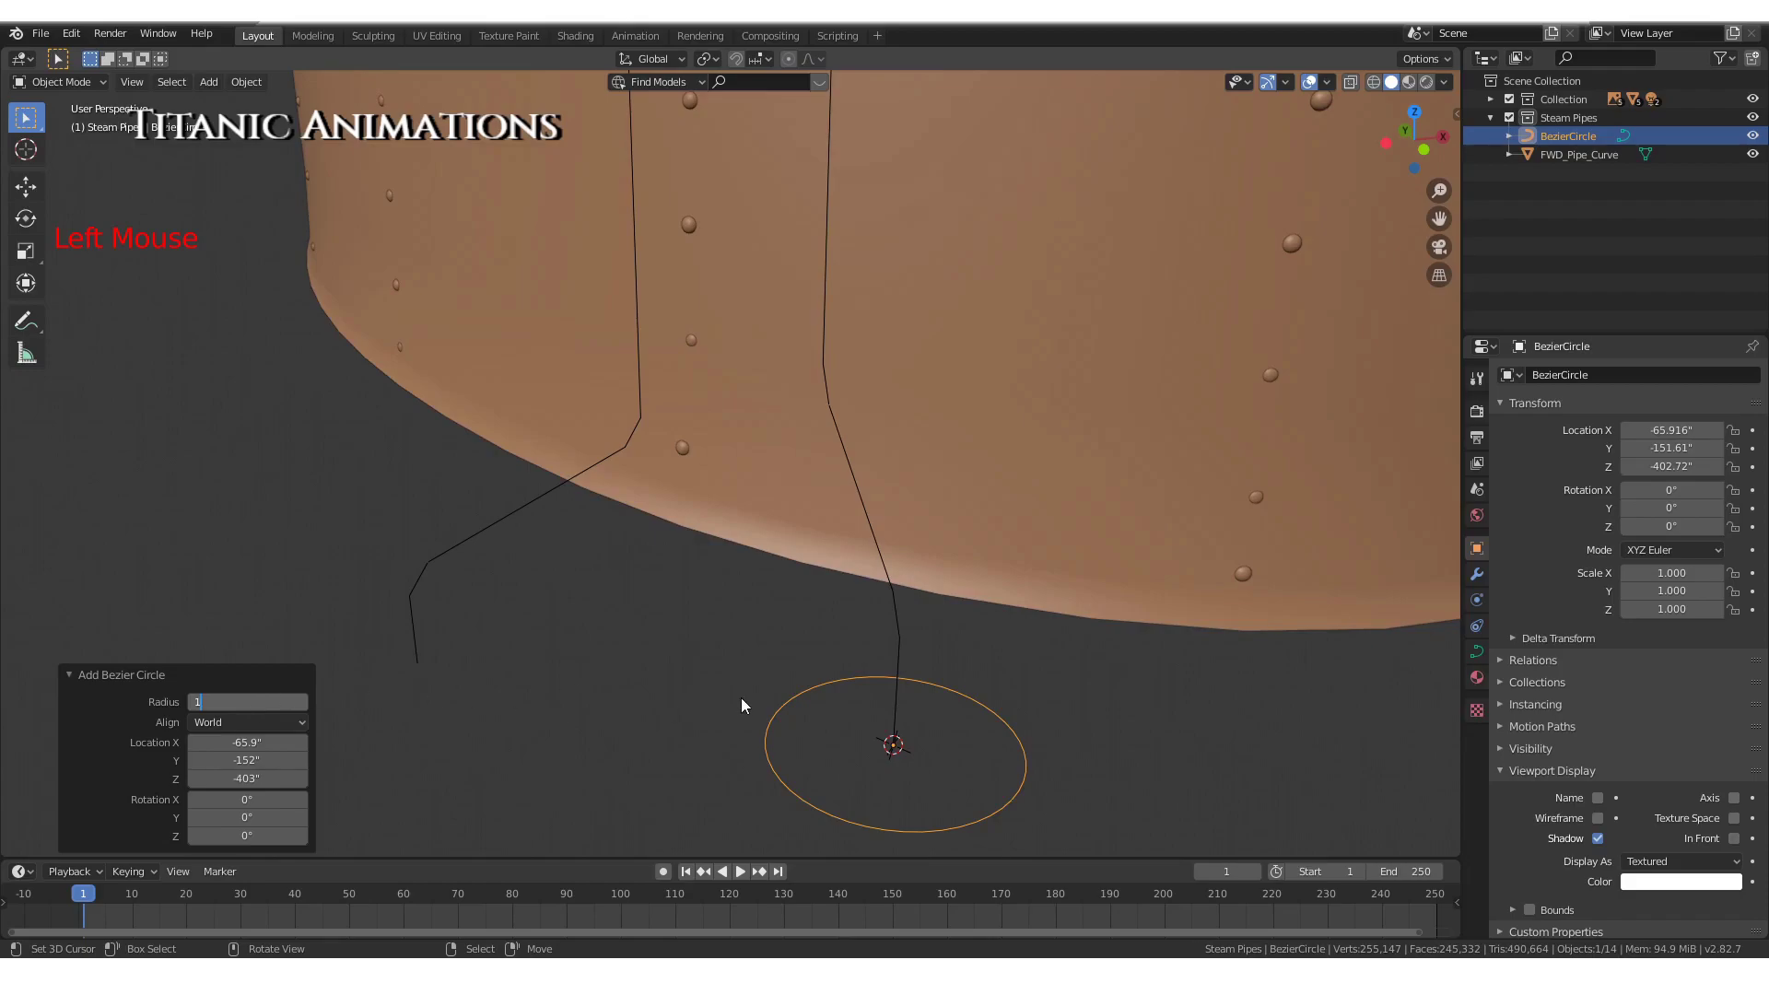
pyautogui.click(129, 672)
pyautogui.scroll(-3)
pyautogui.middleClick(916, 671)
pyautogui.scroll(3)
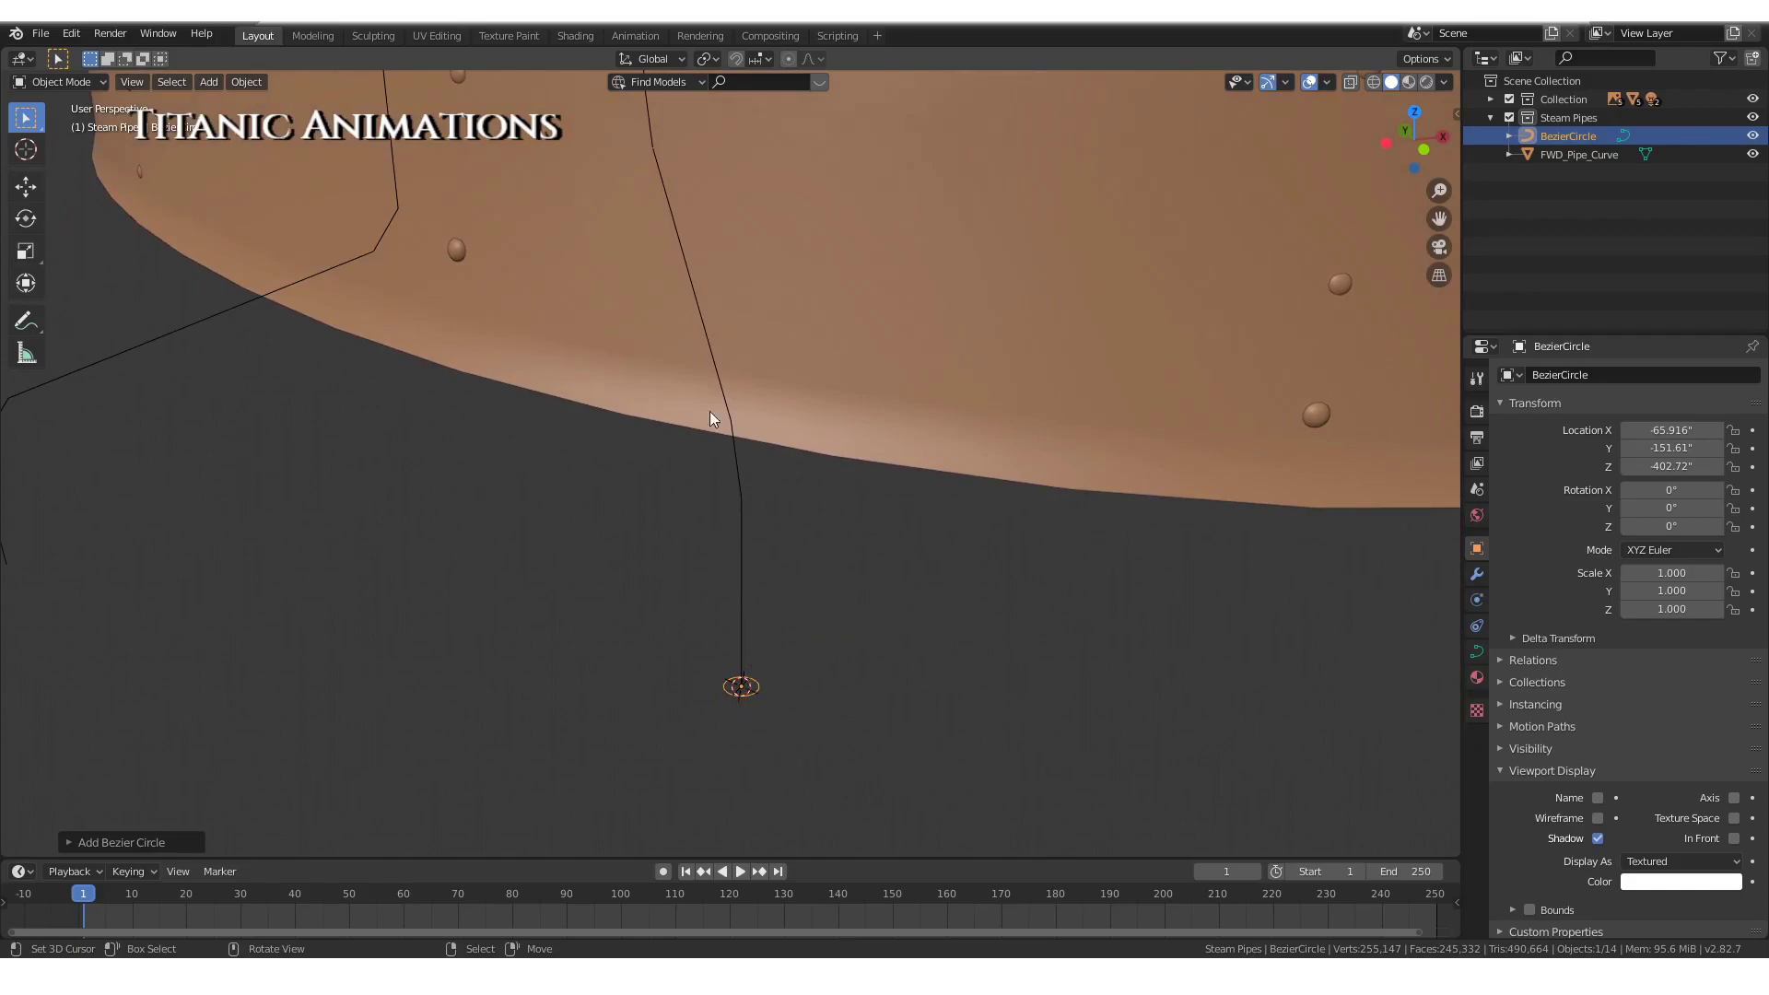
# Make the circle a 2D curve, rename it Fwd_Circle, and reselect FWD_Pipe_Curve
pyautogui.click(1487, 662)
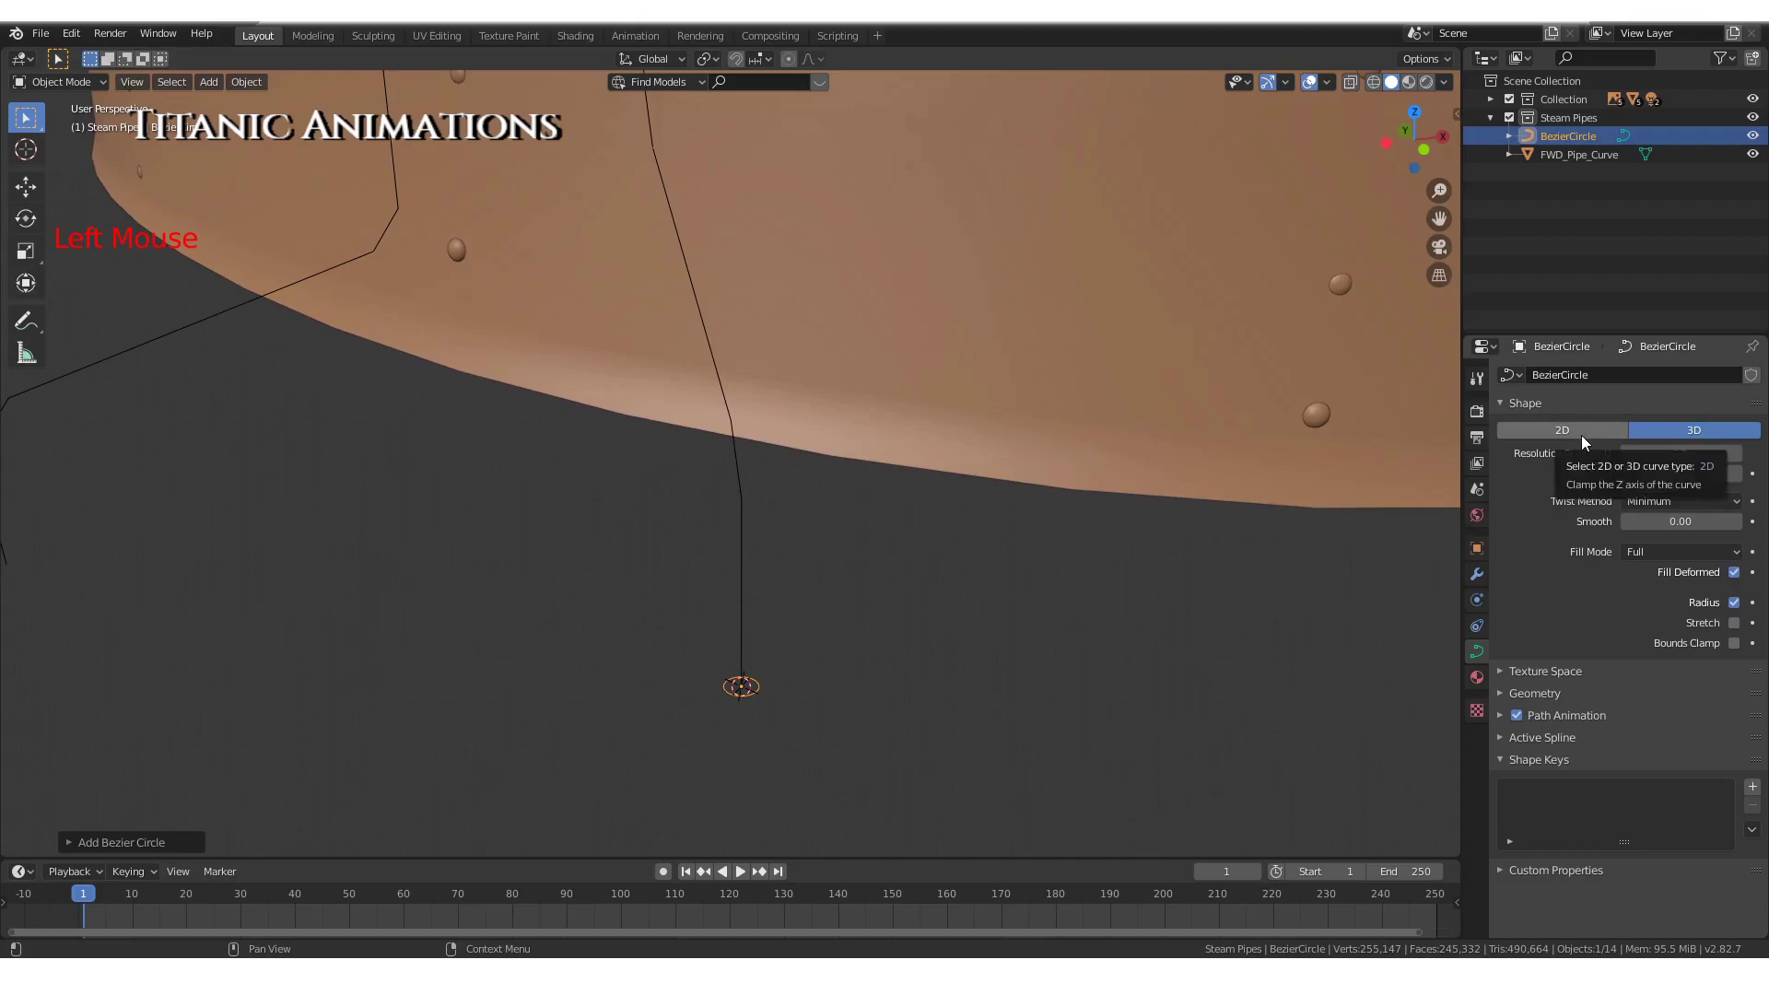
pyautogui.click(1590, 439)
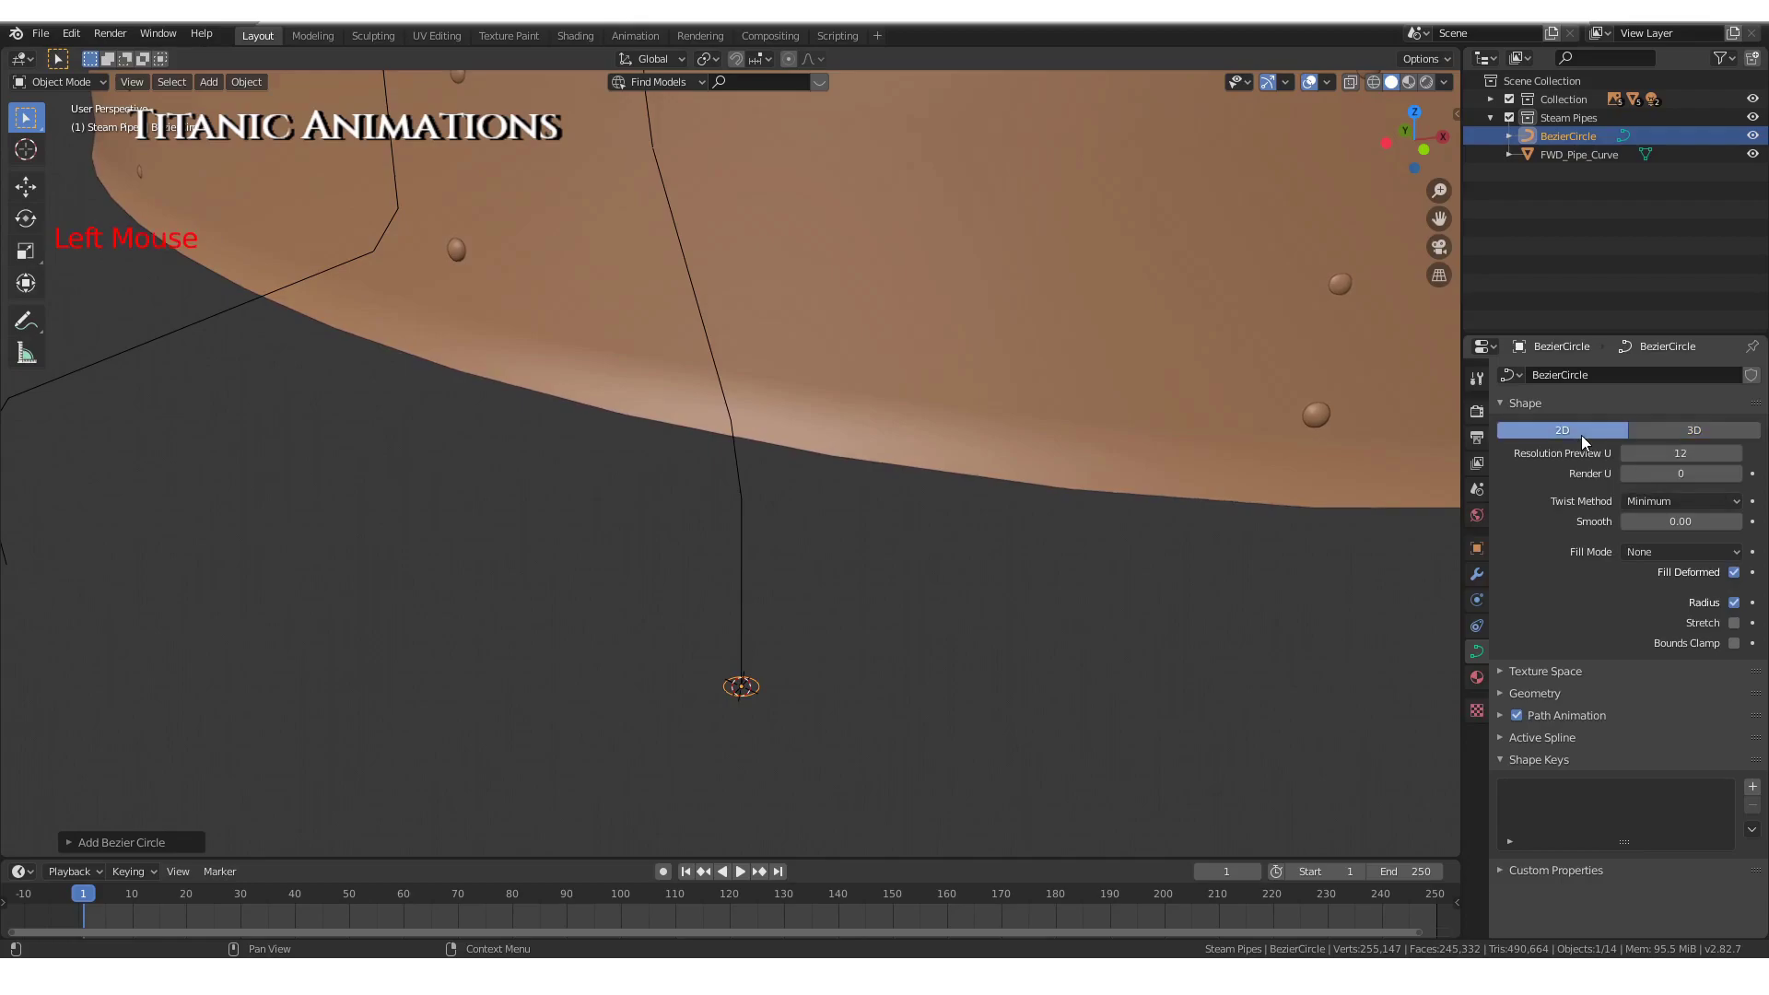
pyautogui.click(1574, 137)
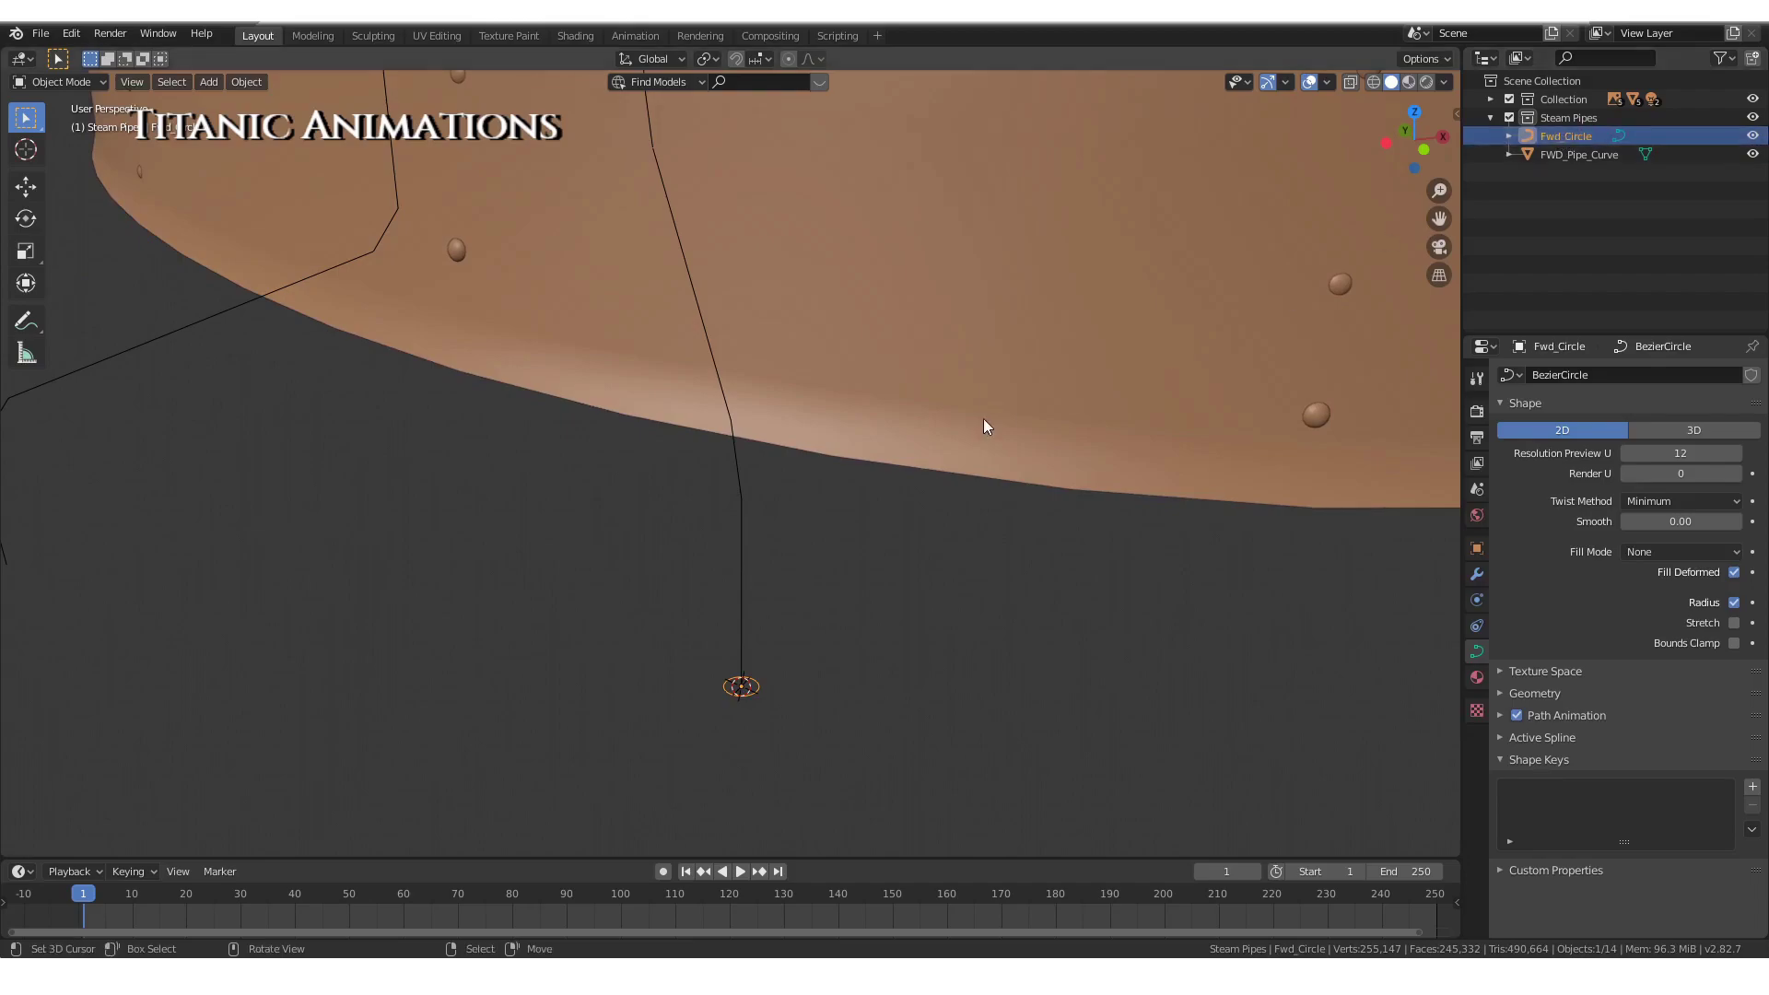
pyautogui.rightClick(753, 540)
pyautogui.scroll(-3)
pyautogui.scroll(3)
# Convert the traced FWD_Pipe_Curve path into a curve via Convert to > Curve from Mesh
pyautogui.scroll(3)
pyautogui.scroll(-3)
pyautogui.scroll(3)
pyautogui.scroll(3)
pyautogui.scroll(-3)
pyautogui.middleClick(769, 552)
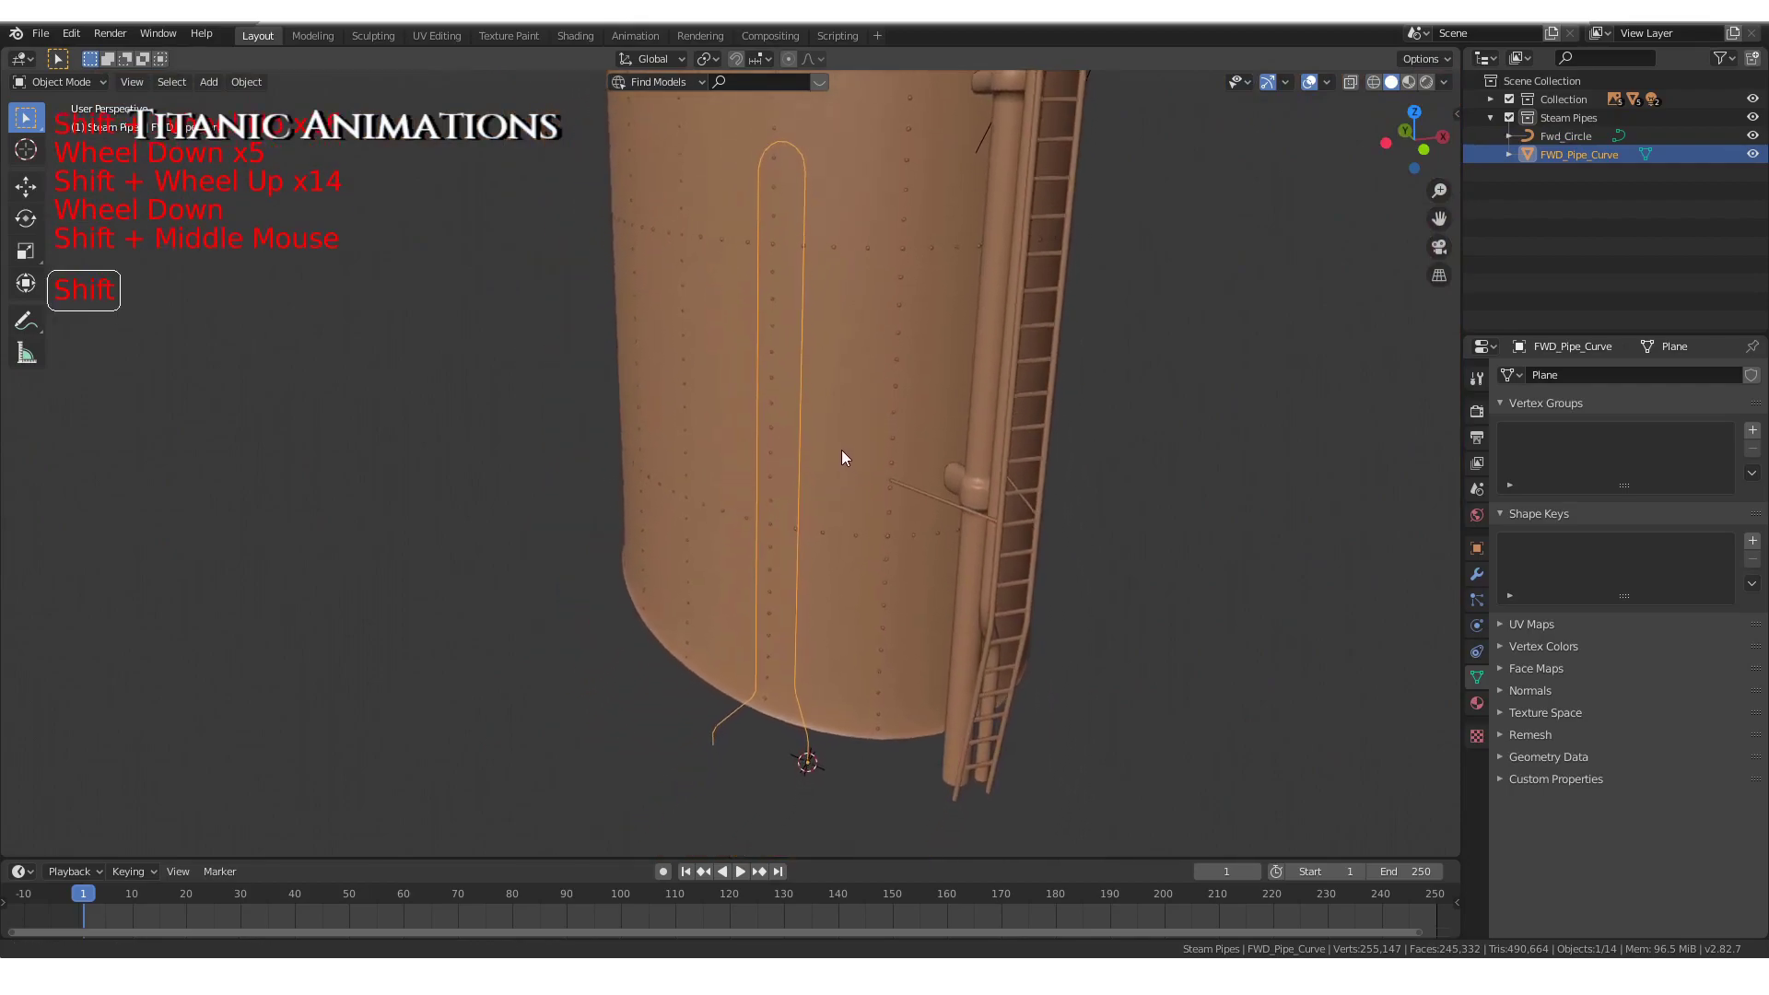
pyautogui.middleClick(827, 458)
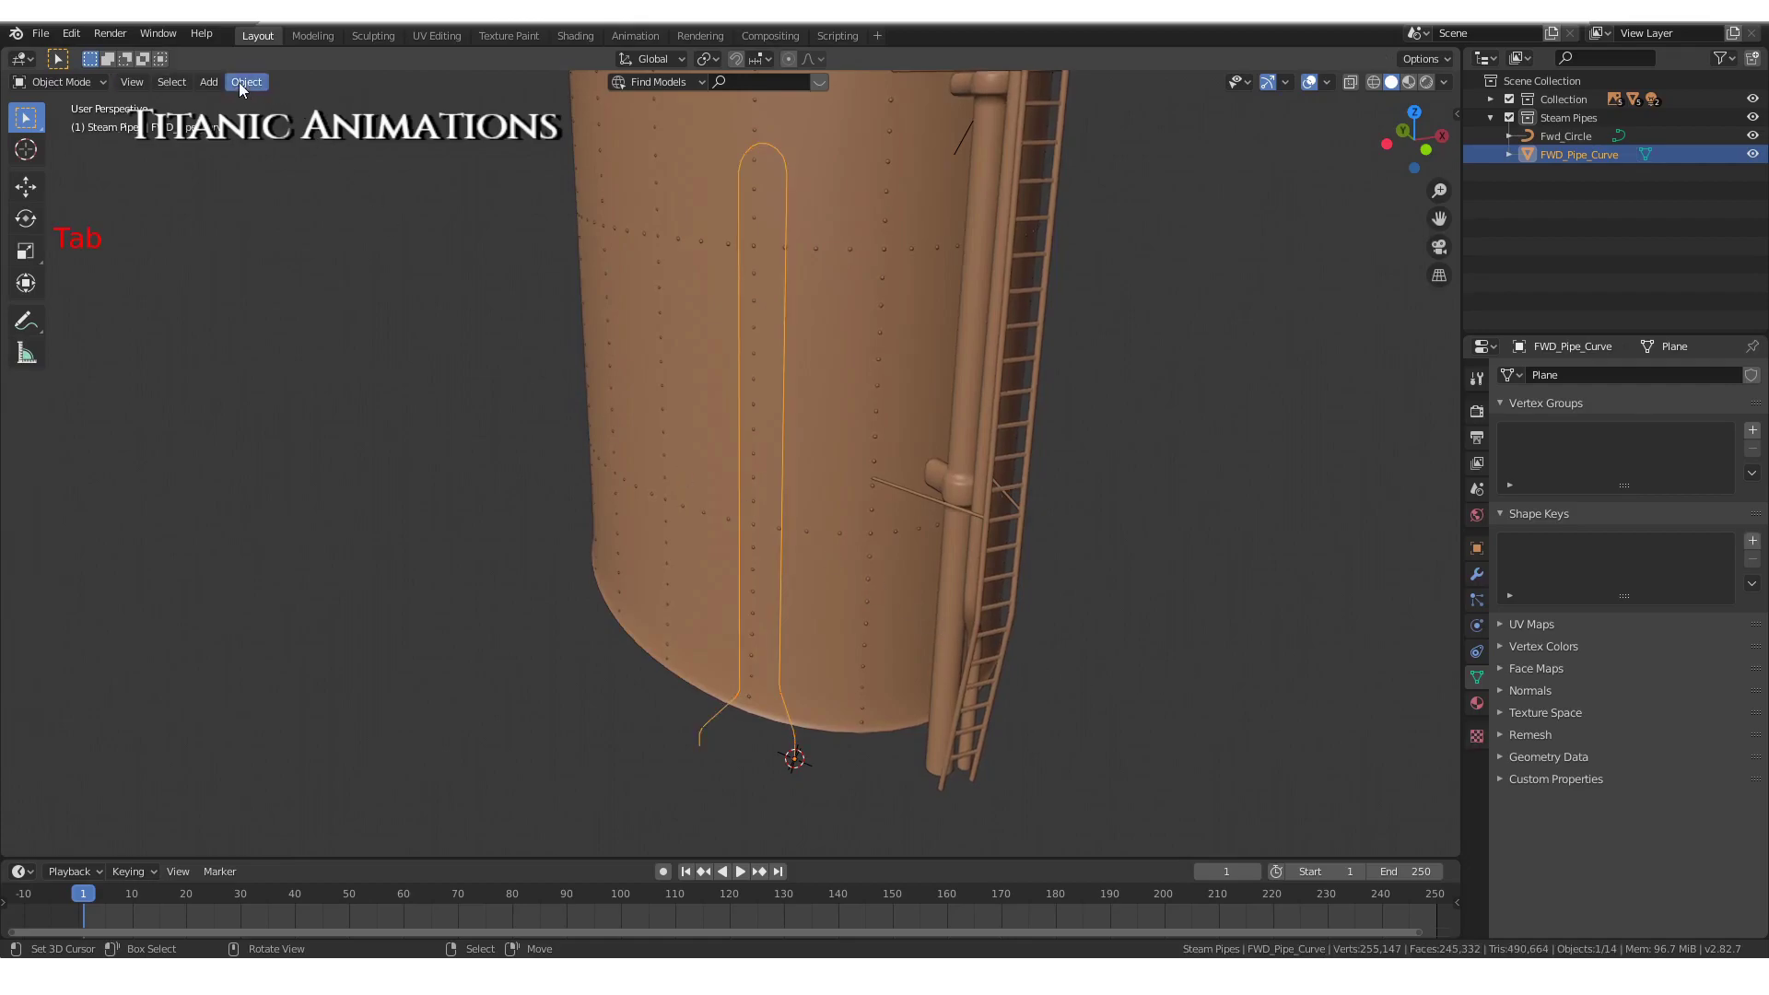
pyautogui.click(245, 83)
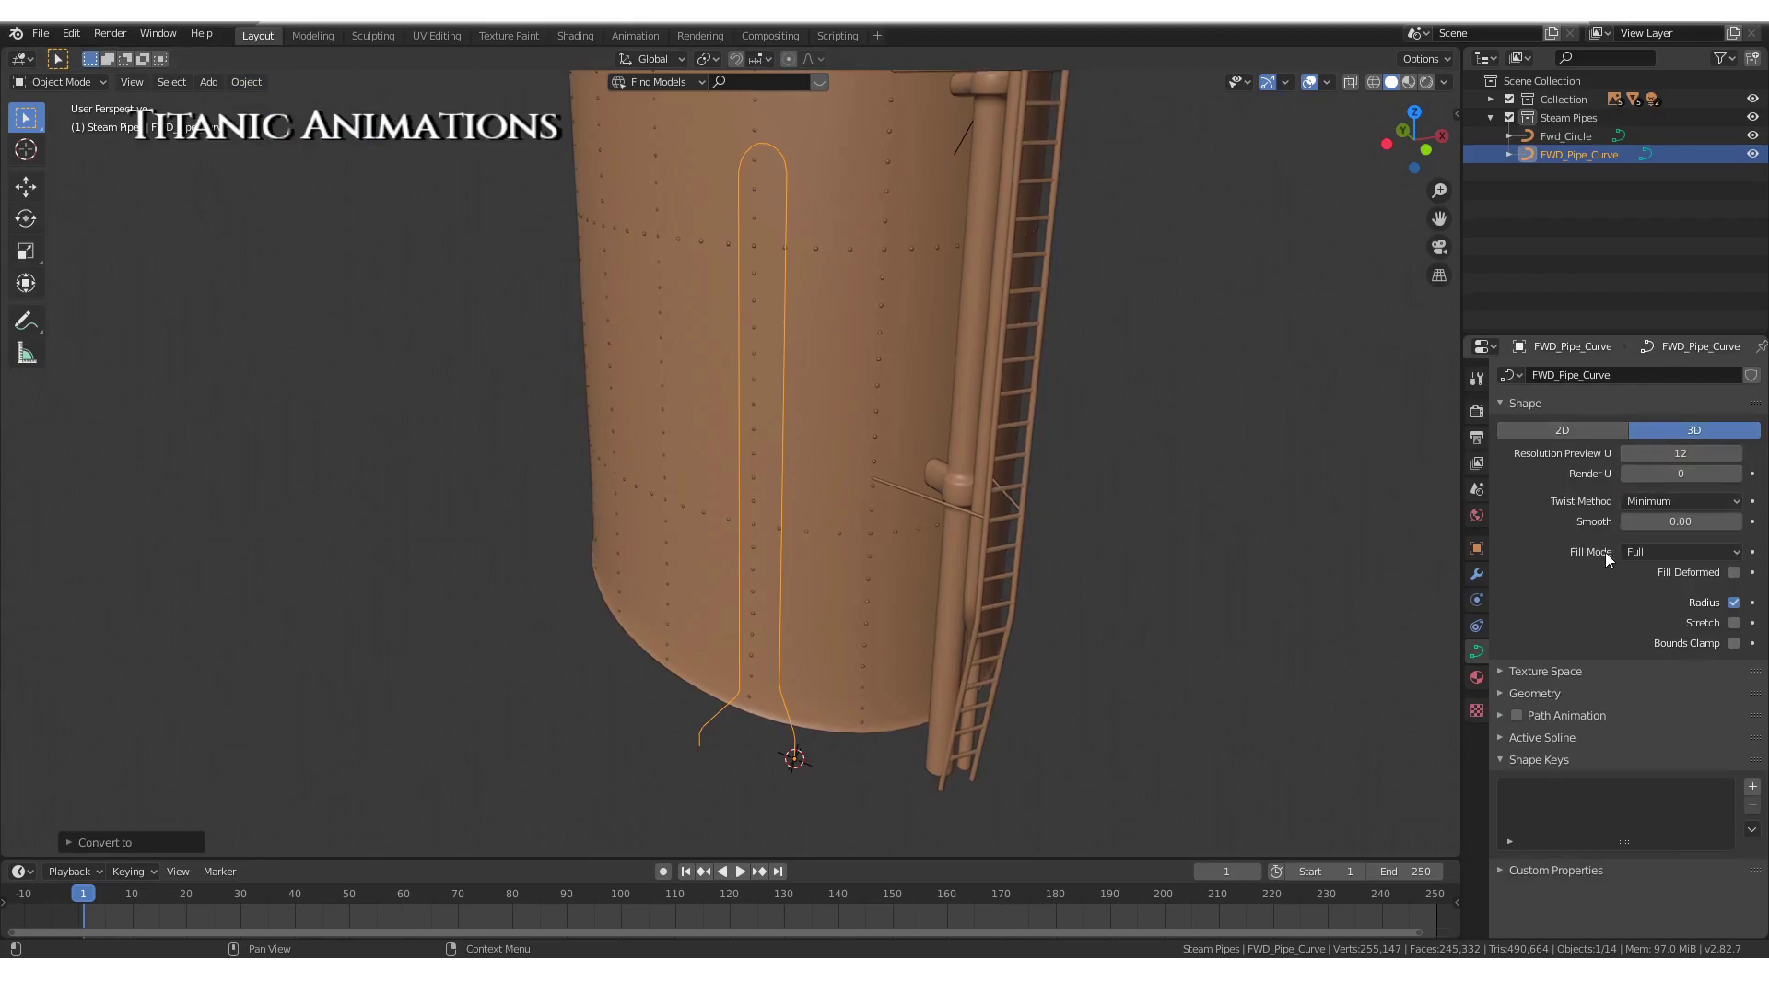
# Set Fwd_Circle as the curve's bevel object so it forms a solid grey tube
pyautogui.scroll(-3)
pyautogui.click(1542, 698)
pyautogui.scroll(-3)
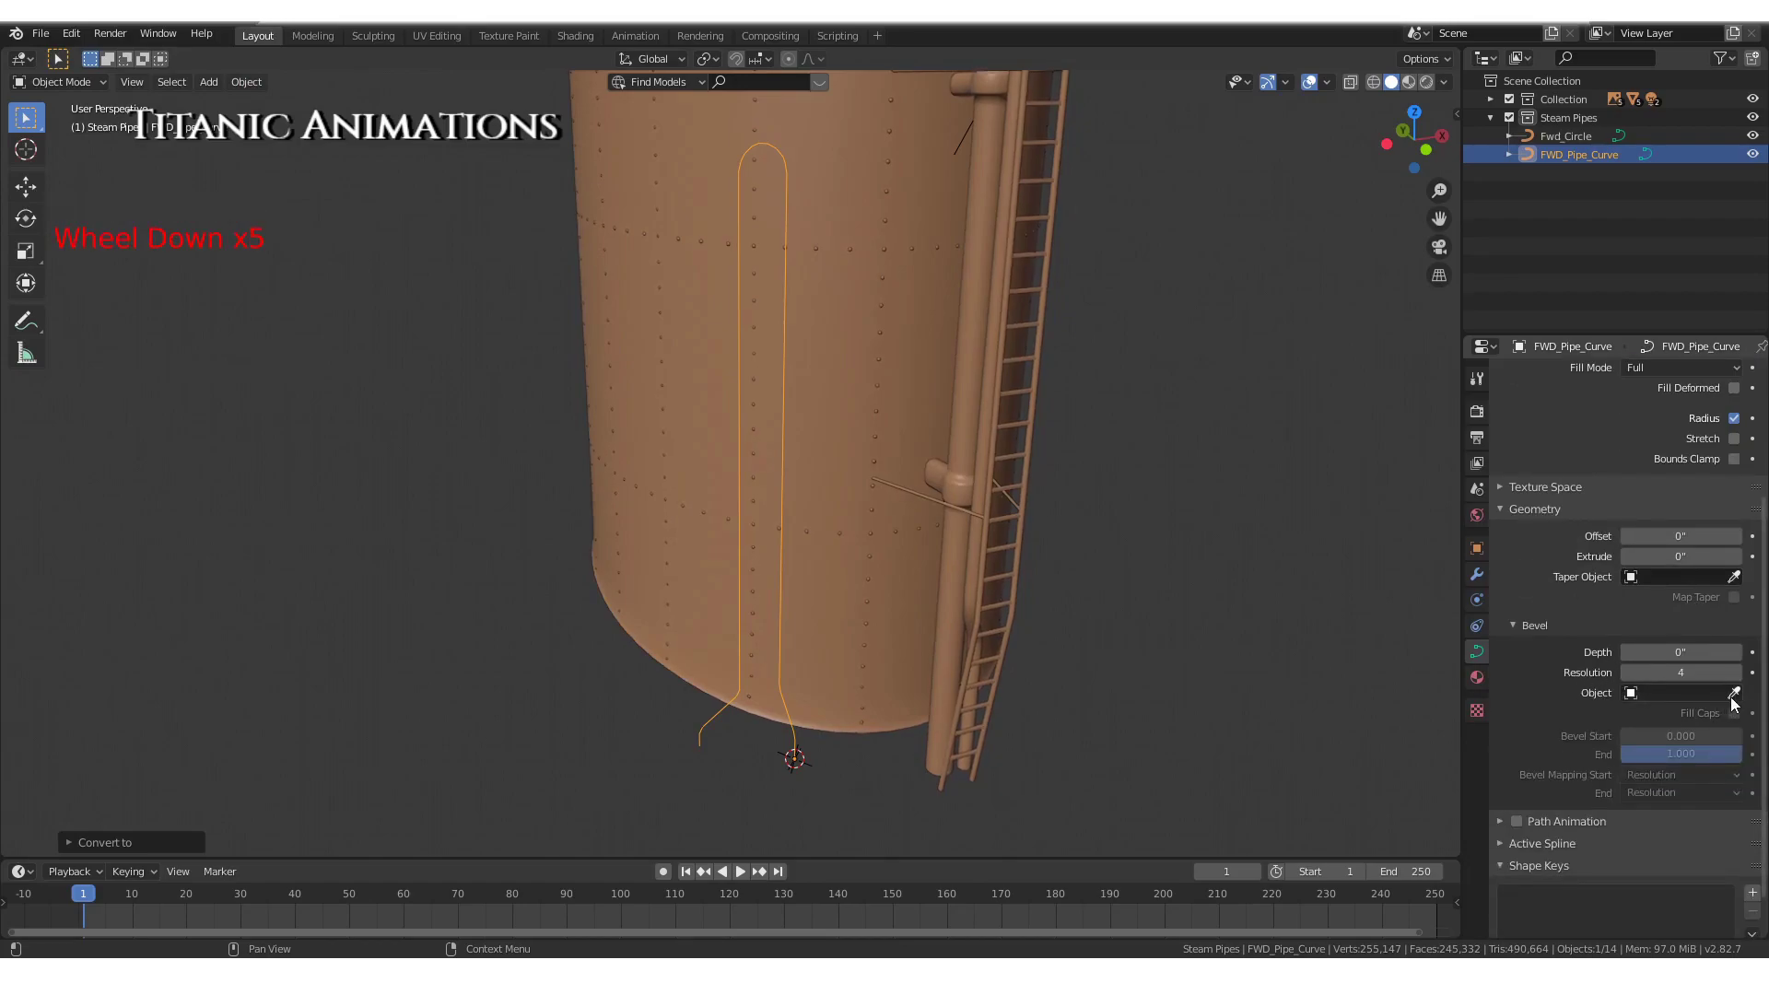
pyautogui.click(1738, 703)
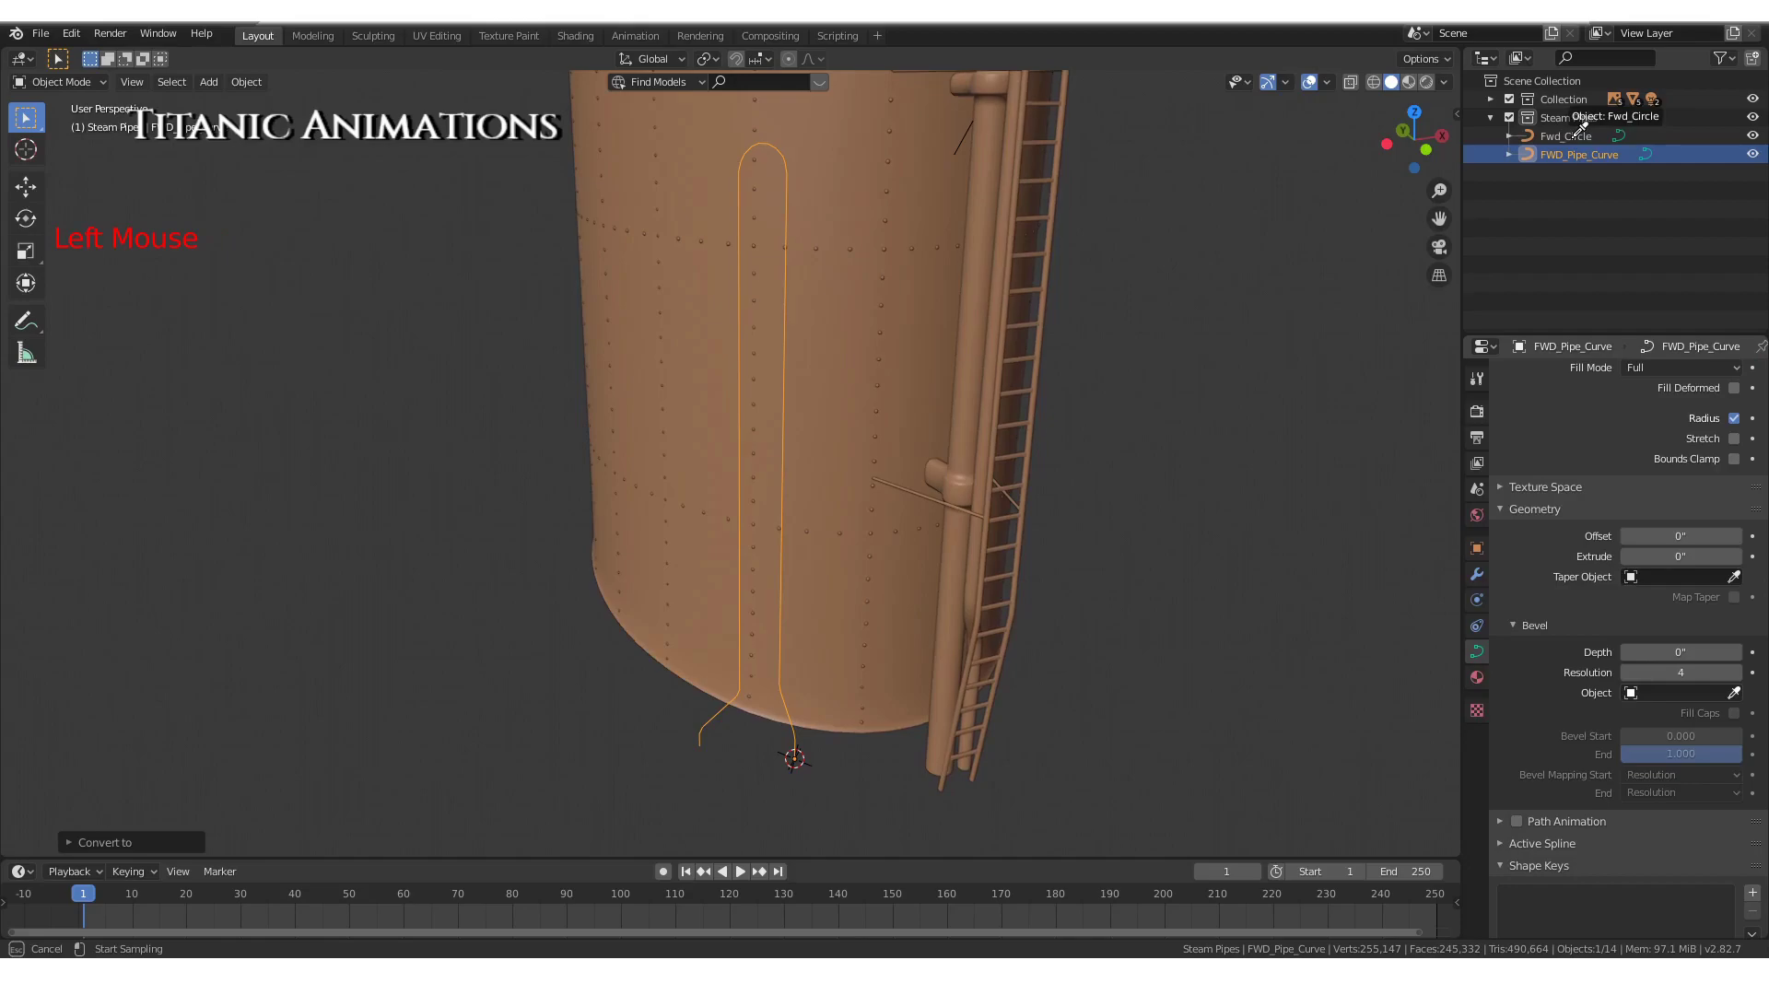
pyautogui.scroll(3)
pyautogui.scroll(3)
pyautogui.scroll(3)
pyautogui.middleClick(830, 588)
pyautogui.scroll(3)
pyautogui.middleClick(938, 553)
# Shade the grey pipe smooth and add a Subdivision Surface modifier
pyautogui.scroll(3)
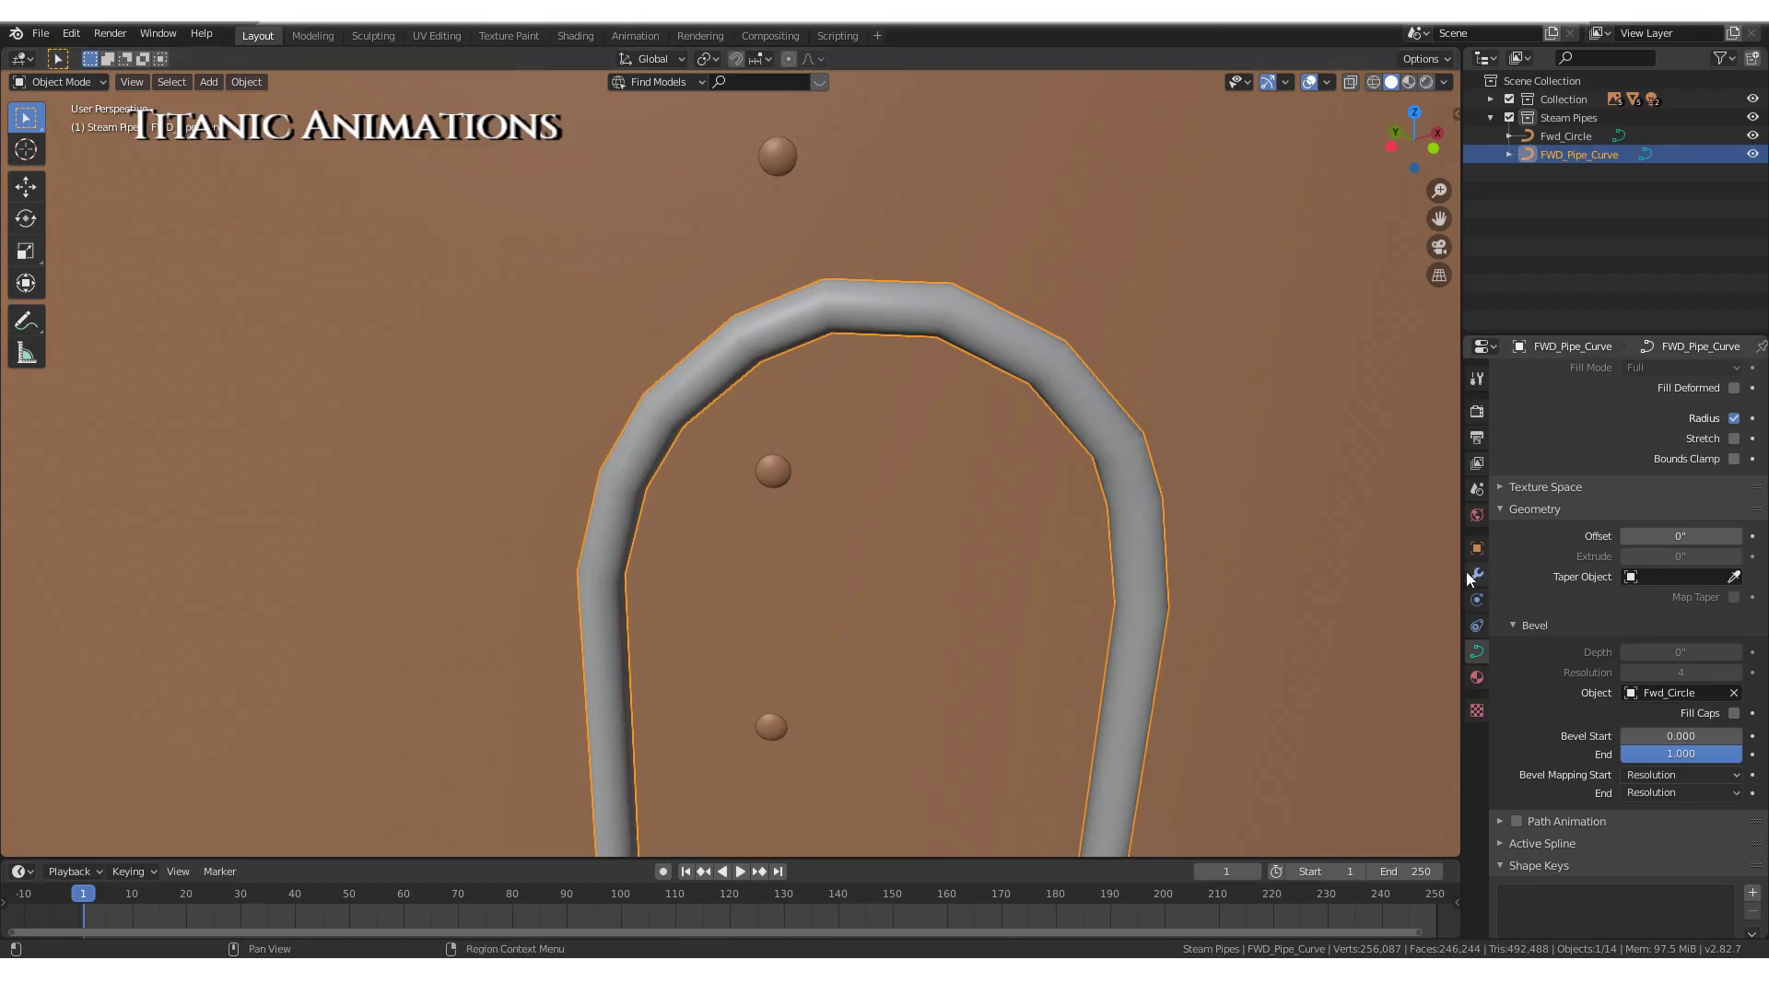
pyautogui.click(1467, 577)
pyautogui.click(1492, 579)
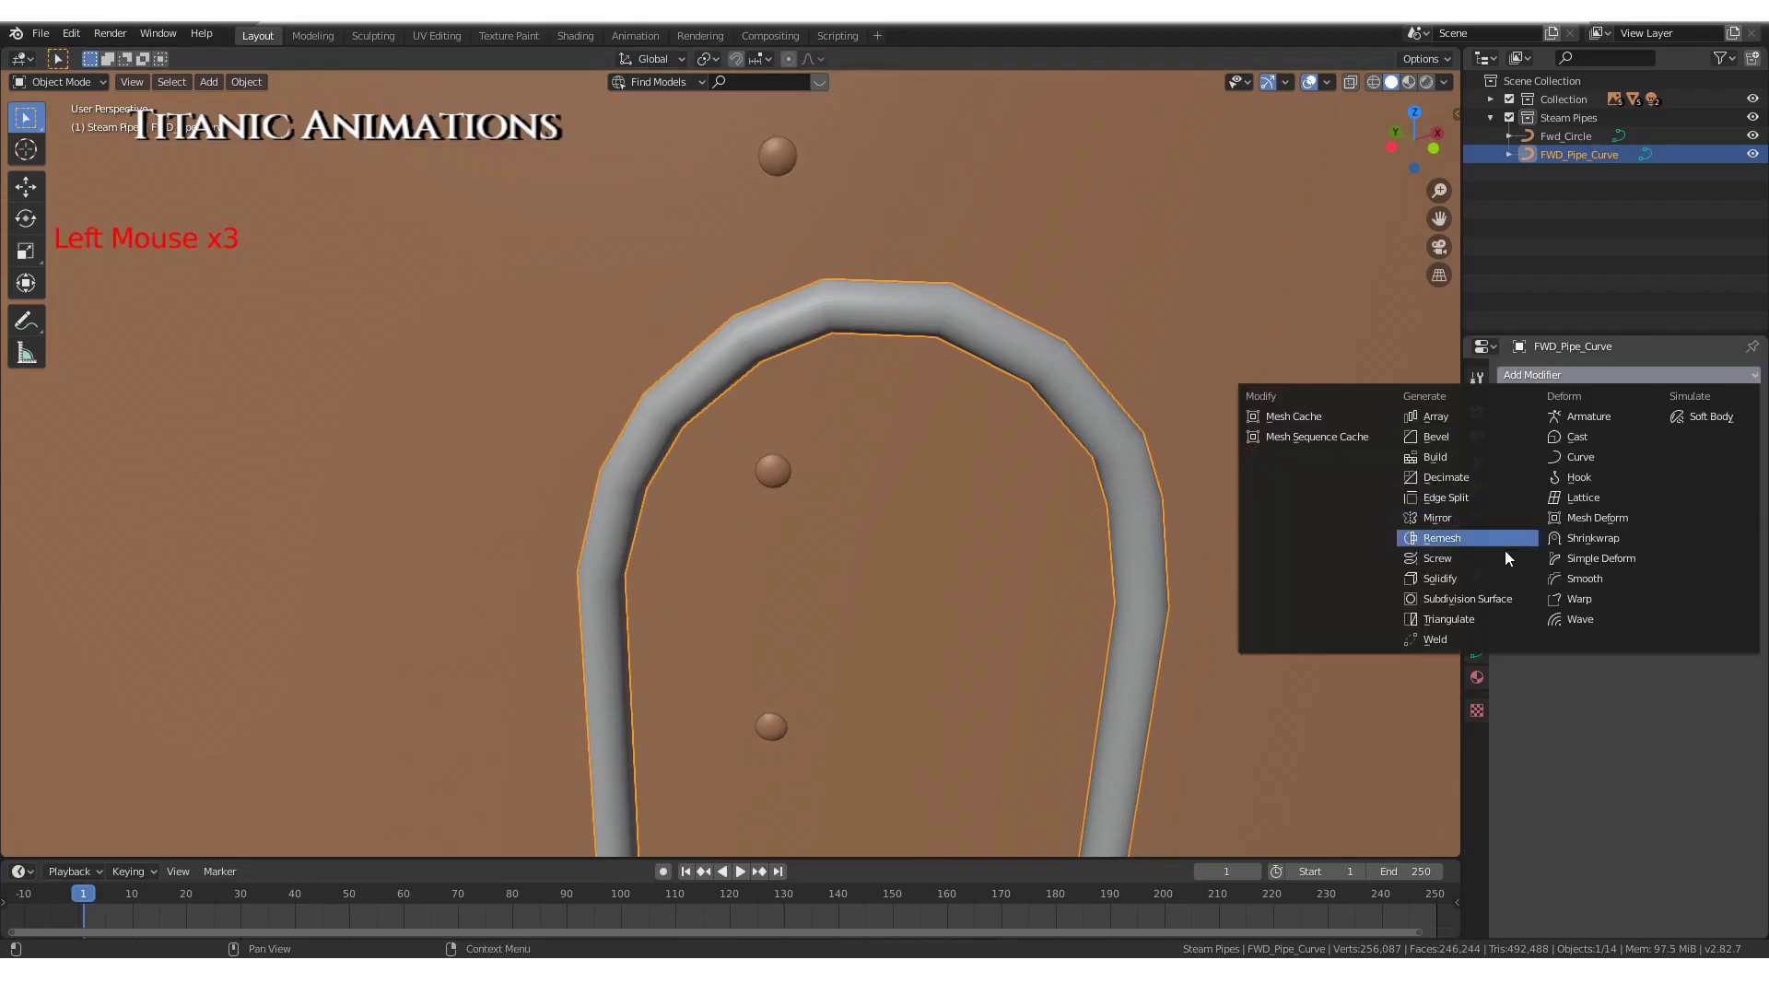
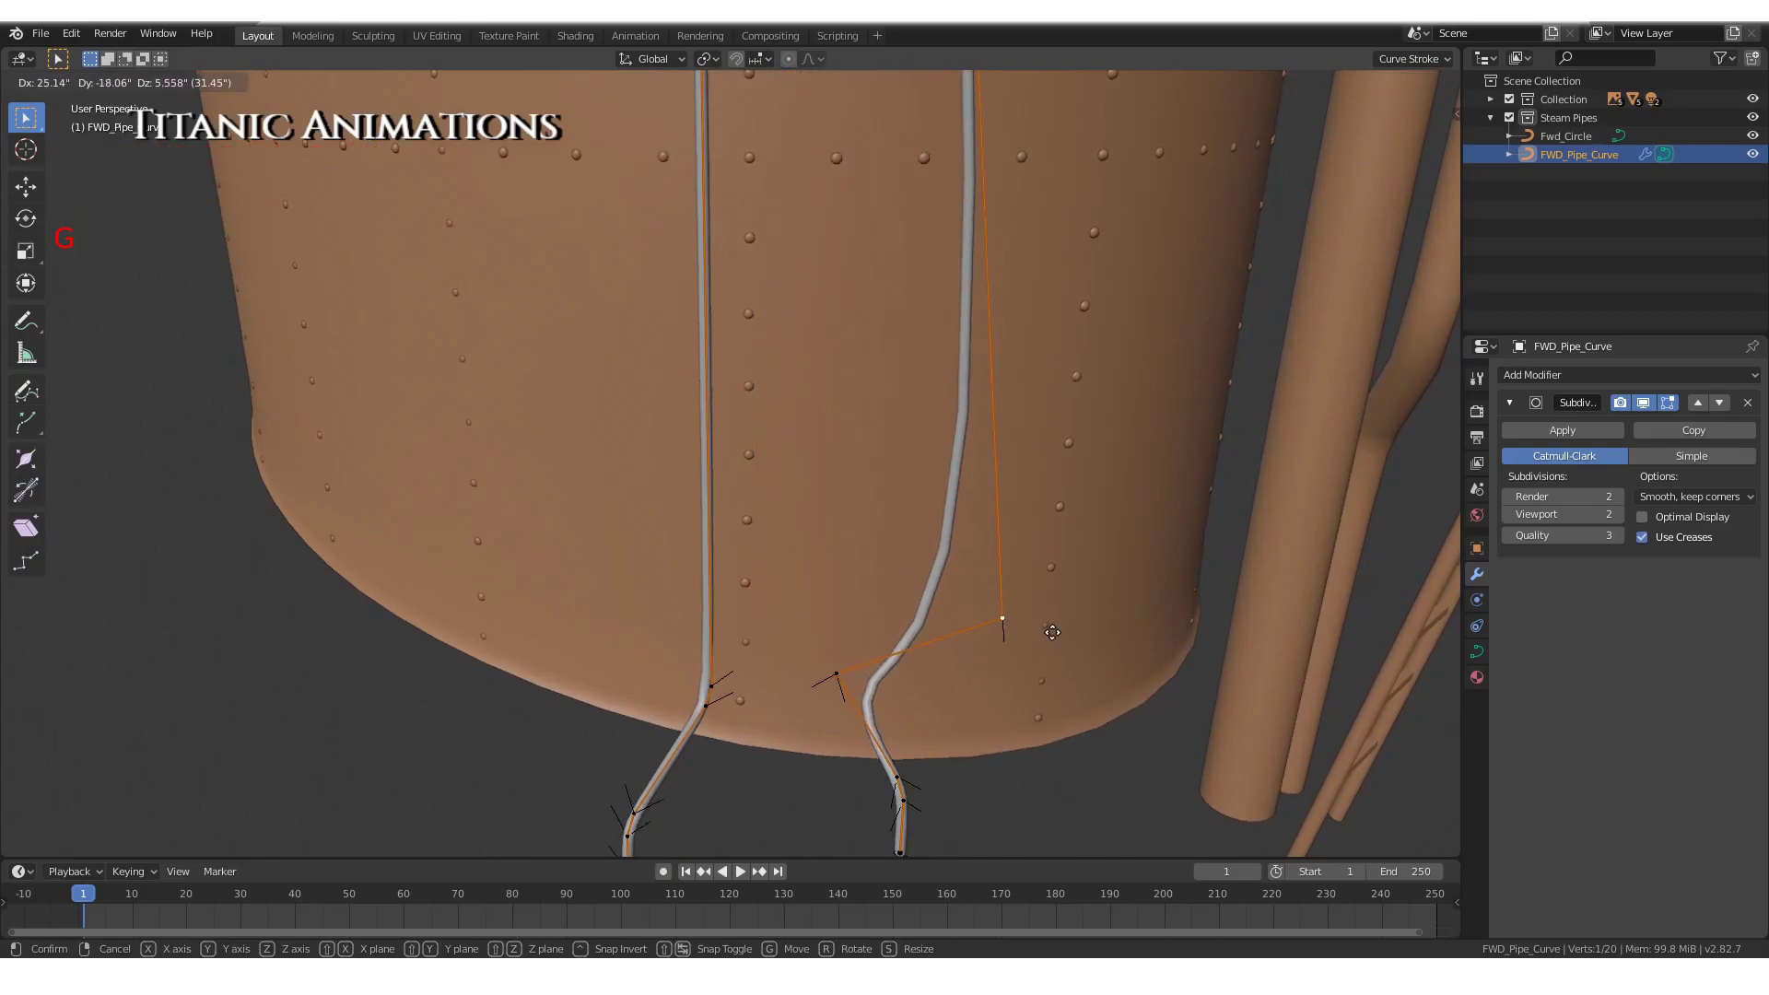
pyautogui.scroll(-3)
pyautogui.press('a')
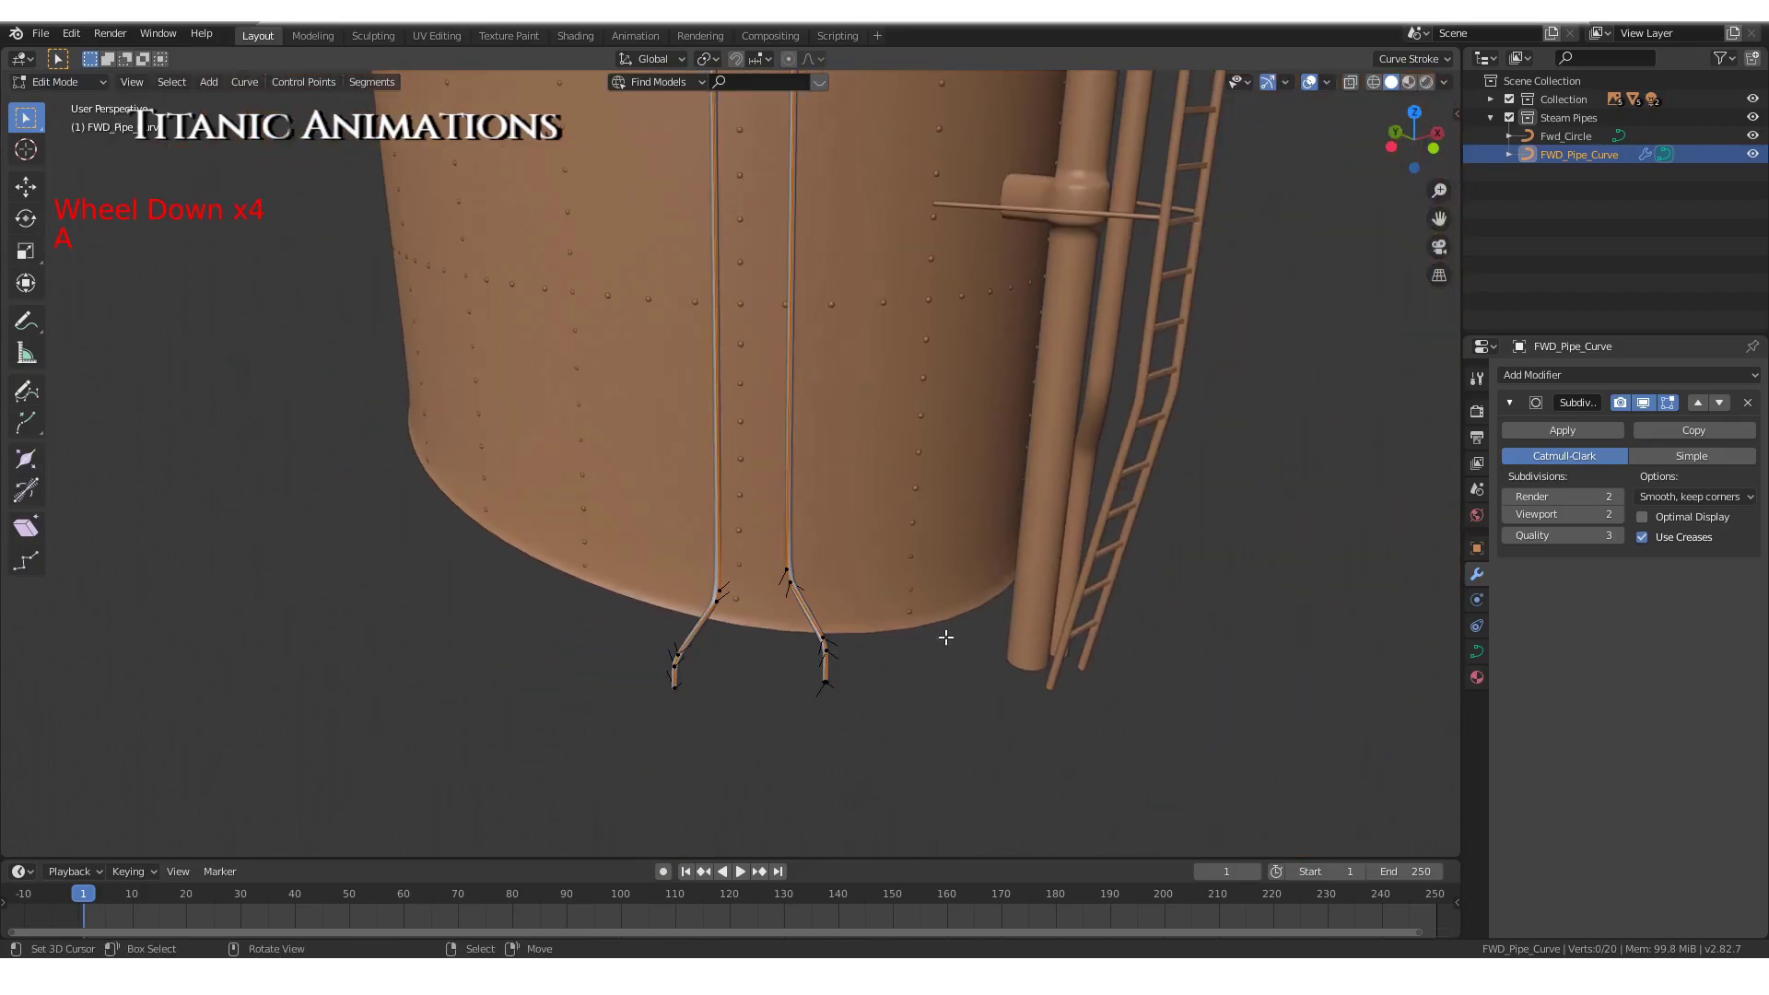
# Leave curve editing and deselect everything to view the finished looping tube
pyautogui.press('Tab')
pyautogui.scroll(3)
pyautogui.scroll(-3)
pyautogui.scroll(3)
pyautogui.middleClick(932, 645)
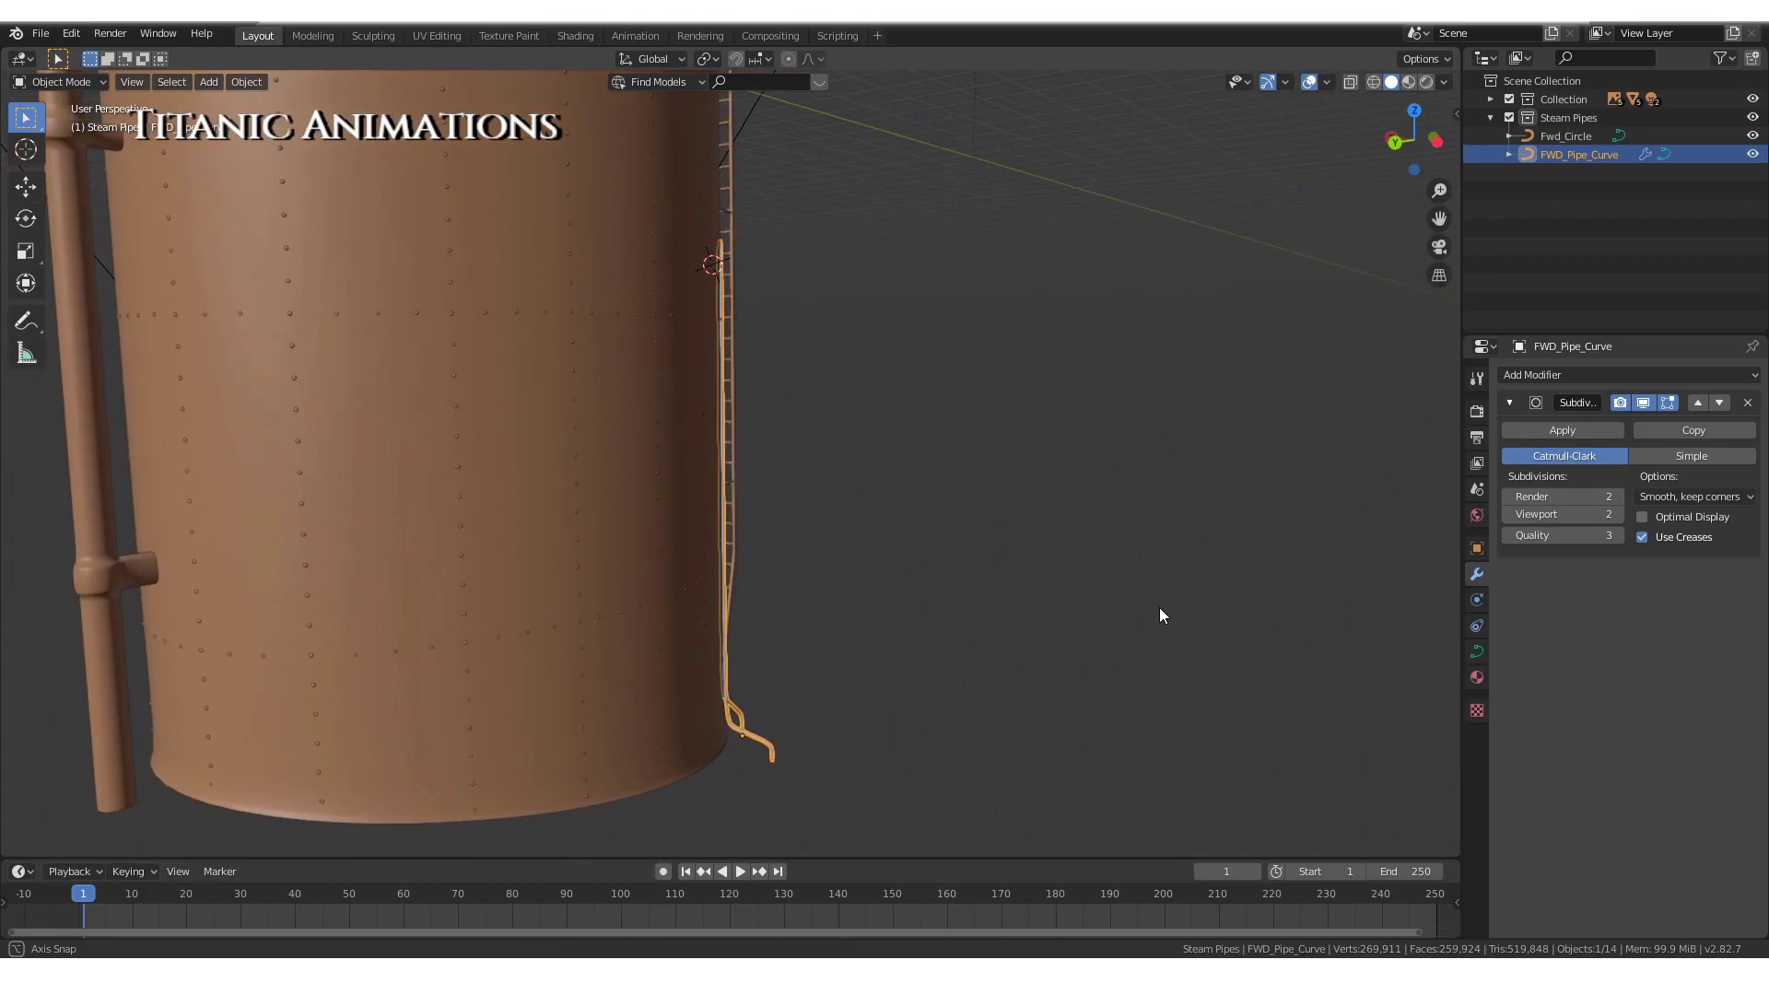
pyautogui.press('a')
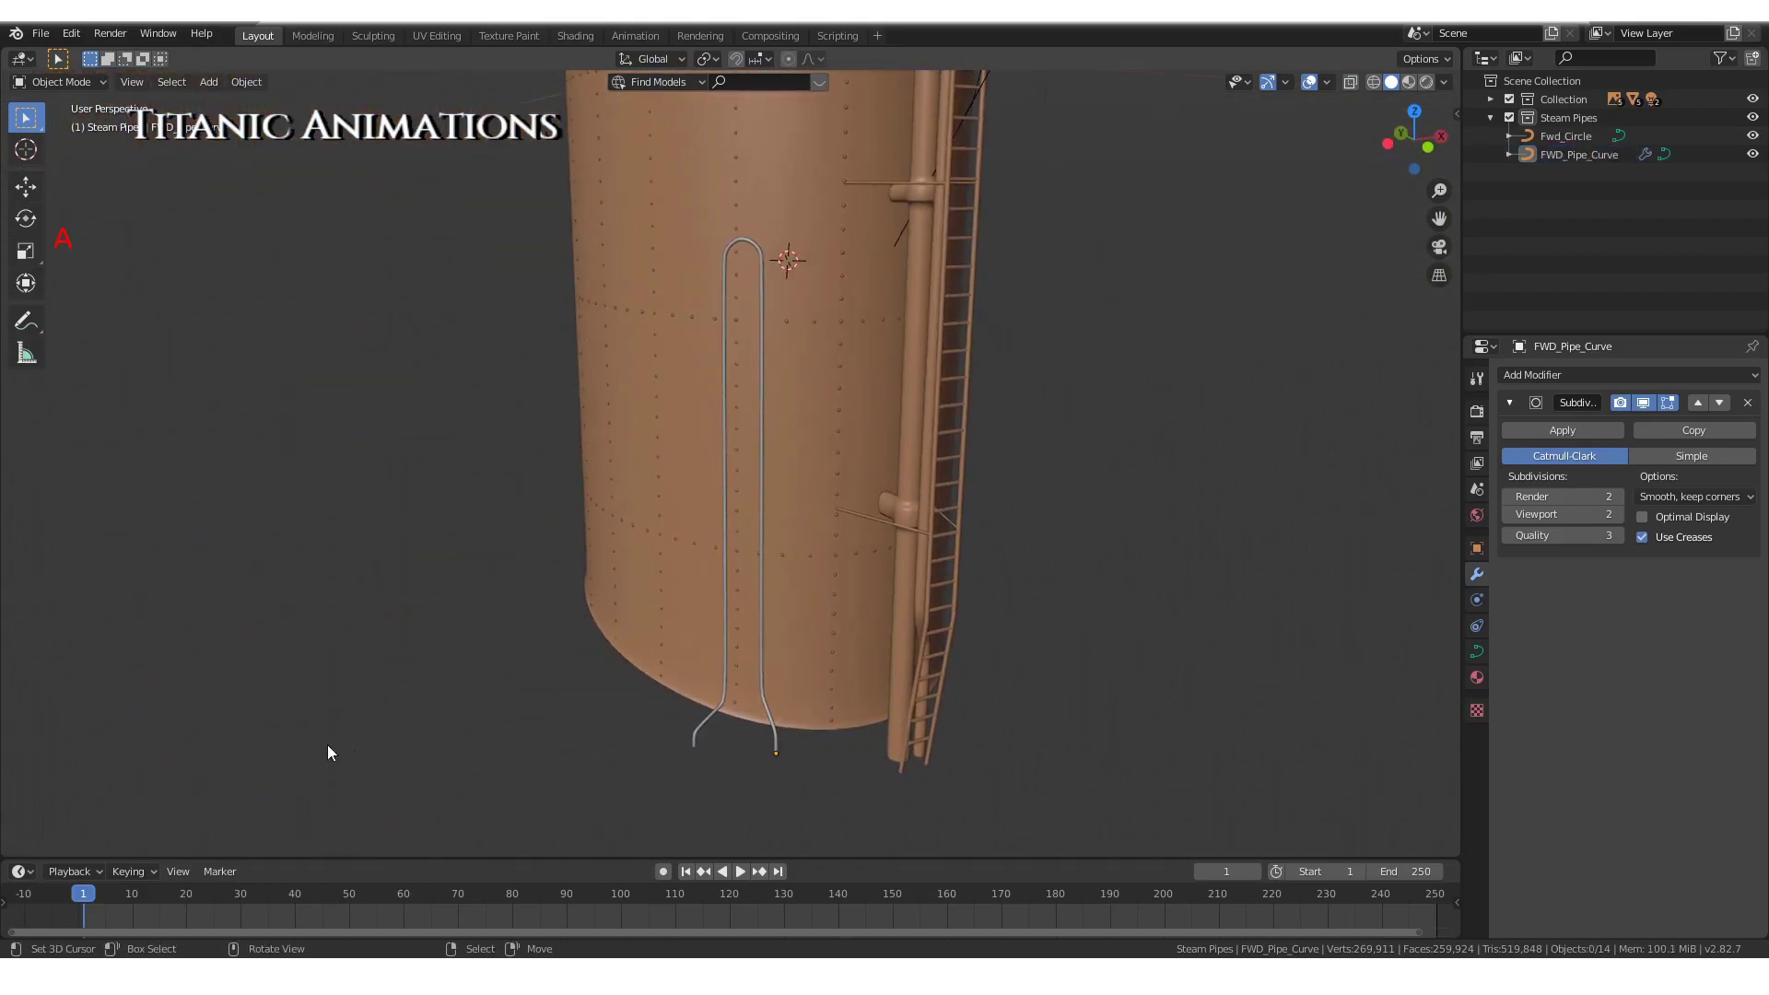